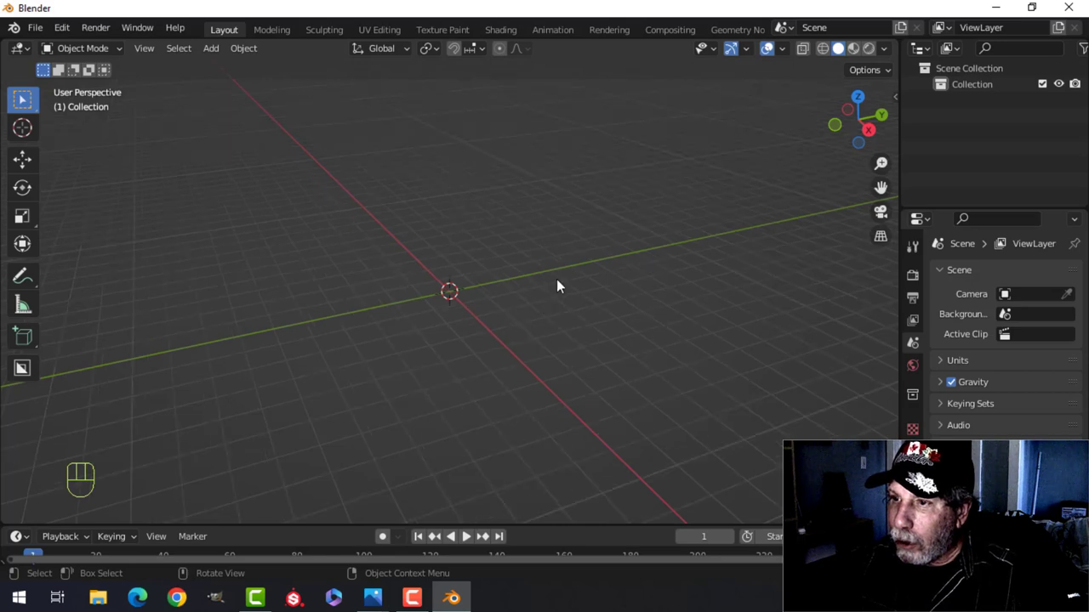
Add a cylinder at the origin and stretch it about 1.82 times taller along Z in front view.
{"action": "middle_click", "coordinate": [552, 287]}
{"action": "key", "text": "shift+a"}
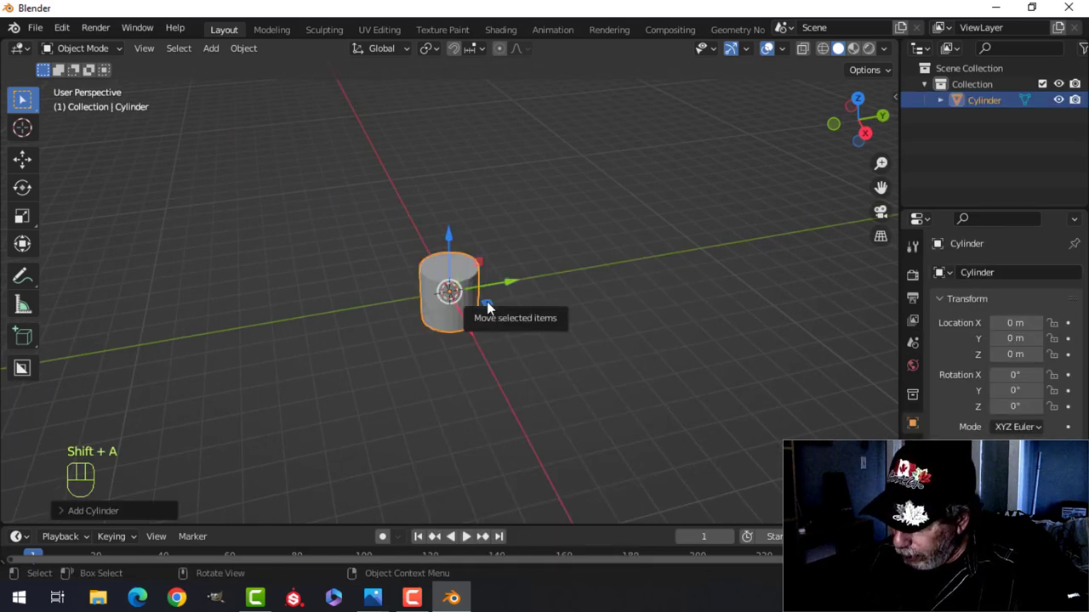
{"action": "key", "text": "KP_1"}
{"action": "key", "text": "Tab"}
{"action": "key", "text": "s"}
{"action": "key", "text": "z"}
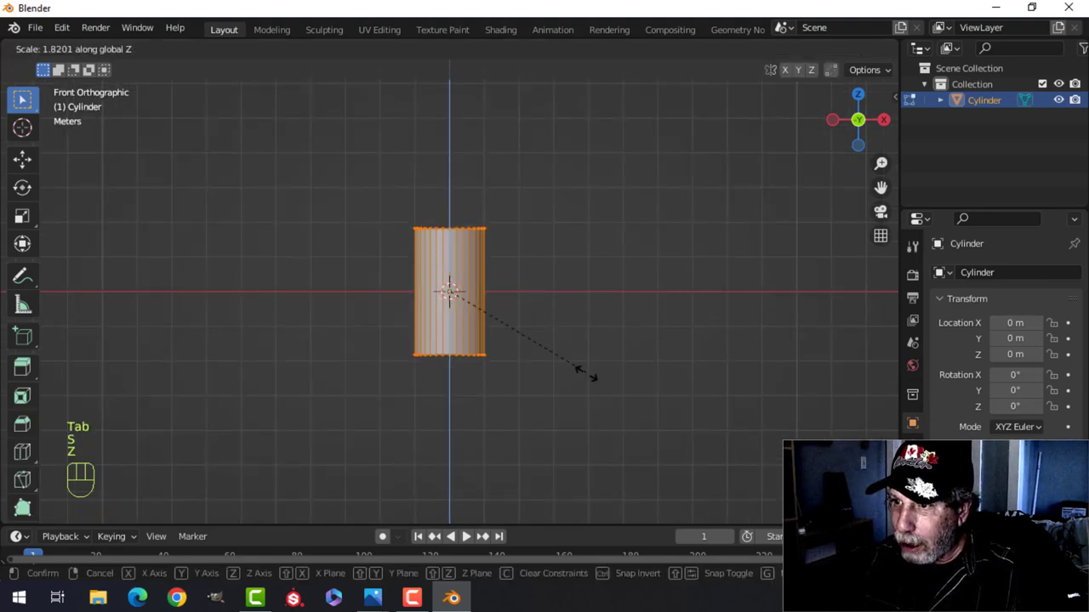
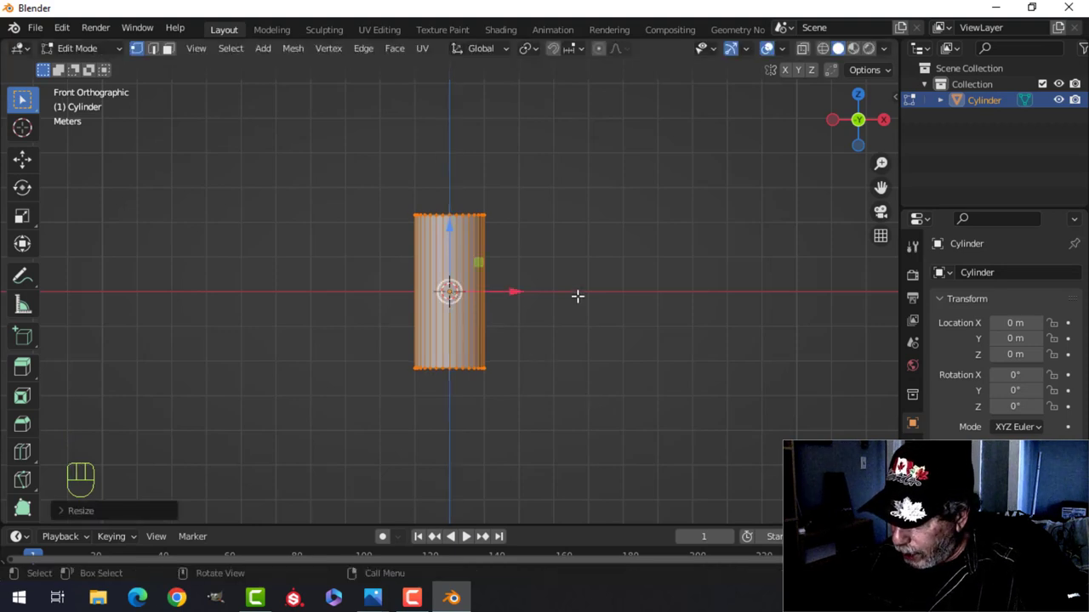
From top view with X-ray on, box-select and delete half the cylinder's vertices to leave a half-shell.
{"action": "key", "text": "KP_7"}
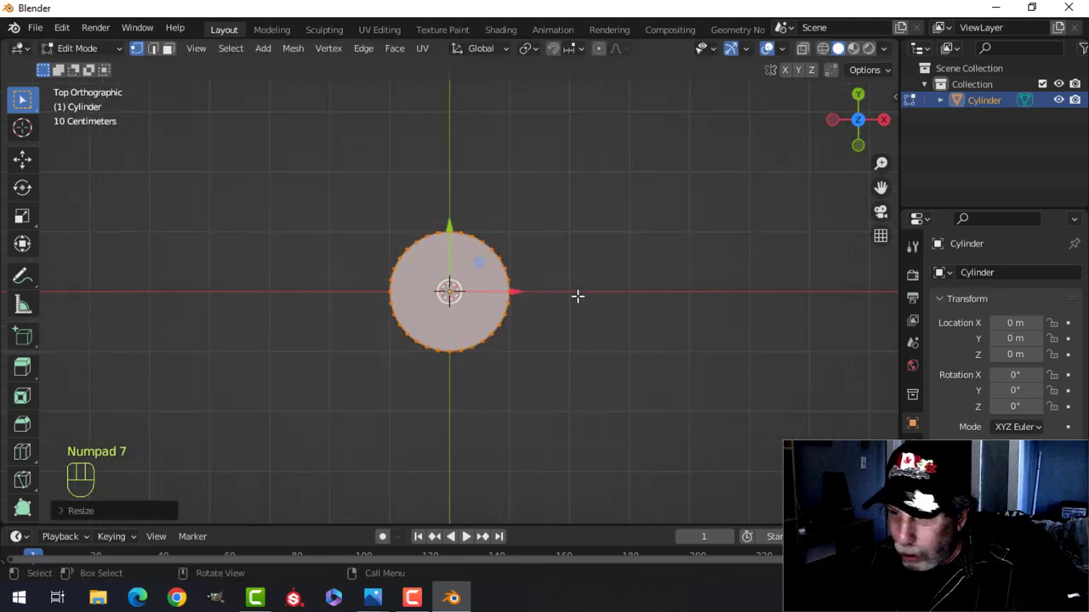
{"action": "key", "text": "z"}
{"action": "key", "text": "alt+a"}
{"action": "key", "text": "b"}
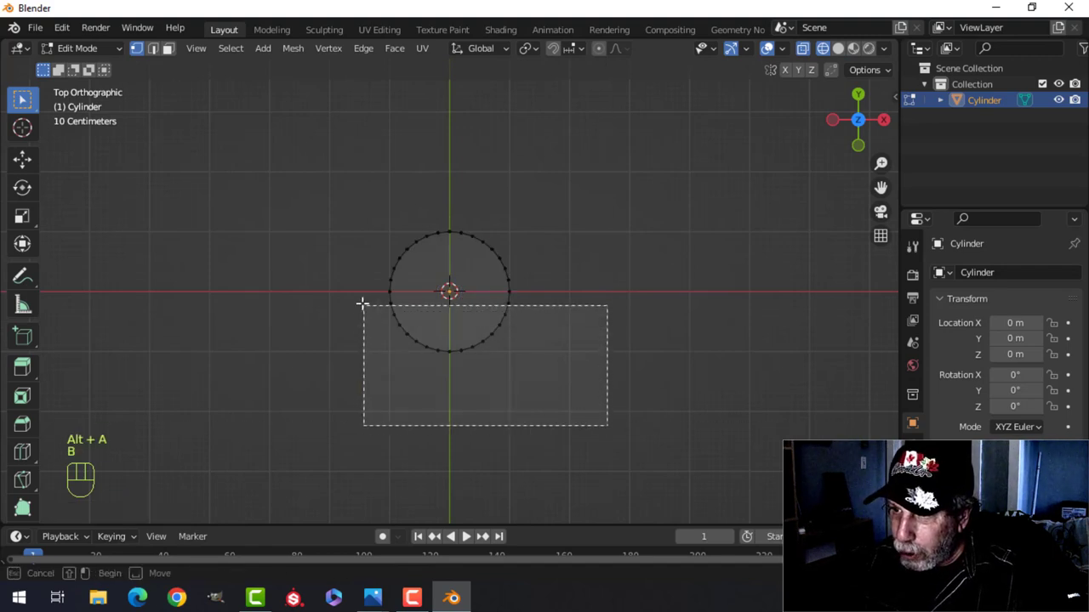
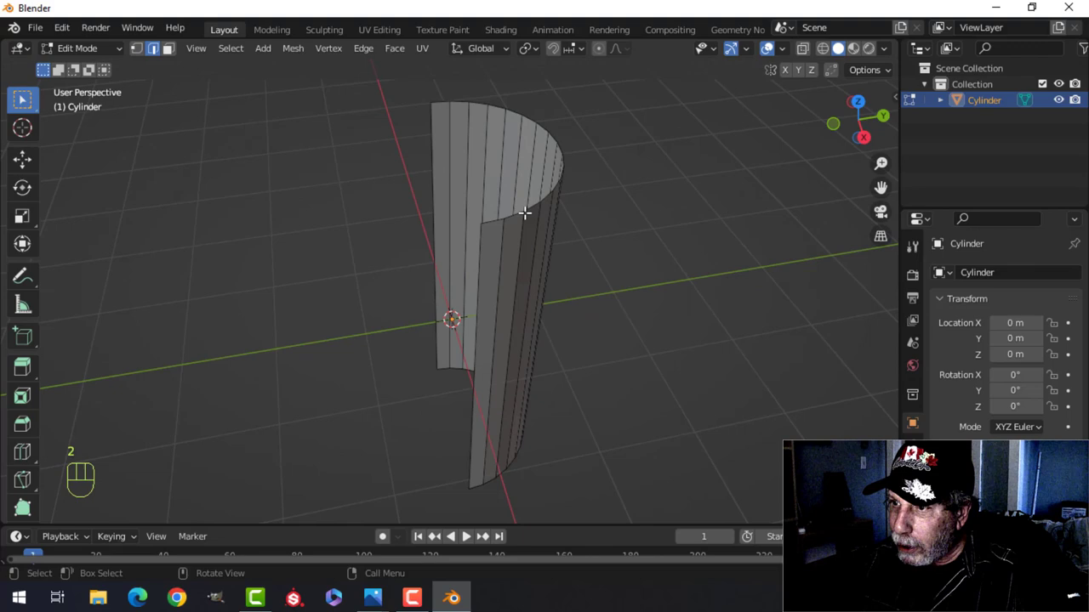
{"action": "key", "text": "alt+a"}
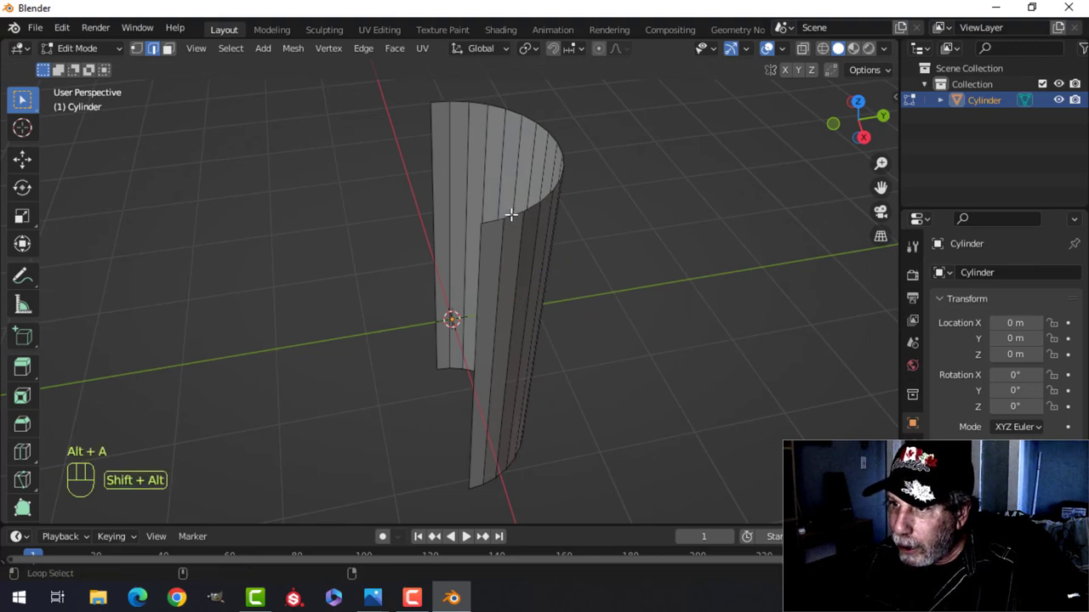
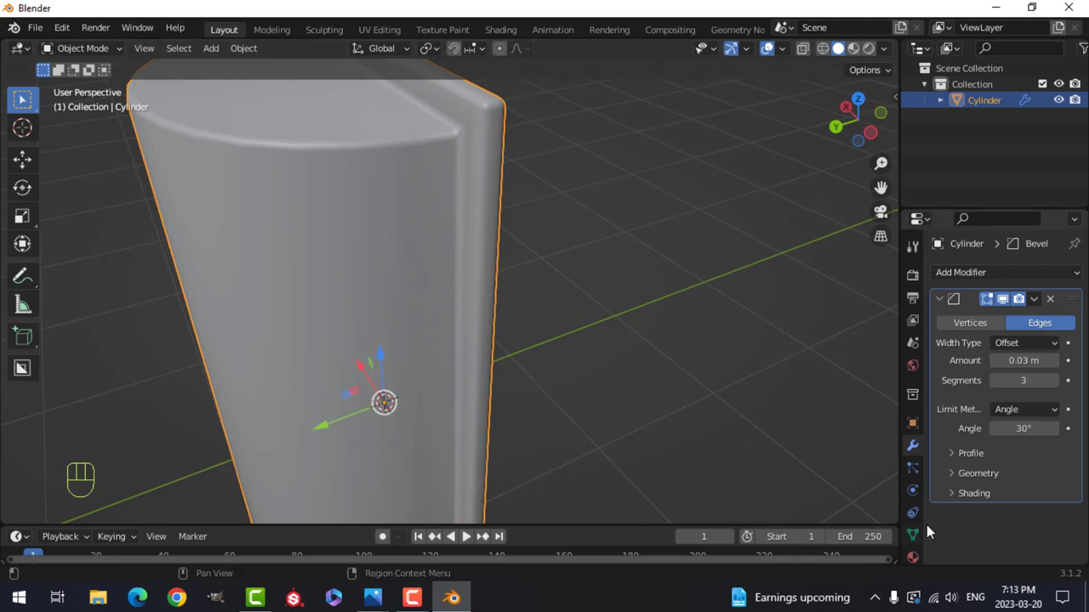
Set the Bevel modifier's Miter Outer to Arc in its Geometry panel.
{"action": "left_click", "coordinate": [958, 477]}
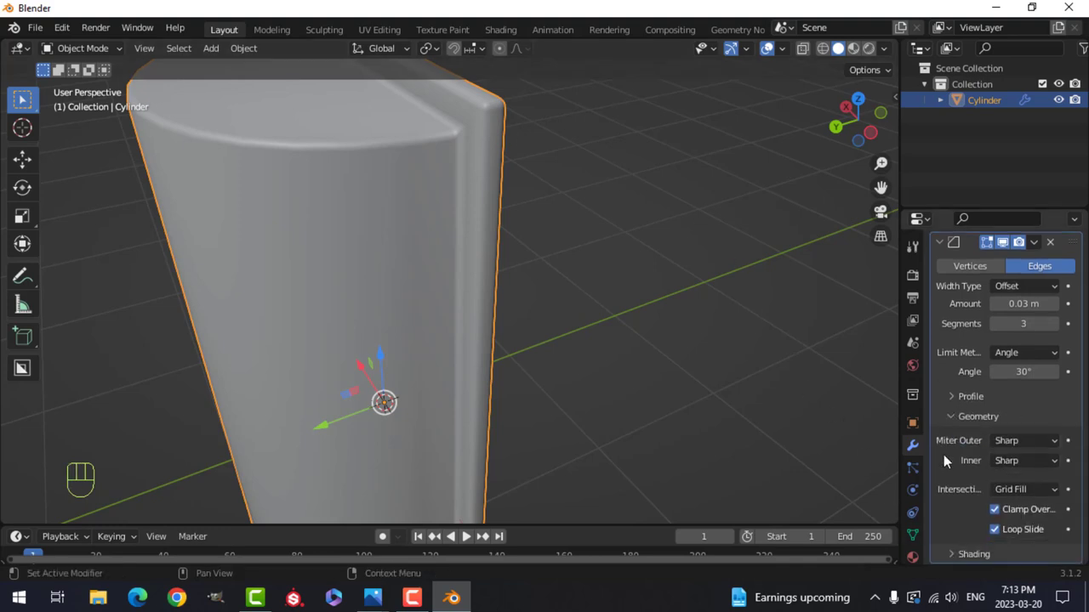
{"action": "left_click_drag", "start_coordinate": [1018, 445], "coordinate": [993, 491]}
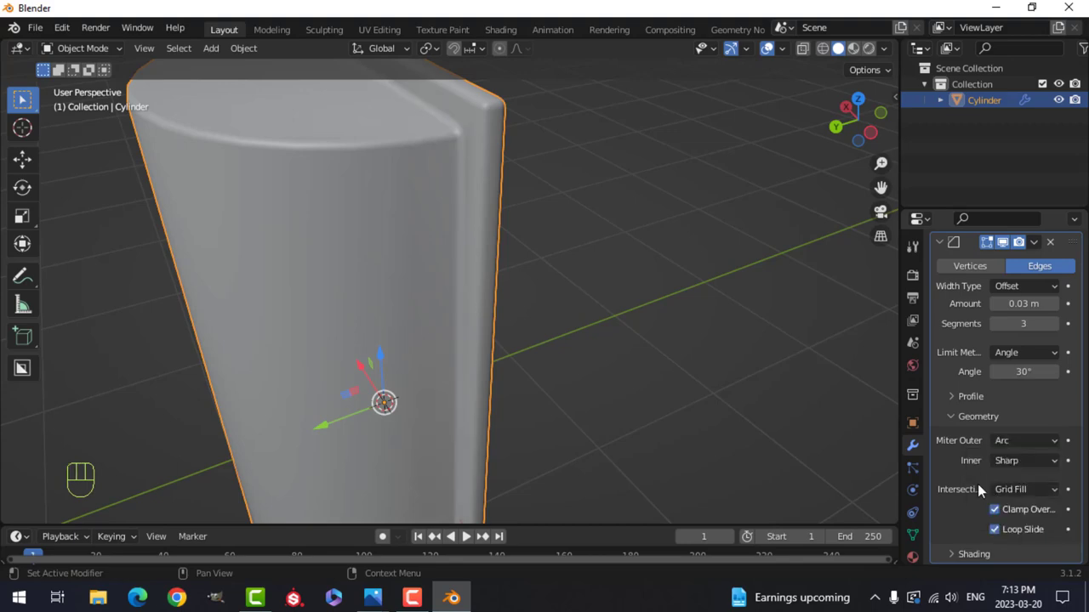
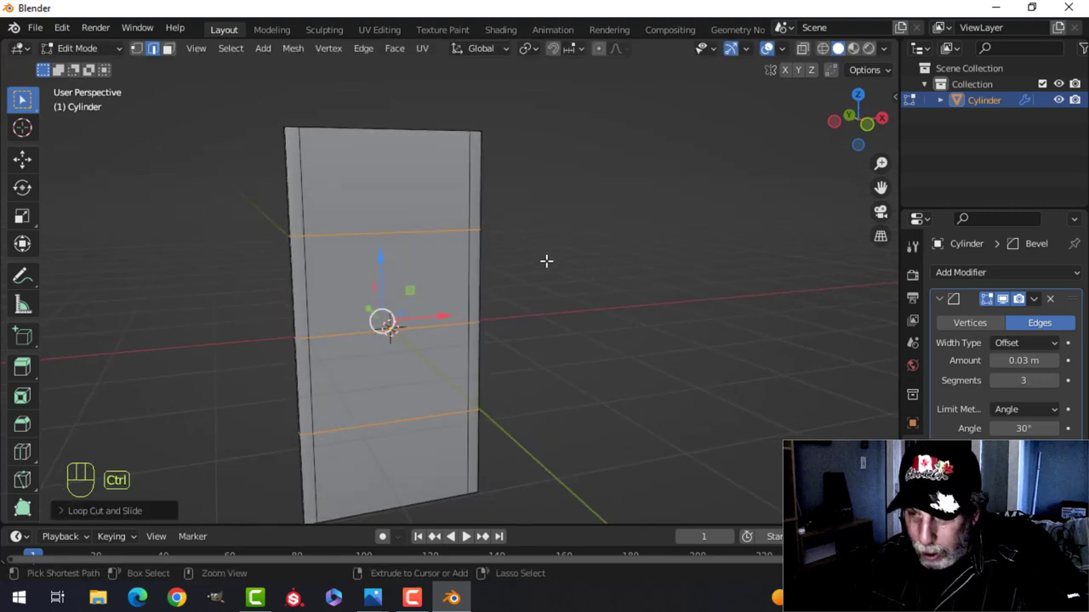
Bevel the three front edge loops into wide bands with Ctrl+B.
{"action": "key", "text": "ctrl+b"}
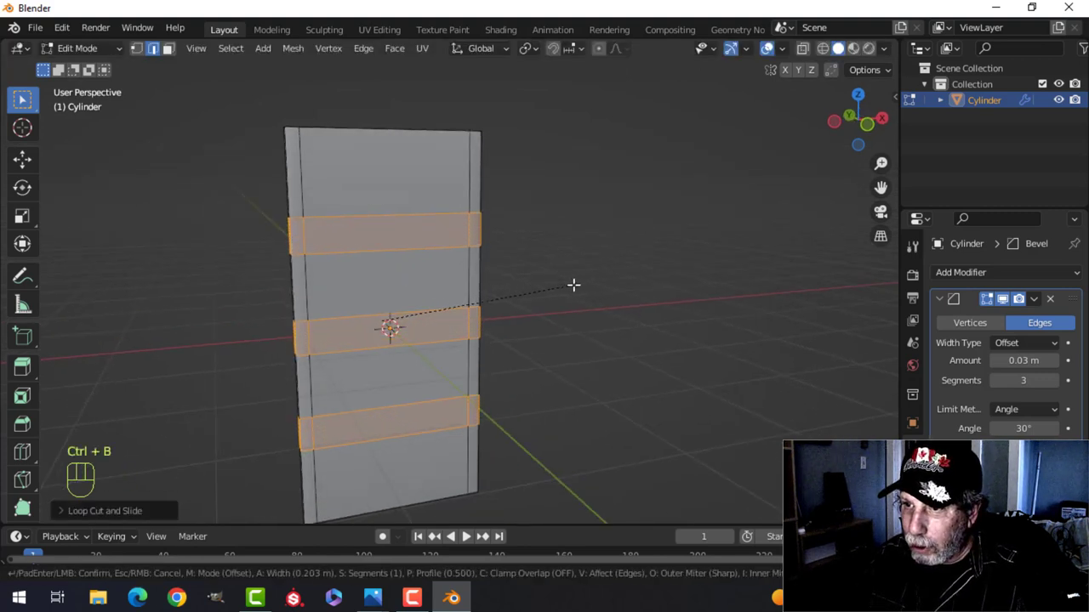
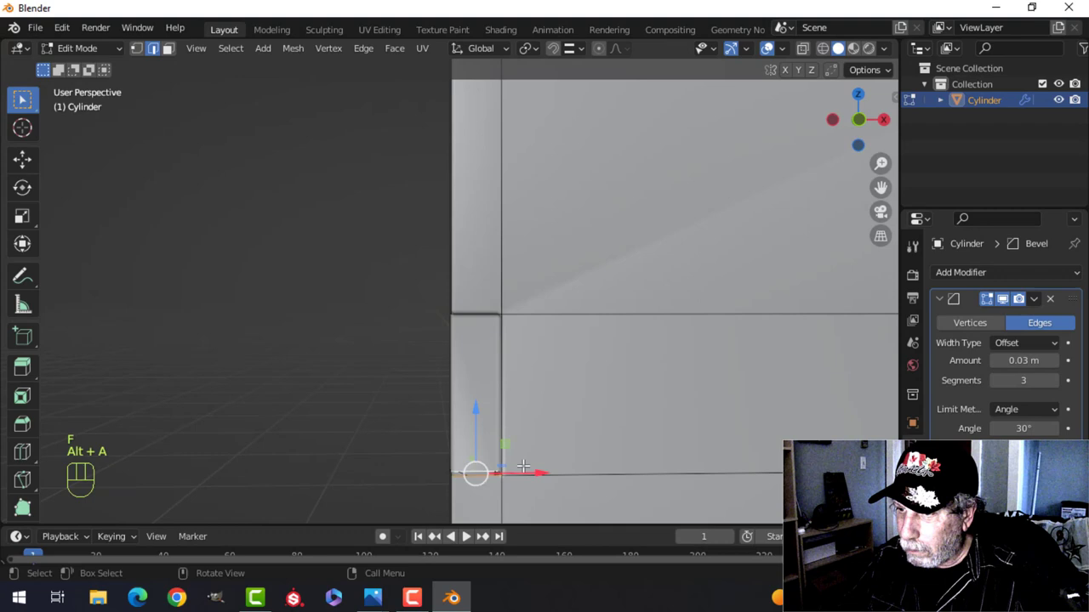
Return to Object Mode and orbit around the body to inspect the notched front panel.
{"action": "key", "text": "f"}
{"action": "key", "text": "alt+a"}
{"action": "key", "text": "Tab"}
{"action": "key", "text": "alt+a"}
{"action": "left_click_drag", "start_coordinate": [638, 371], "coordinate": [580, 370]}
{"action": "middle_click", "coordinate": [601, 369]}
{"action": "left_click_drag", "start_coordinate": [576, 376], "coordinate": [627, 363]}
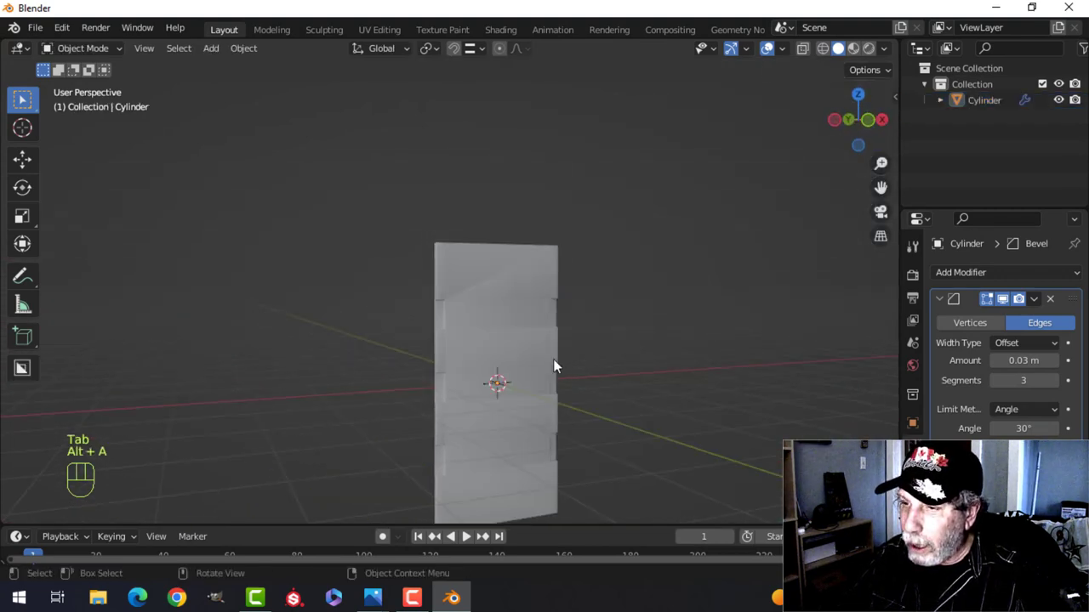
{"action": "left_click_drag", "start_coordinate": [551, 351], "coordinate": [569, 352]}
{"action": "left_click_drag", "start_coordinate": [553, 349], "coordinate": [542, 325]}
{"action": "left_click_drag", "start_coordinate": [613, 350], "coordinate": [569, 329]}
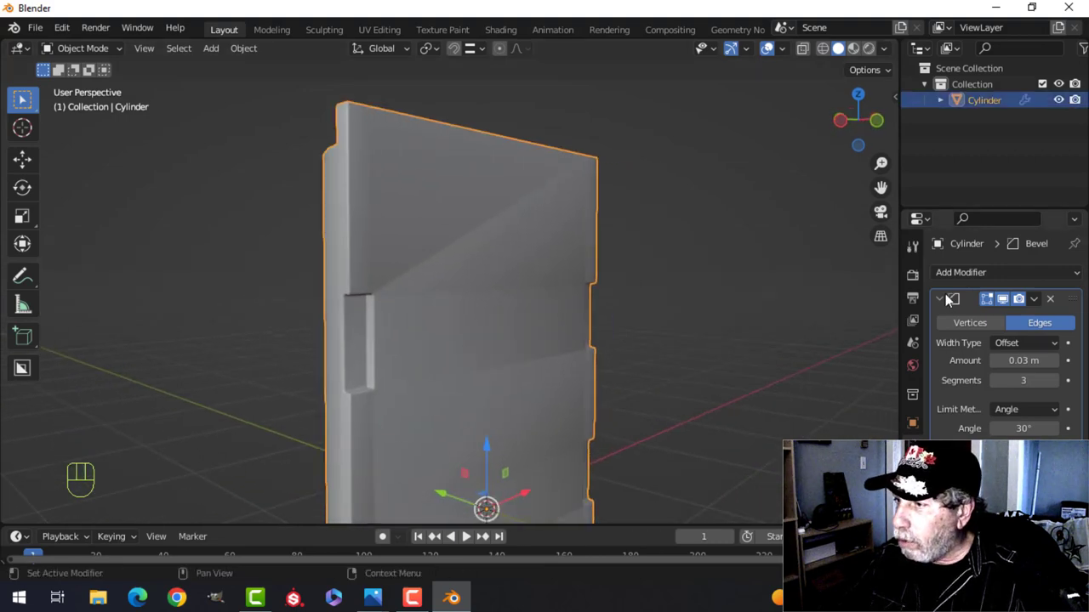
Enable Auto Smooth under Normals in Object Data so the body is smooth shaded, then check its curved back.
{"action": "left_click", "coordinate": [944, 300]}
{"action": "left_click_drag", "start_coordinate": [960, 276], "coordinate": [688, 389]}
{"action": "left_click", "coordinate": [919, 540]}
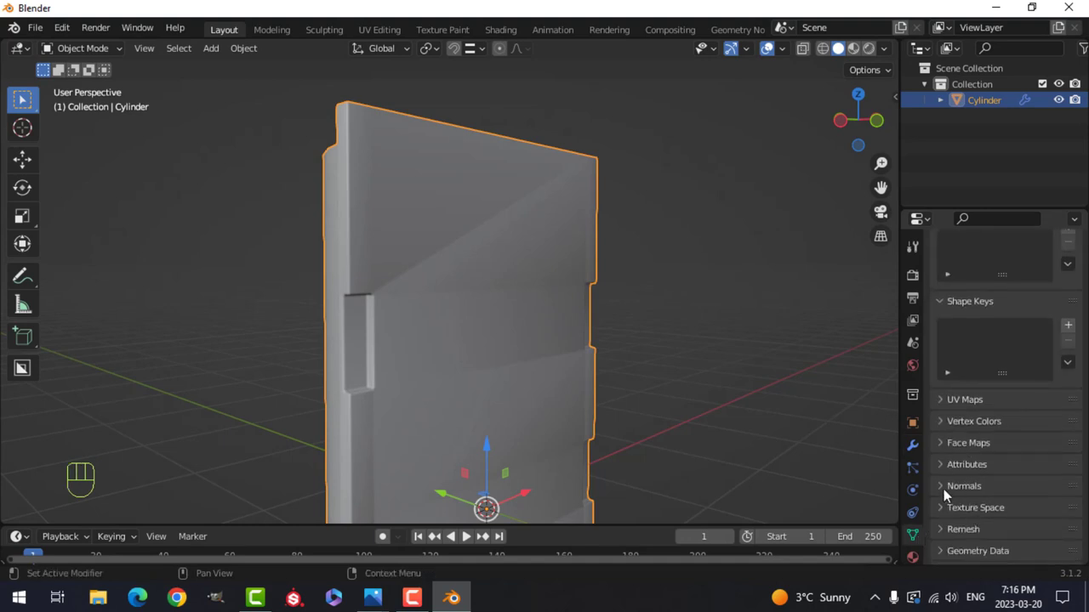
{"action": "left_click", "coordinate": [939, 491]}
{"action": "left_click", "coordinate": [999, 516]}
{"action": "key", "text": "alt+a"}
{"action": "left_click_drag", "start_coordinate": [646, 328], "coordinate": [723, 321]}
{"action": "left_click_drag", "start_coordinate": [892, 55], "coordinate": [620, 368]}
{"action": "key", "text": "alt+a"}
{"action": "left_click_drag", "start_coordinate": [591, 305], "coordinate": [618, 299]}
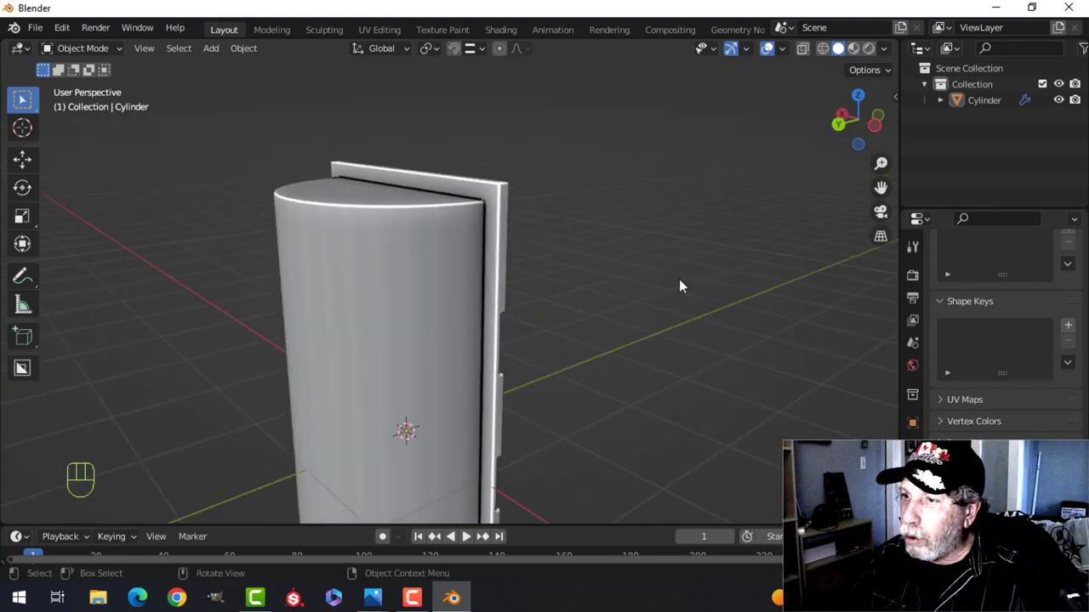
Face the flat front in front view and bring up the mesh primitives to add the plate plane.
{"action": "left_click_drag", "start_coordinate": [671, 280], "coordinate": [467, 285]}
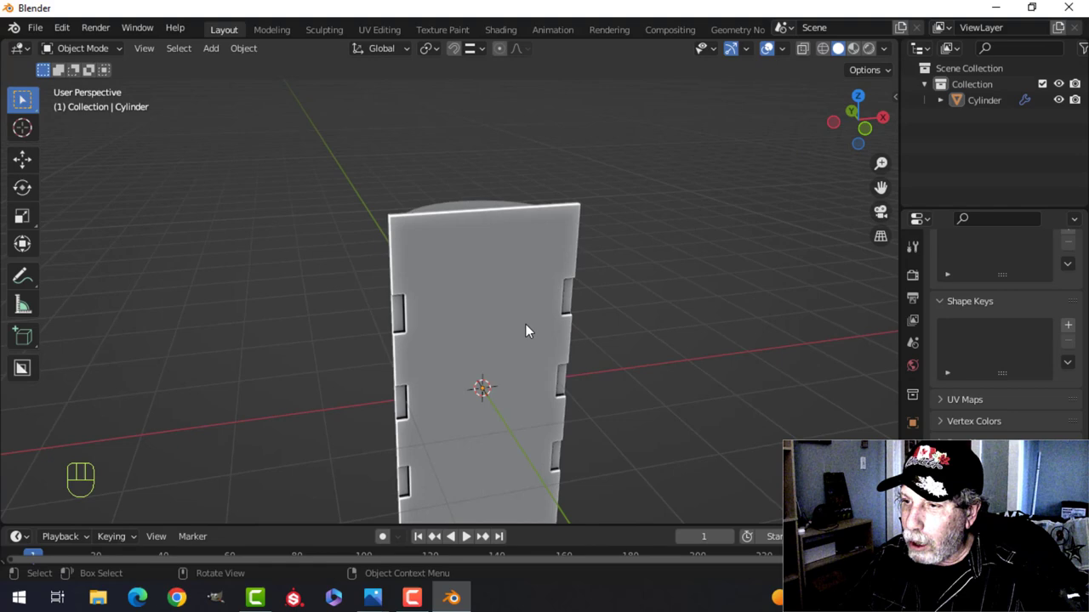
{"action": "left_click_drag", "start_coordinate": [533, 332], "coordinate": [522, 306]}
{"action": "middle_click", "coordinate": [510, 290]}
{"action": "key", "text": "KP_1"}
{"action": "middle_click", "coordinate": [505, 286]}
{"action": "key", "text": "shift+a"}
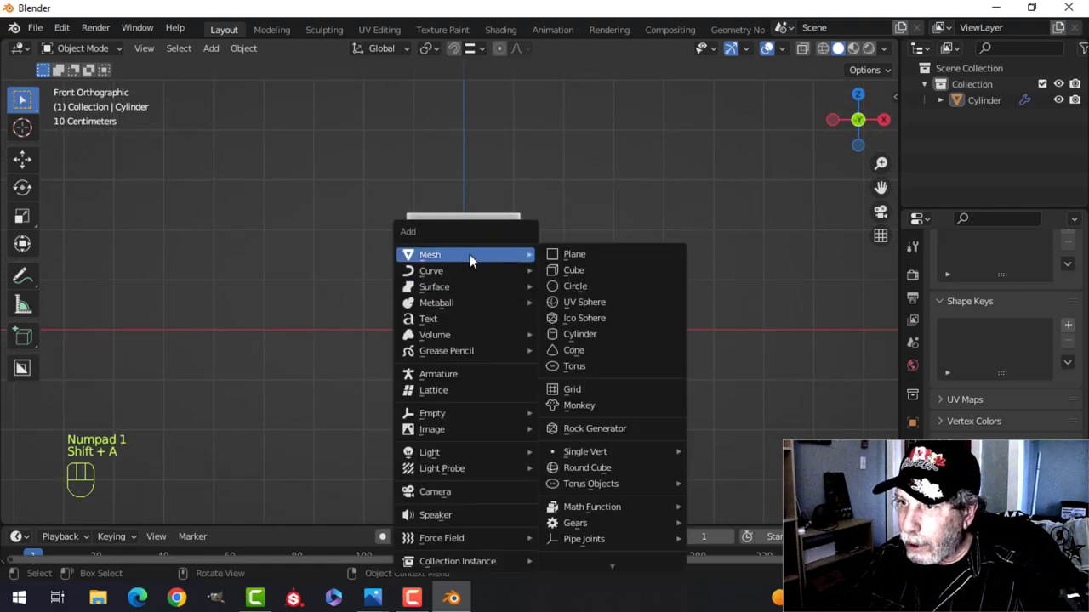
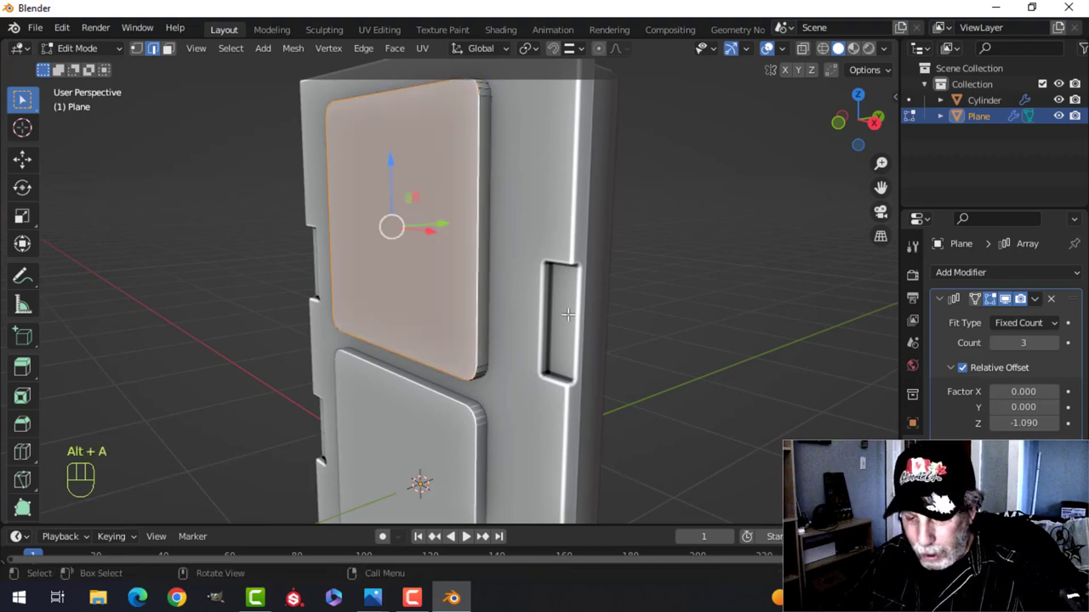
Bevel the plate outlines softly and snap the 3D cursor to the top plate's centre in front view.
{"action": "key", "text": "ctrl+b"}
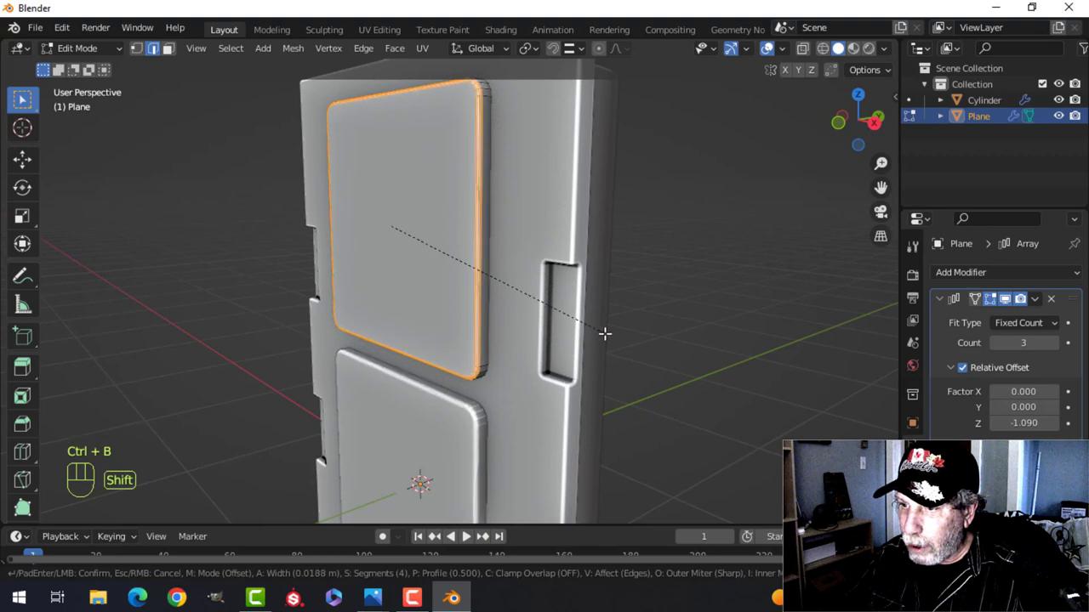
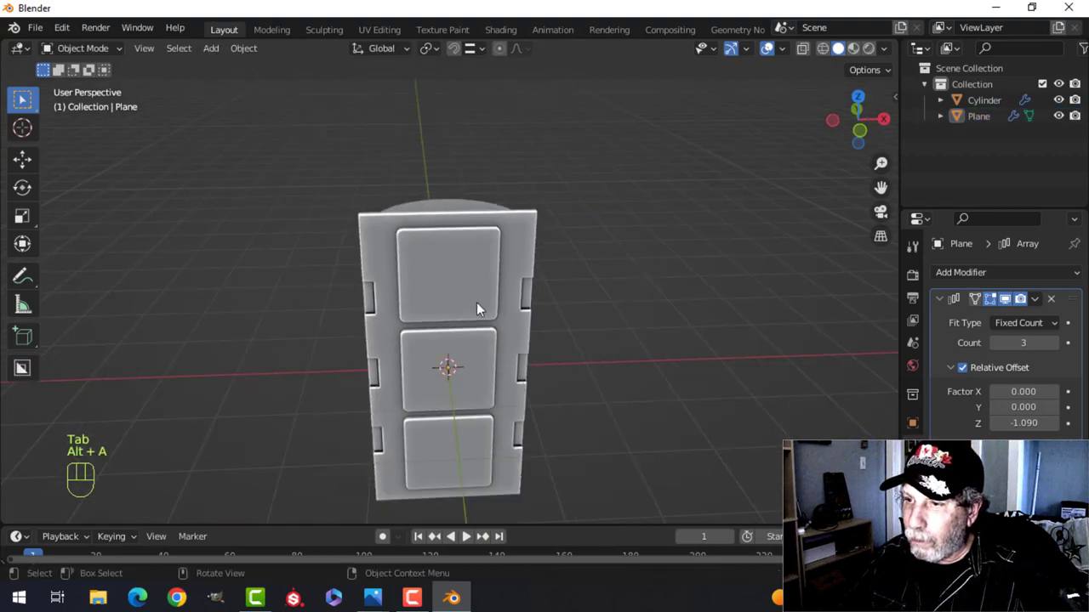
{"action": "left_click_drag", "start_coordinate": [451, 276], "coordinate": [480, 280]}
{"action": "key", "text": "KP_1"}
{"action": "key", "text": "Tab"}
{"action": "key", "text": "shift+s"}
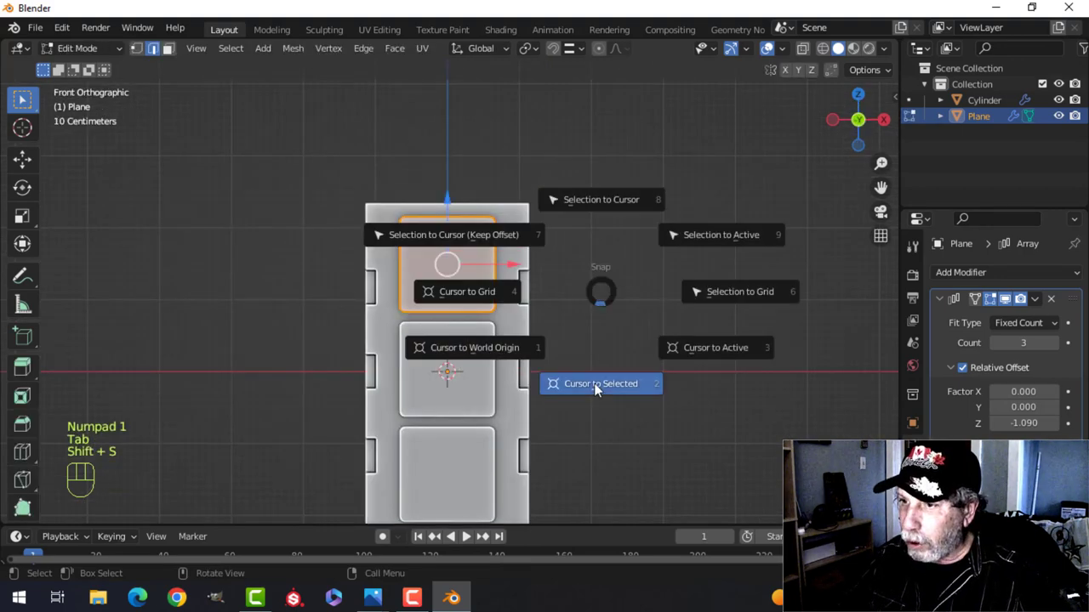
{"action": "key", "text": "Tab"}
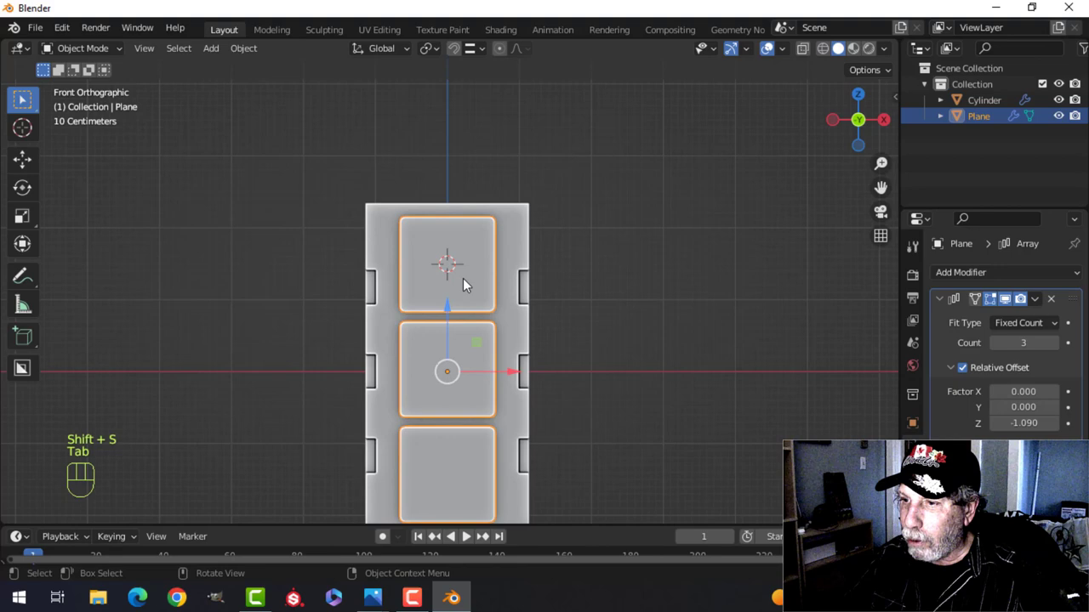
{"action": "middle_click", "coordinate": [550, 313]}
{"action": "left_click_drag", "start_coordinate": [555, 311], "coordinate": [534, 248]}
{"action": "middle_click", "coordinate": [555, 276]}
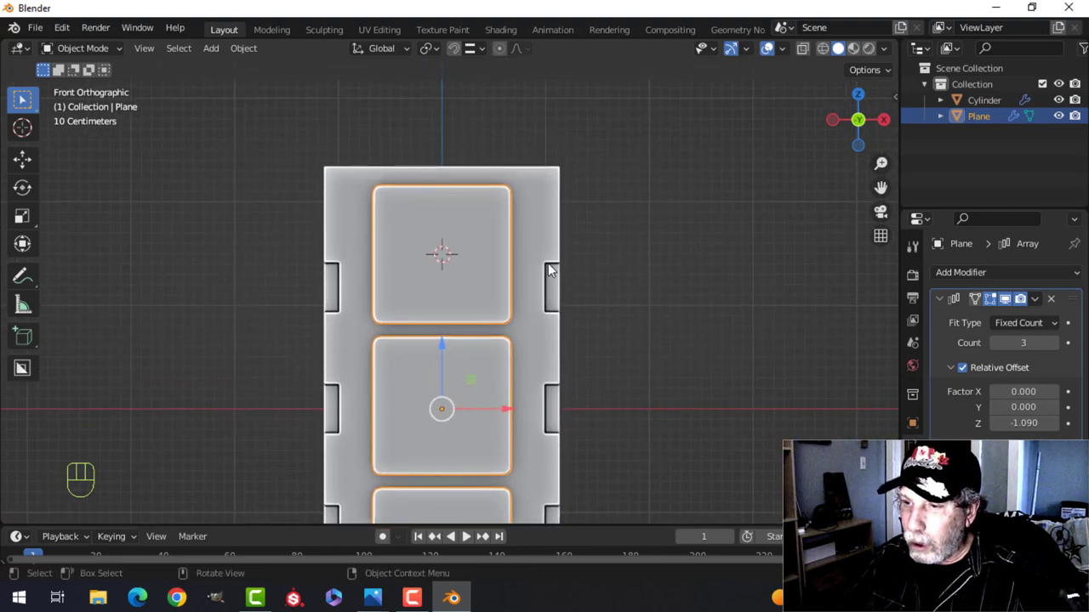
Add the lens cylinder on the top plate and shrink it to size.
{"action": "key", "text": "shift+a"}
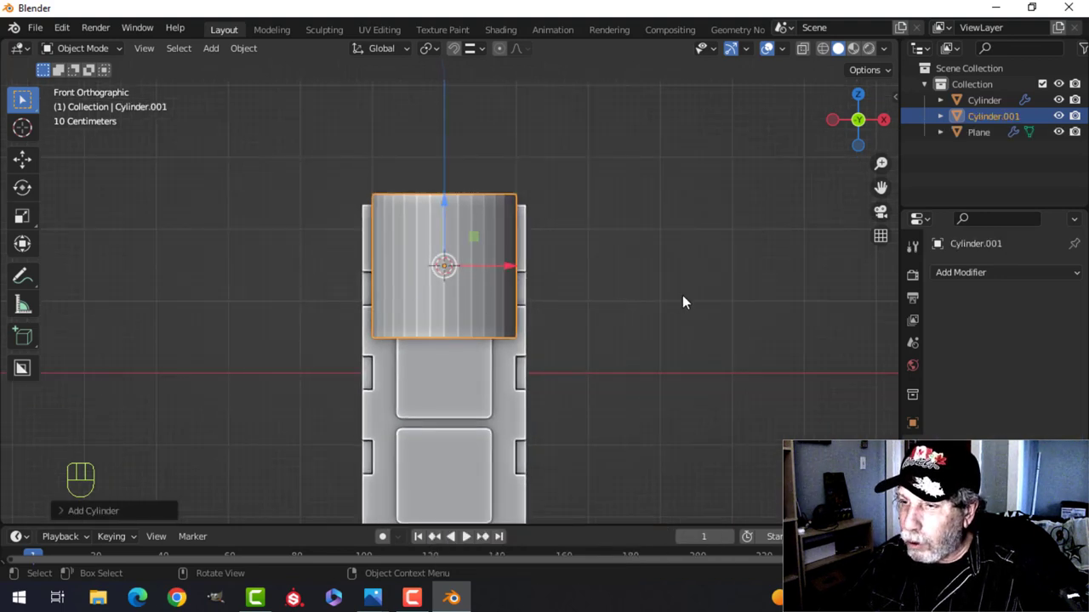
{"action": "key", "text": "Tab"}
{"action": "key", "text": "s"}
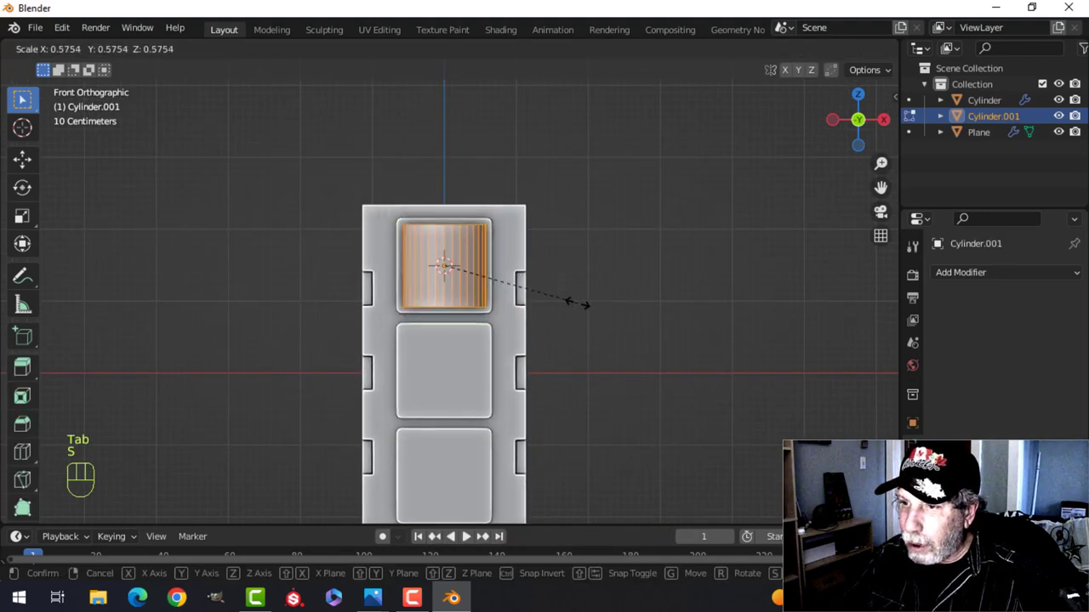
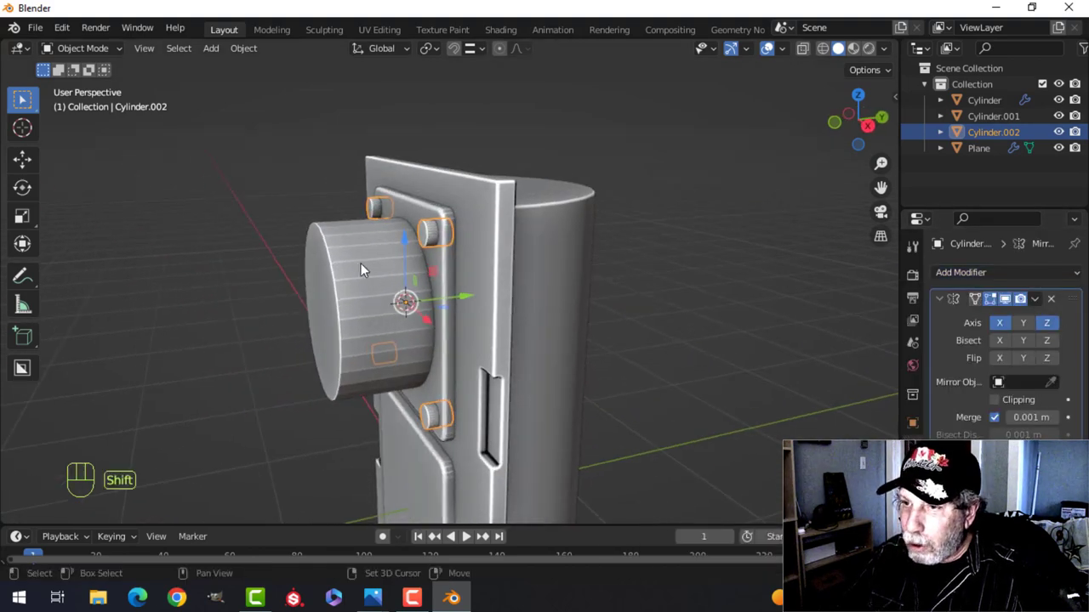
Select the plates and cylinders together and isolate the lens assembly in local view to inspect it.
{"action": "left_click", "coordinate": [364, 268]}
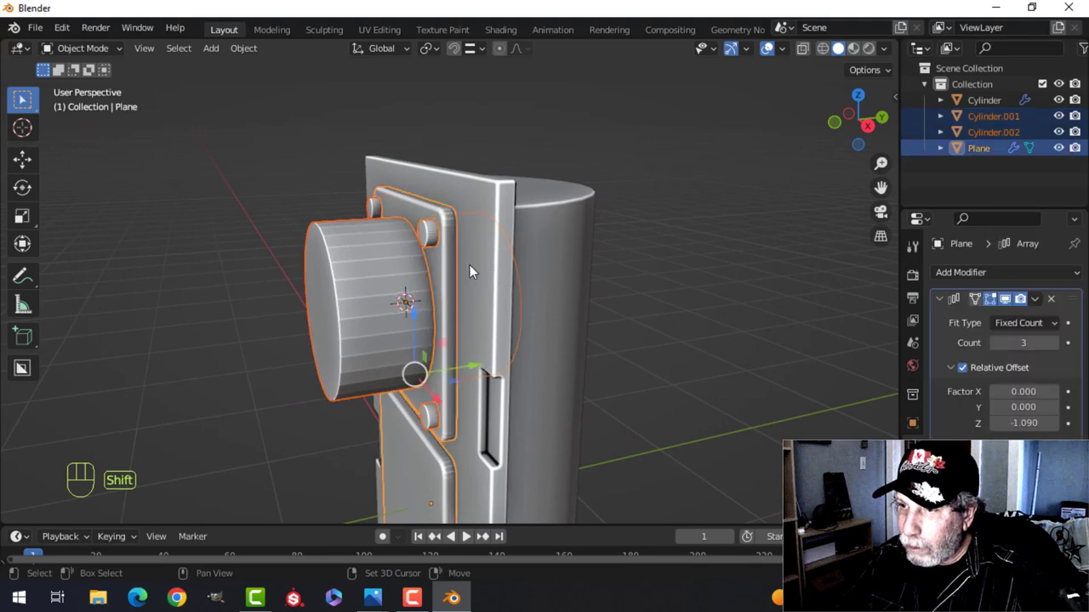
{"action": "key", "text": "/"}
{"action": "left_click_drag", "start_coordinate": [565, 246], "coordinate": [546, 259]}
{"action": "key", "text": "alt+a"}
{"action": "left_click_drag", "start_coordinate": [556, 221], "coordinate": [469, 221]}
{"action": "left_click_drag", "start_coordinate": [436, 265], "coordinate": [403, 335]}
{"action": "left_click_drag", "start_coordinate": [473, 323], "coordinate": [625, 306]}
{"action": "left_click_drag", "start_coordinate": [624, 300], "coordinate": [583, 306]}
{"action": "left_click_drag", "start_coordinate": [785, 53], "coordinate": [491, 333]}
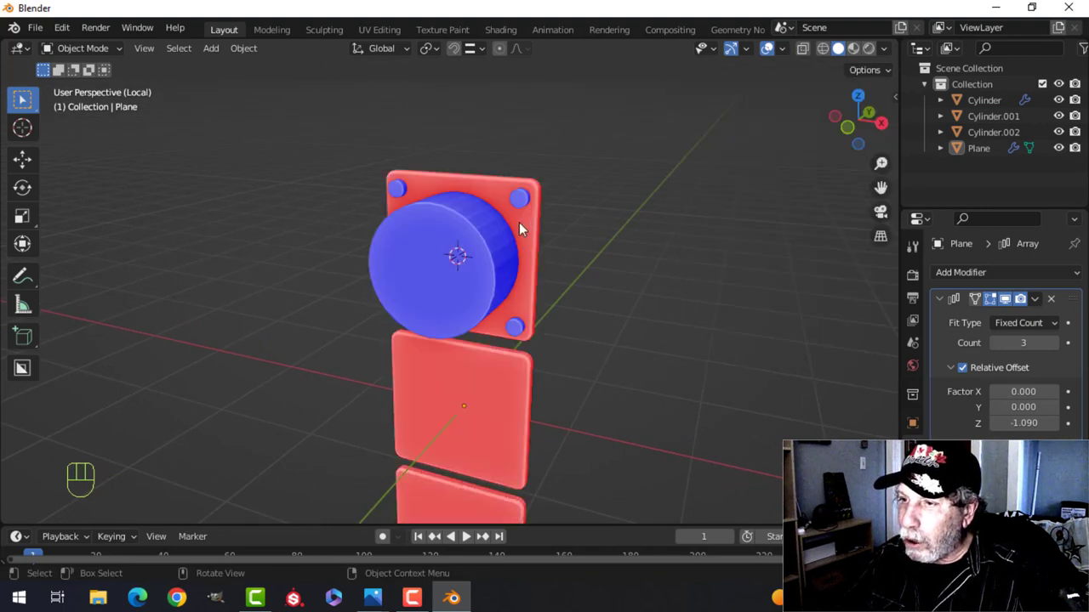
Recalculate the lens mesh normals and close in on the top plate with its mirrored corner bolts.
{"action": "left_click", "coordinate": [530, 225]}
{"action": "key", "text": "Tab"}
{"action": "key", "text": "a"}
{"action": "key", "text": "alt+n"}
{"action": "key", "text": "Tab"}
{"action": "left_click_drag", "start_coordinate": [788, 54], "coordinate": [592, 290]}
{"action": "key", "text": "alt+a"}
{"action": "left_click_drag", "start_coordinate": [586, 263], "coordinate": [568, 285]}
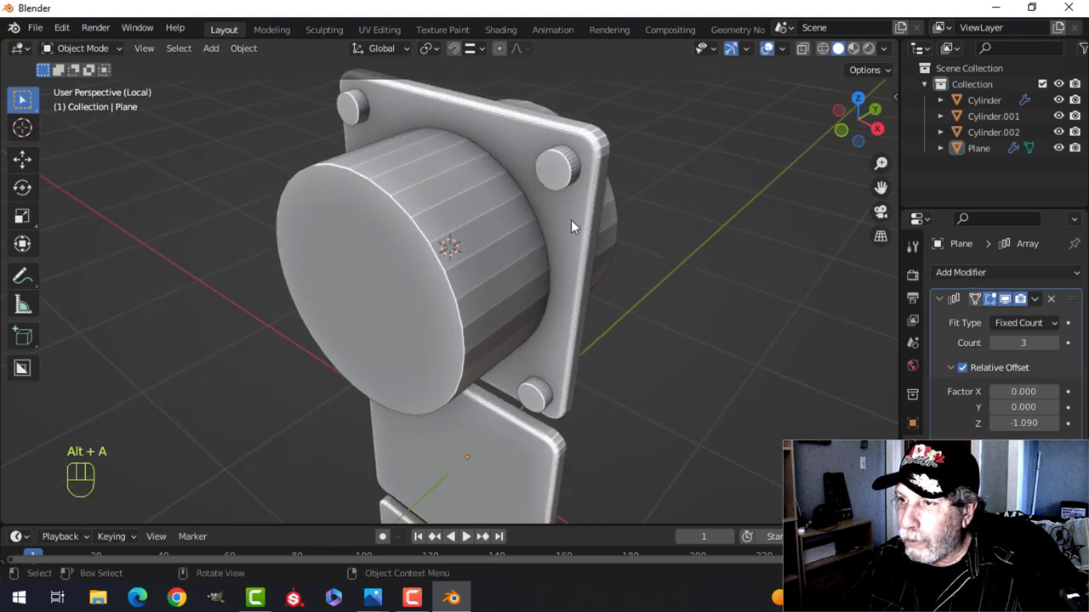
{"action": "left_click", "coordinate": [562, 178]}
Apply the bolts' Mirror modifier and join them into Cylinder.001 with Ctrl+J.
{"action": "left_click_drag", "start_coordinate": [1035, 303], "coordinate": [991, 319]}
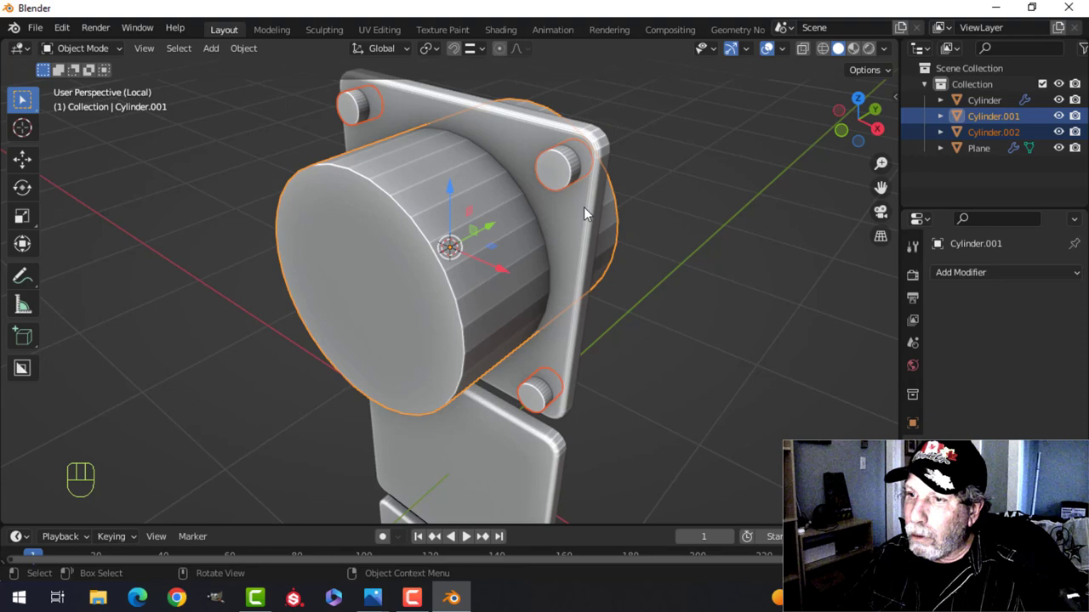
{"action": "key", "text": "ctrl+j"}
{"action": "key", "text": "alt+a"}
{"action": "middle_click", "coordinate": [620, 248]}
{"action": "key", "text": "alt+a"}
Give the array plates a Boolean Difference modifier targeting Cylinder.001 to cut the lens and bolt holes.
{"action": "left_click", "coordinate": [568, 229]}
{"action": "middle_click", "coordinate": [618, 244]}
{"action": "left_click_drag", "start_coordinate": [574, 211], "coordinate": [592, 193]}
{"action": "middle_click", "coordinate": [575, 180]}
{"action": "left_click_drag", "start_coordinate": [595, 181], "coordinate": [571, 195]}
{"action": "left_click", "coordinate": [944, 303]}
{"action": "left_click_drag", "start_coordinate": [974, 273], "coordinate": [825, 357]}
{"action": "left_click_drag", "start_coordinate": [1079, 325], "coordinate": [1079, 286]}
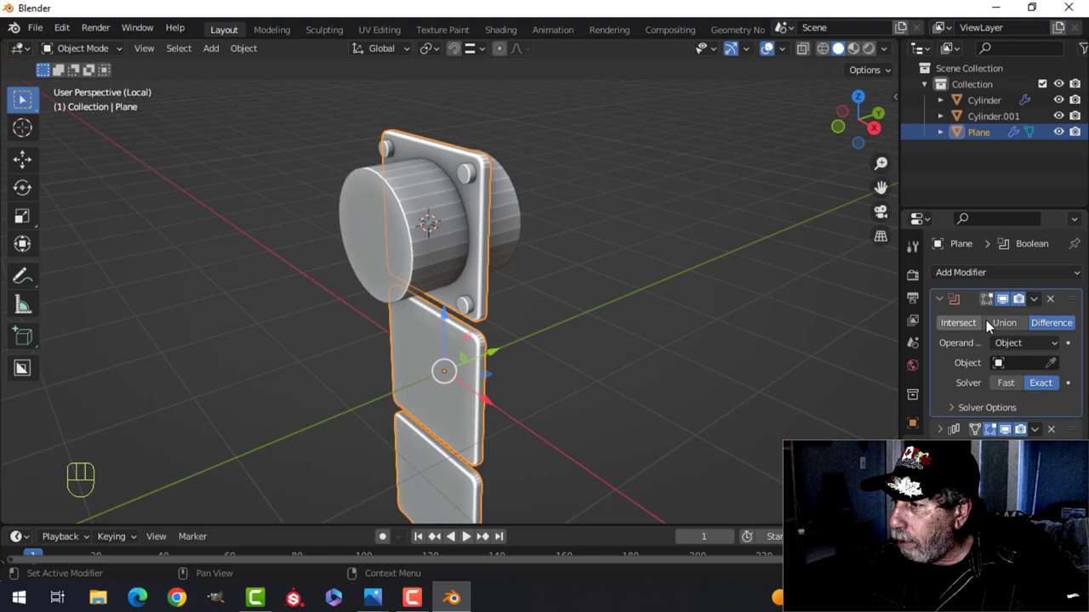
{"action": "left_click", "coordinate": [1056, 367]}
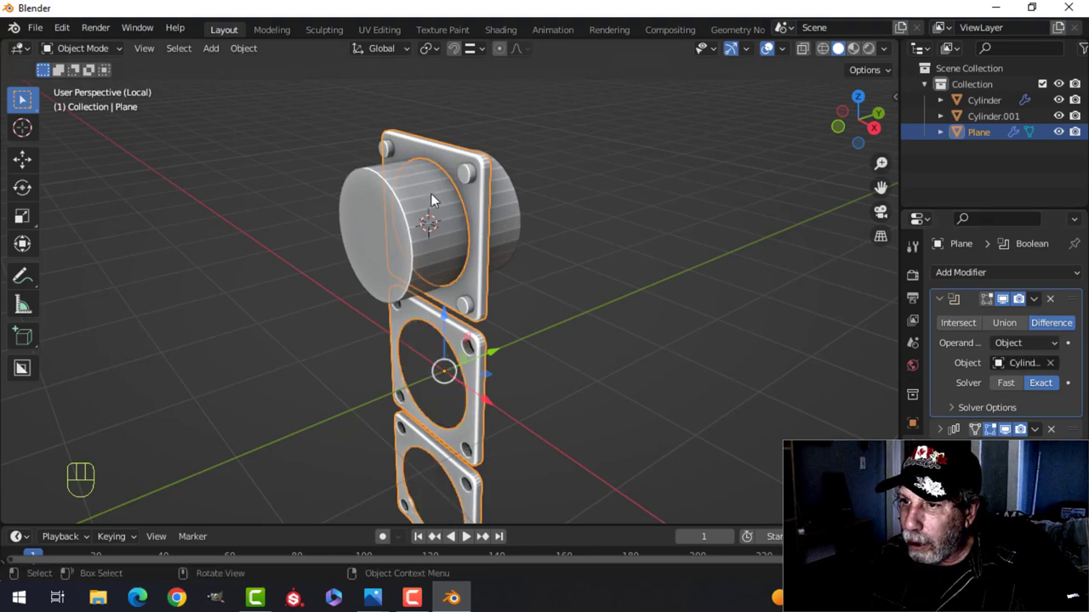
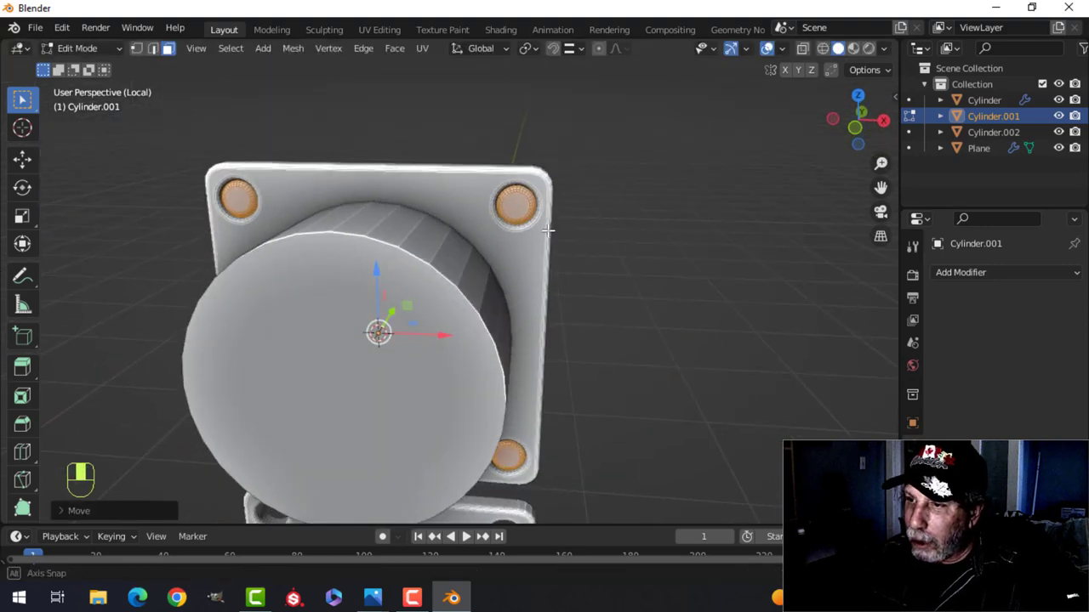
Leave Edit Mode and orbit to view the lens assembly from the side.
{"action": "key", "text": "Tab"}
{"action": "key", "text": "alt+a"}
{"action": "middle_click", "coordinate": [498, 287]}
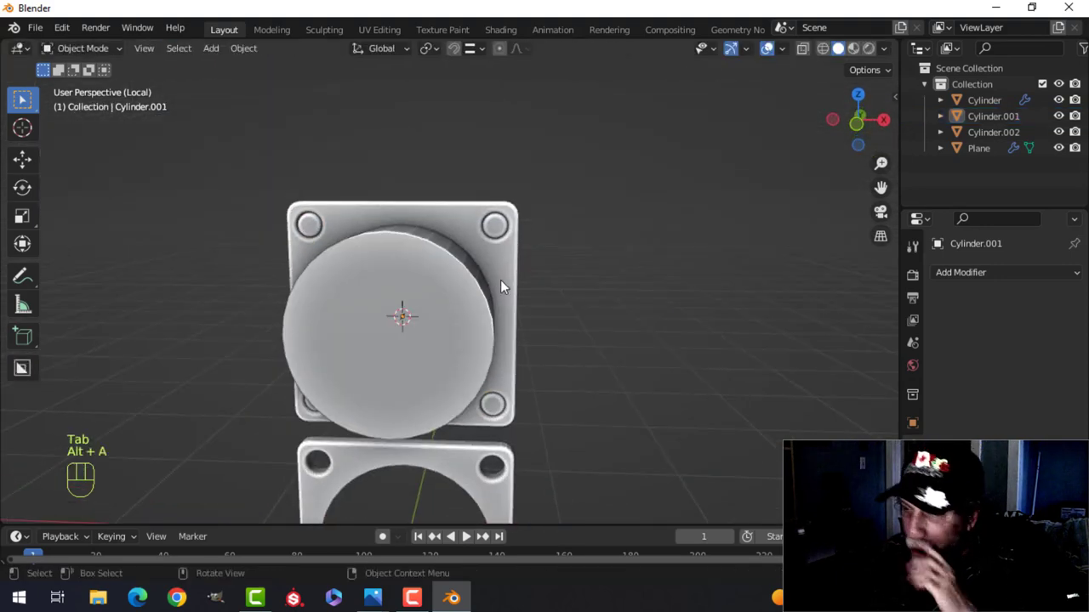
{"action": "left_click_drag", "start_coordinate": [507, 292], "coordinate": [463, 302]}
{"action": "left_click_drag", "start_coordinate": [458, 303], "coordinate": [429, 308]}
{"action": "left_click_drag", "start_coordinate": [435, 299], "coordinate": [453, 287]}
{"action": "left_click_drag", "start_coordinate": [458, 290], "coordinate": [387, 282]}
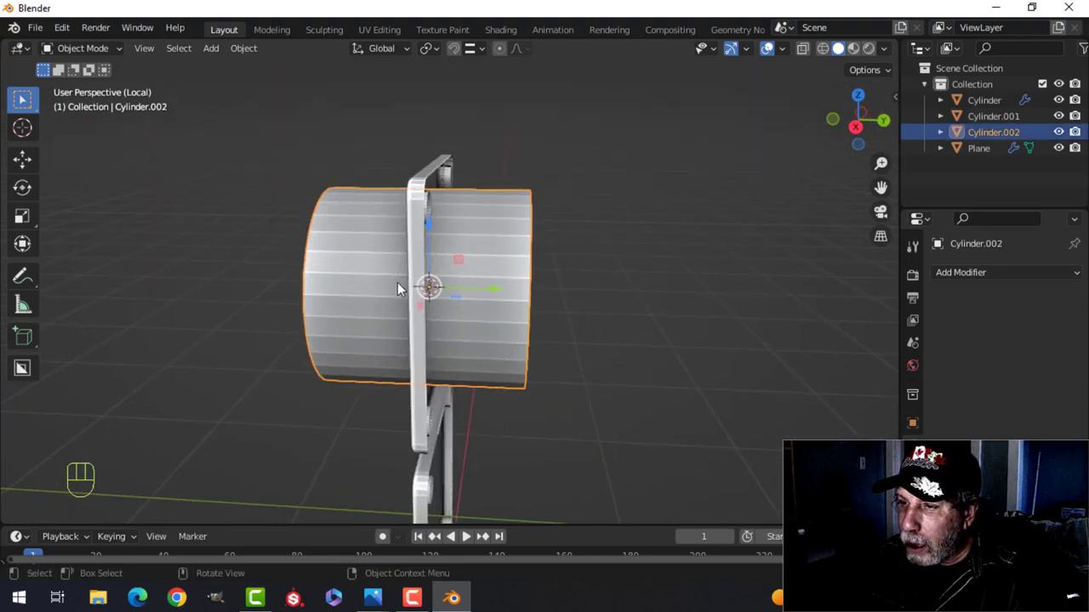
{"action": "left_click_drag", "start_coordinate": [411, 291], "coordinate": [408, 297]}
Move the large lens cylinder out in front of the top plate, leaving its round hole open.
{"action": "left_click", "coordinate": [495, 288]}
{"action": "left_click_drag", "start_coordinate": [400, 286], "coordinate": [455, 294]}
{"action": "left_click_drag", "start_coordinate": [413, 300], "coordinate": [420, 284]}
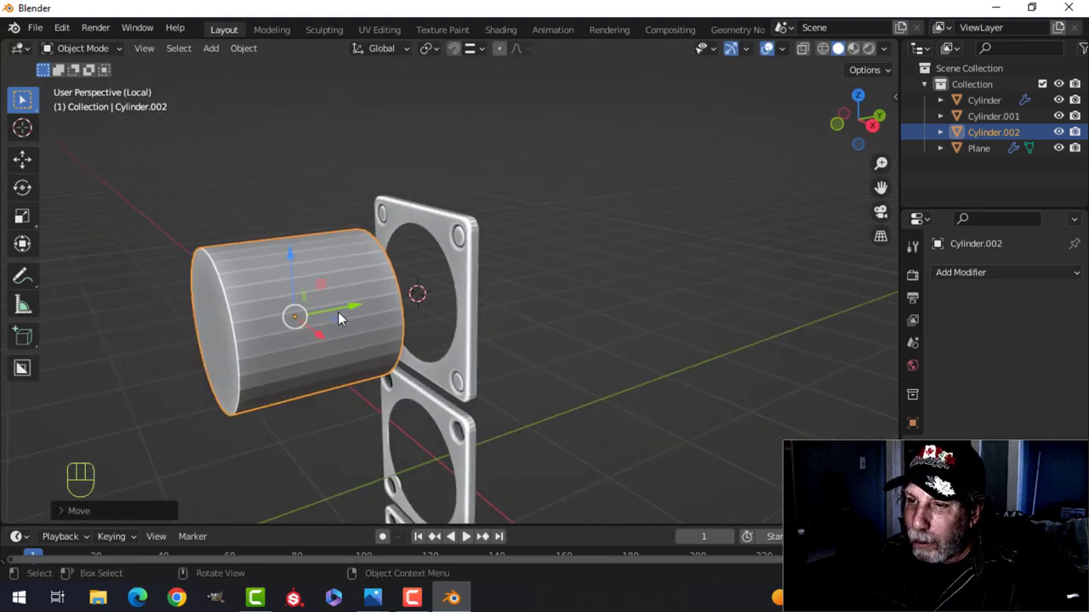
{"action": "left_click", "coordinate": [346, 305]}
{"action": "left_click_drag", "start_coordinate": [428, 305], "coordinate": [404, 316]}
{"action": "left_click_drag", "start_coordinate": [378, 322], "coordinate": [382, 316]}
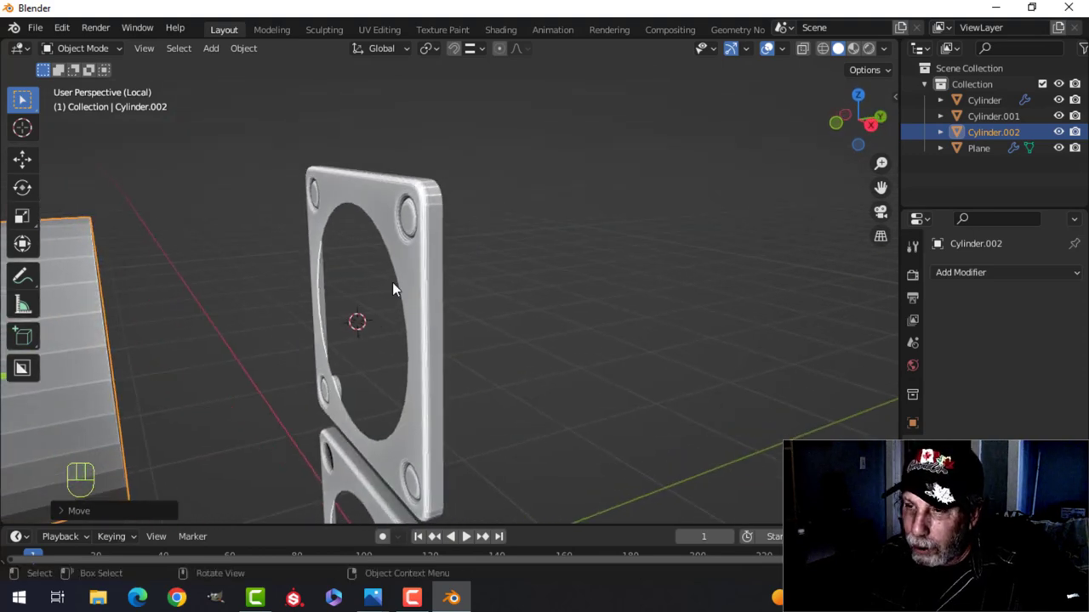
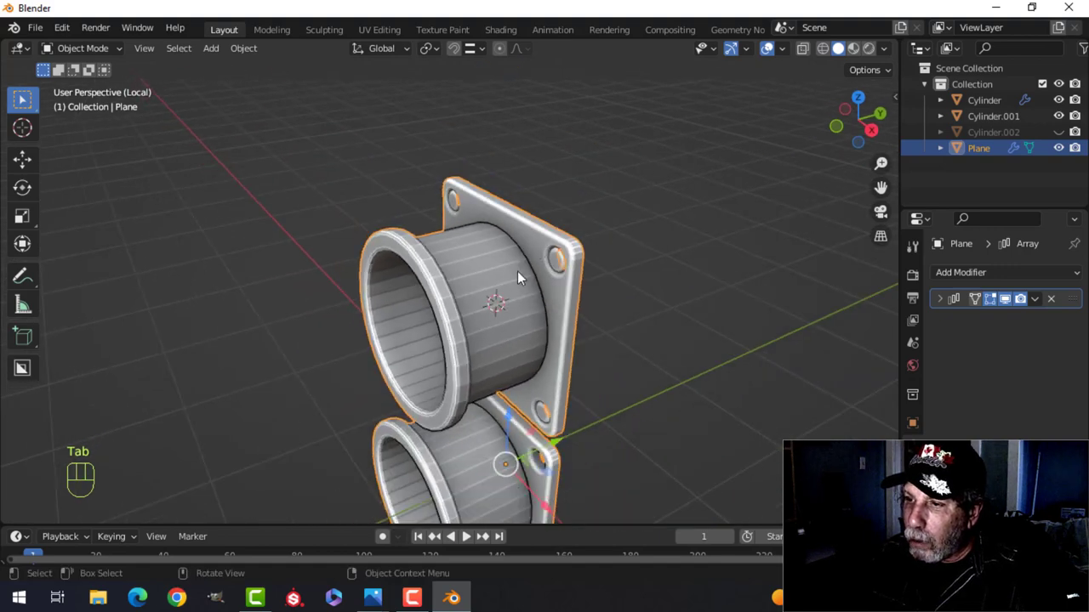
Add a Weighted Normal modifier to the arrayed hood plates and view all three lens housings.
{"action": "middle_click", "coordinate": [509, 283]}
{"action": "left_click_drag", "start_coordinate": [481, 262], "coordinate": [471, 252]}
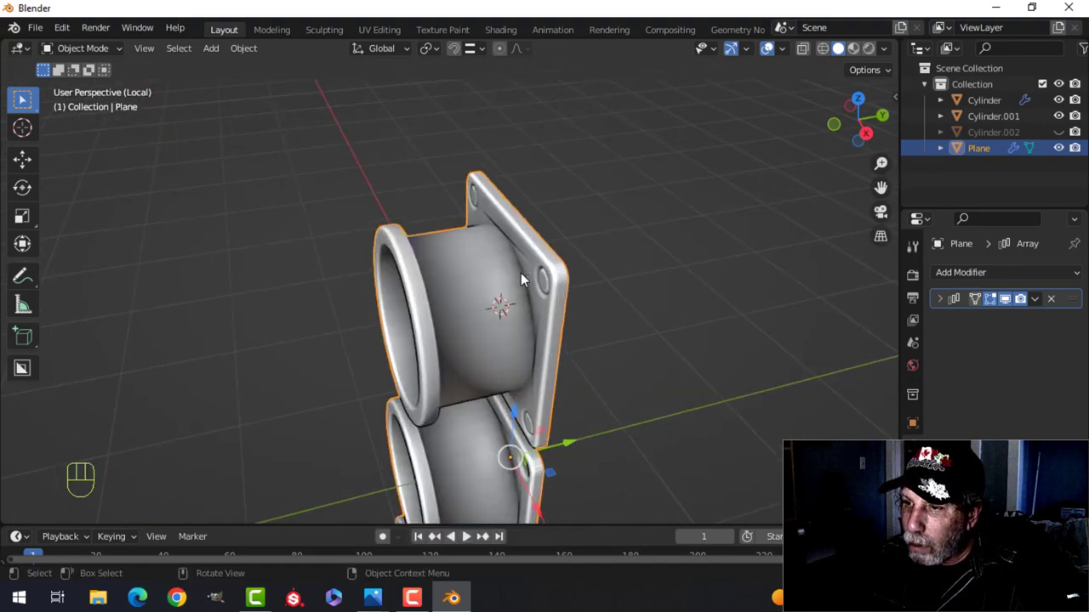
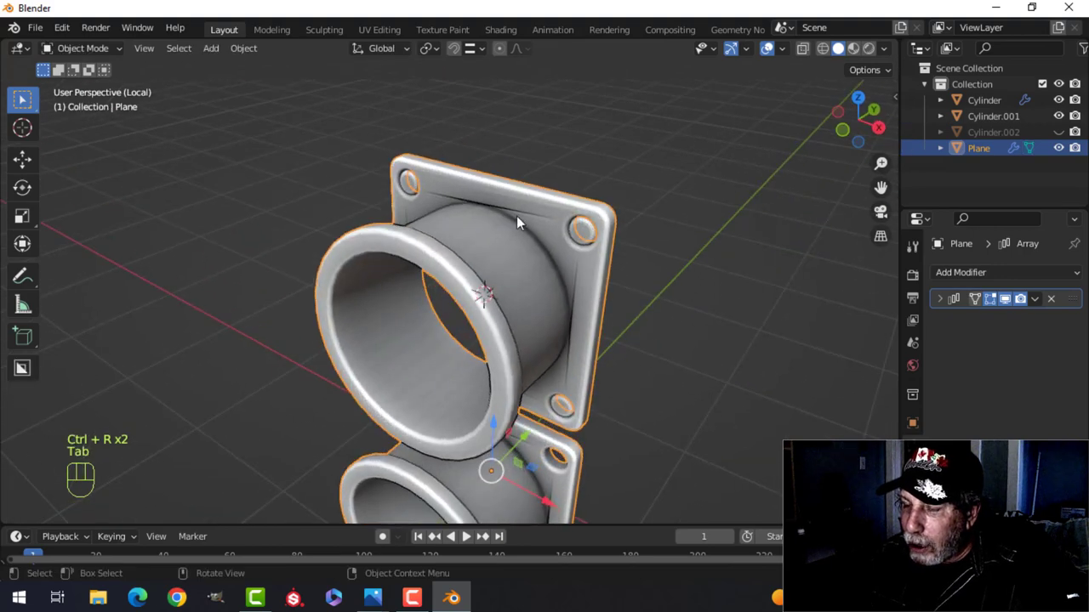
{"action": "key", "text": "alt+a"}
{"action": "middle_click", "coordinate": [569, 269]}
{"action": "left_click", "coordinate": [557, 268]}
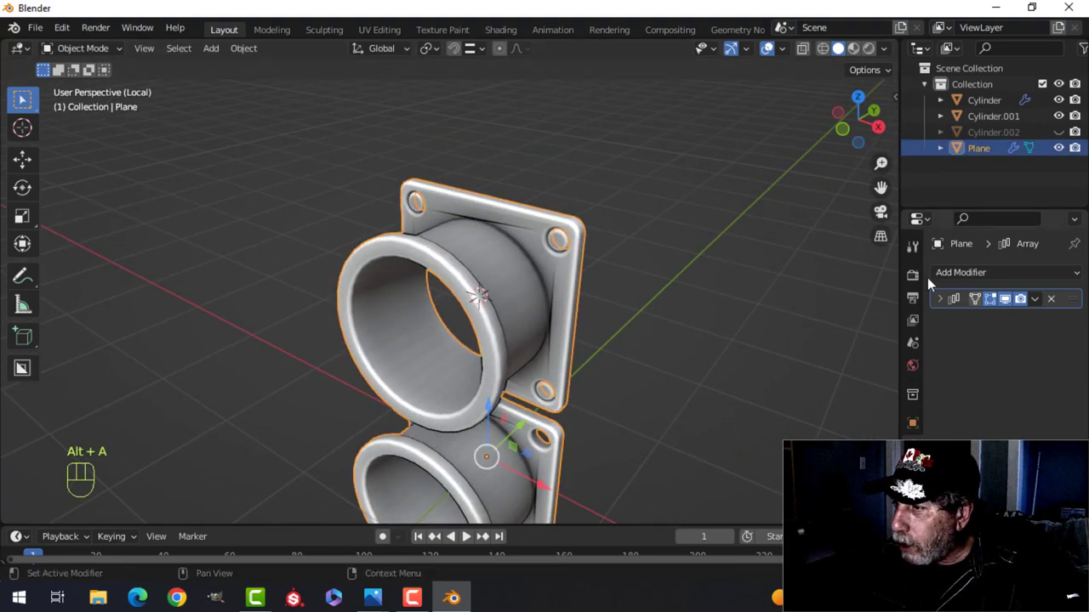
{"action": "left_click_drag", "start_coordinate": [948, 276], "coordinate": [691, 388]}
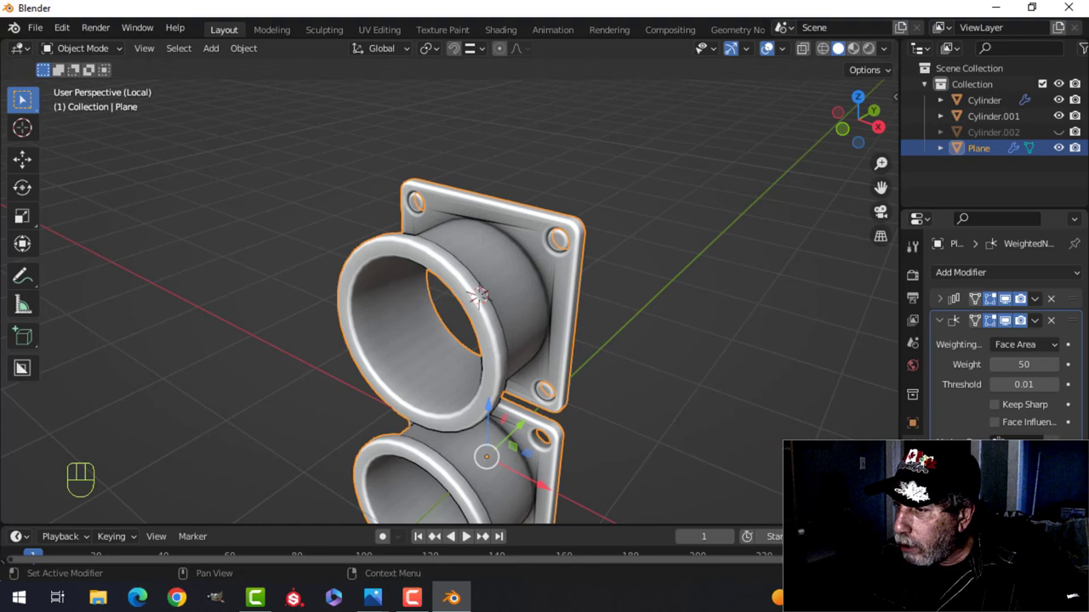
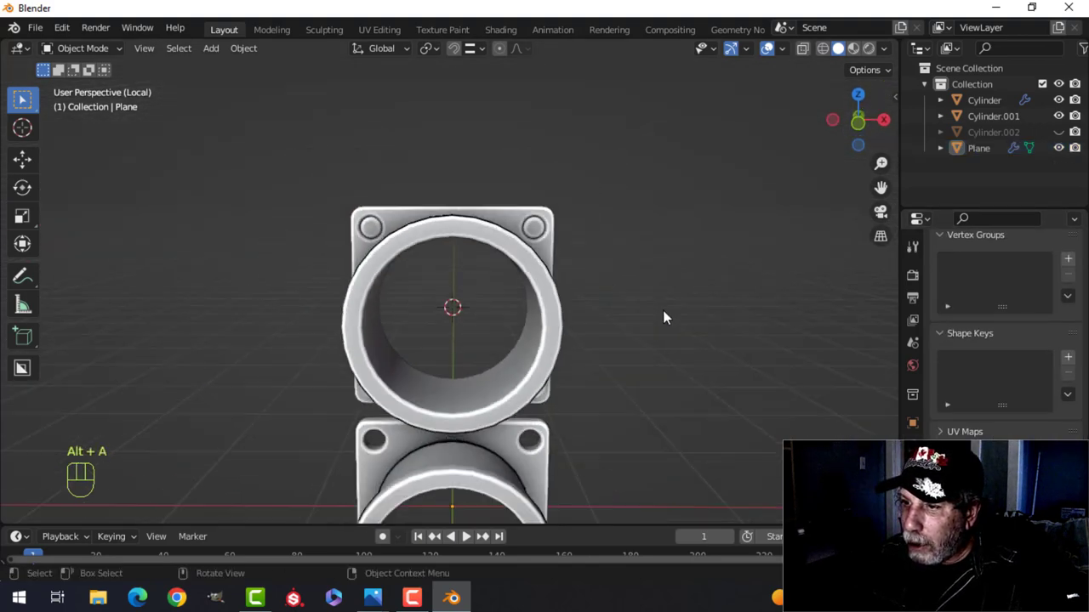
{"action": "left_click_drag", "start_coordinate": [622, 335], "coordinate": [655, 303]}
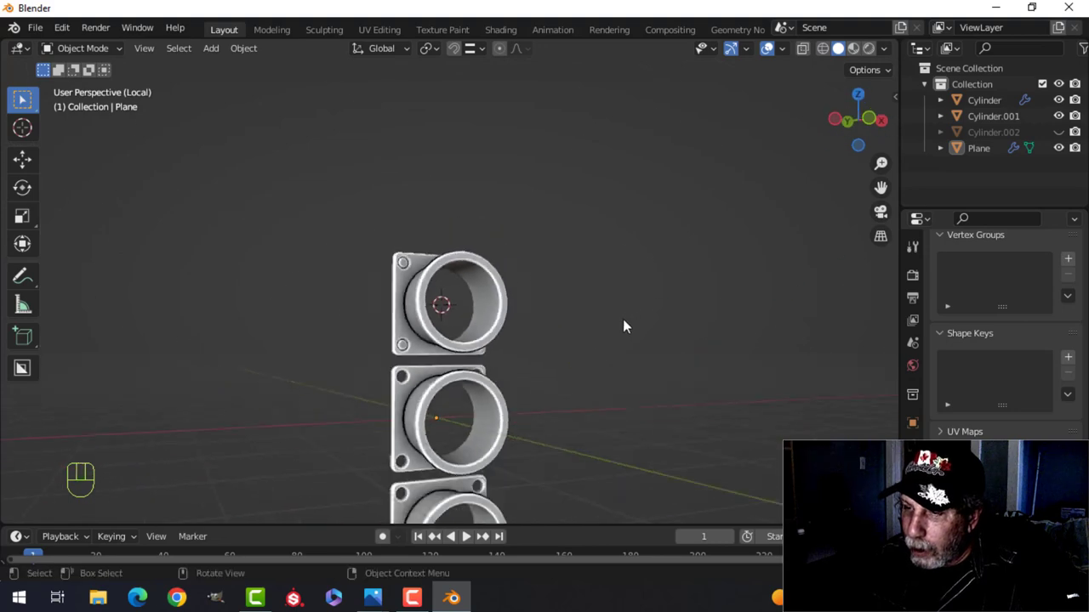
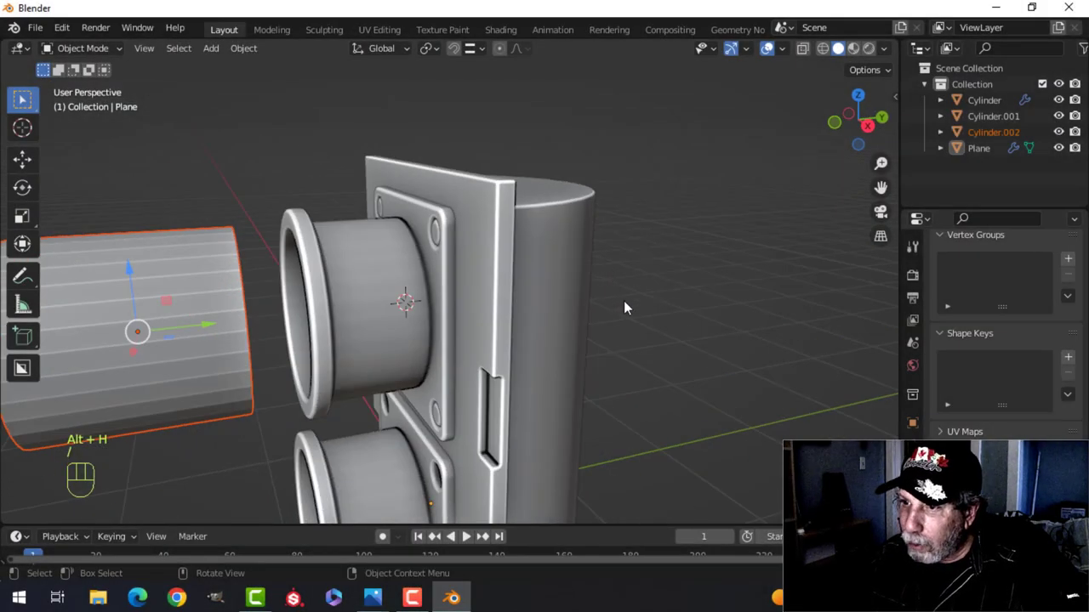
Select the spare cylinder and move it beside the top hood to become the lens cap.
{"action": "key", "text": "alt+a"}
{"action": "left_click_drag", "start_coordinate": [488, 305], "coordinate": [527, 310]}
{"action": "left_click_drag", "start_coordinate": [486, 296], "coordinate": [507, 277]}
{"action": "left_click_drag", "start_coordinate": [503, 290], "coordinate": [487, 304]}
{"action": "left_click_drag", "start_coordinate": [500, 301], "coordinate": [516, 288]}
{"action": "middle_click", "coordinate": [508, 297]}
{"action": "left_click", "coordinate": [376, 303]}
{"action": "middle_click", "coordinate": [443, 289]}
{"action": "left_click_drag", "start_coordinate": [497, 282], "coordinate": [523, 263]}
{"action": "left_click_drag", "start_coordinate": [534, 278], "coordinate": [475, 280]}
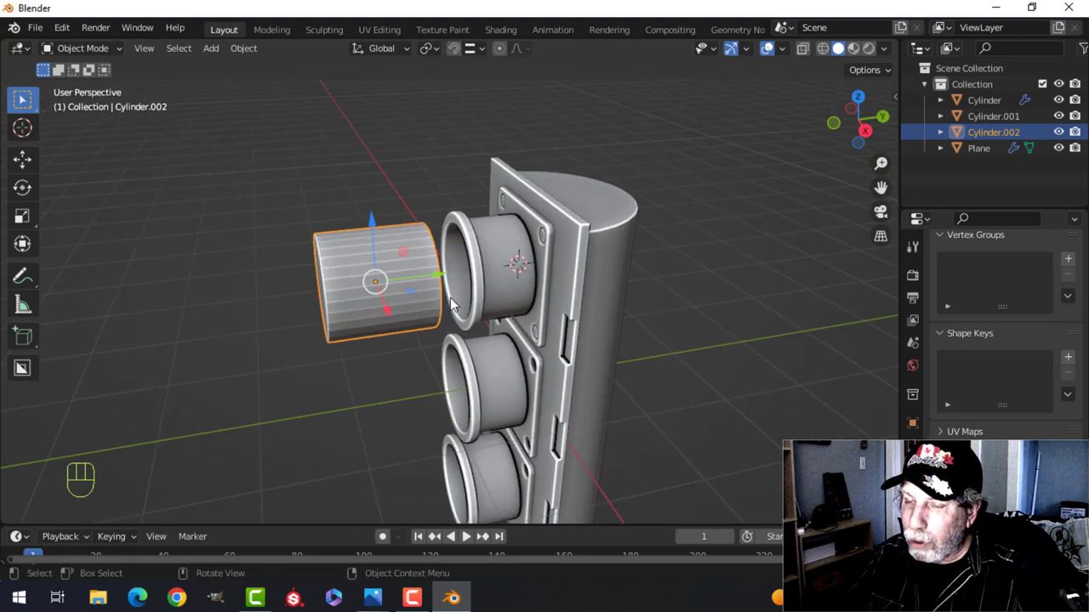
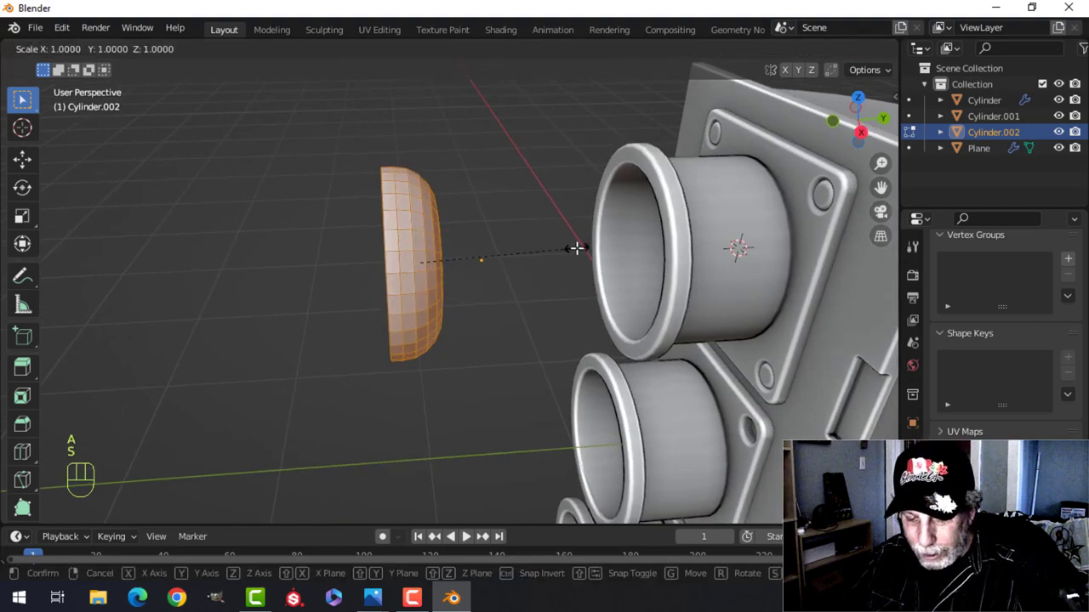
Flatten the domed lens cap by scaling it along the Y axis.
{"action": "key", "text": "s"}
{"action": "key", "text": "y"}
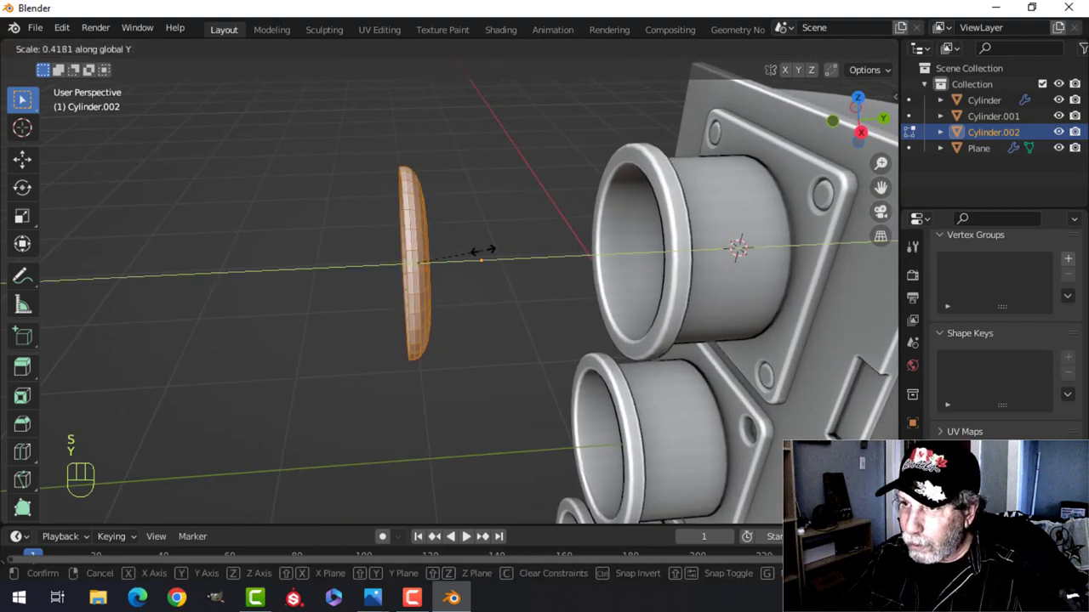
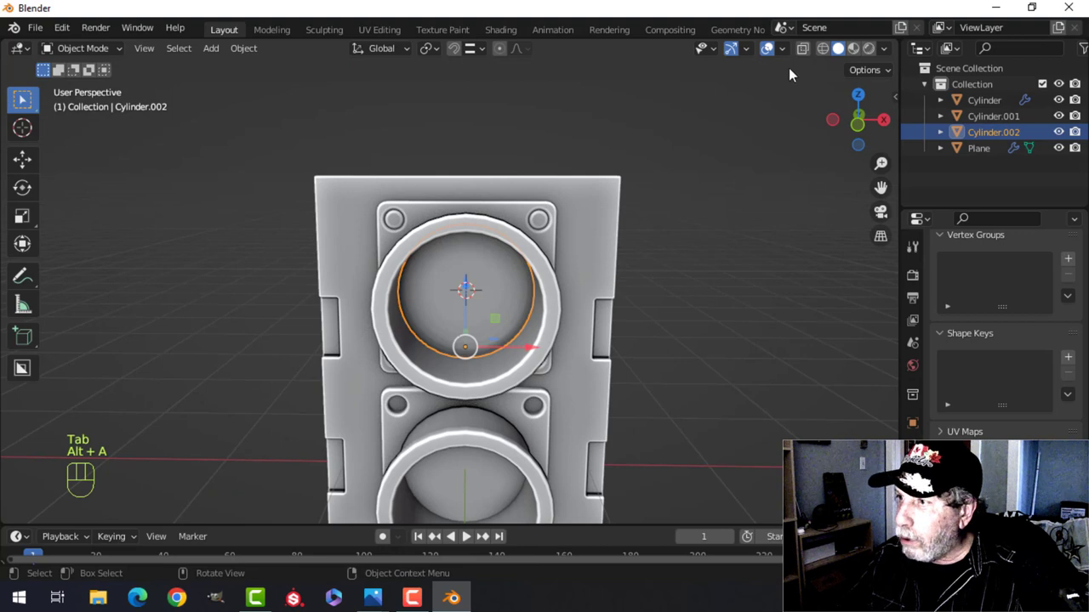
Recalculate the lens cap's normals outward on all its faces in Edit Mode.
{"action": "left_click_drag", "start_coordinate": [788, 54], "coordinate": [513, 352]}
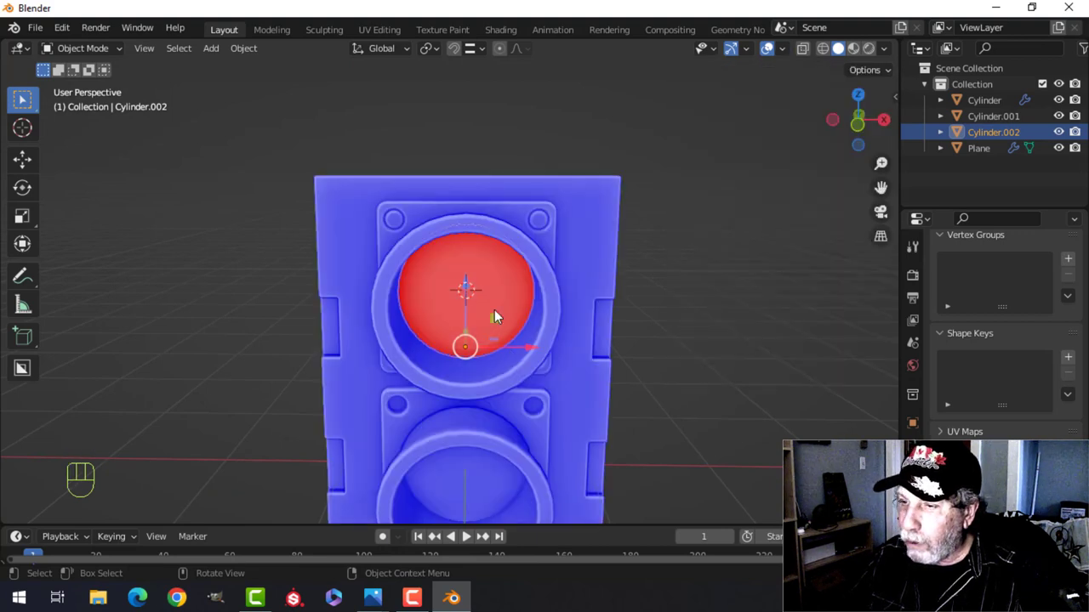
{"action": "key", "text": "Tab"}
{"action": "key", "text": "a"}
{"action": "key", "text": "alt+n"}
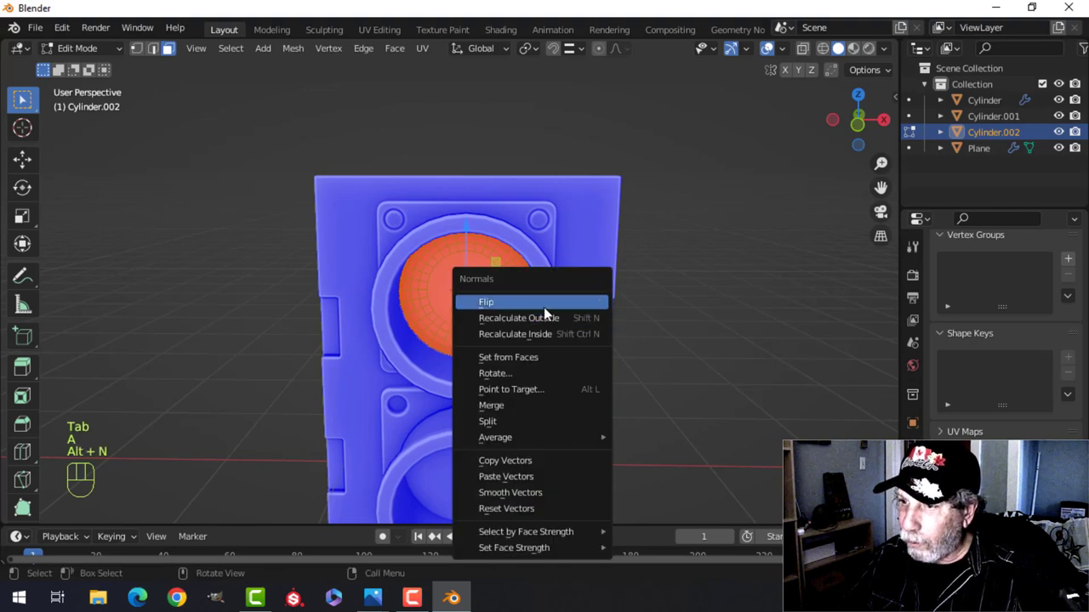
{"action": "key", "text": "alt+a"}
{"action": "key", "text": "Tab"}
{"action": "key", "text": "alt+a"}
Duplicate the top lens rim ring as Cylinder.003 and move it out in front of the housing.
{"action": "left_click_drag", "start_coordinate": [651, 300], "coordinate": [649, 280]}
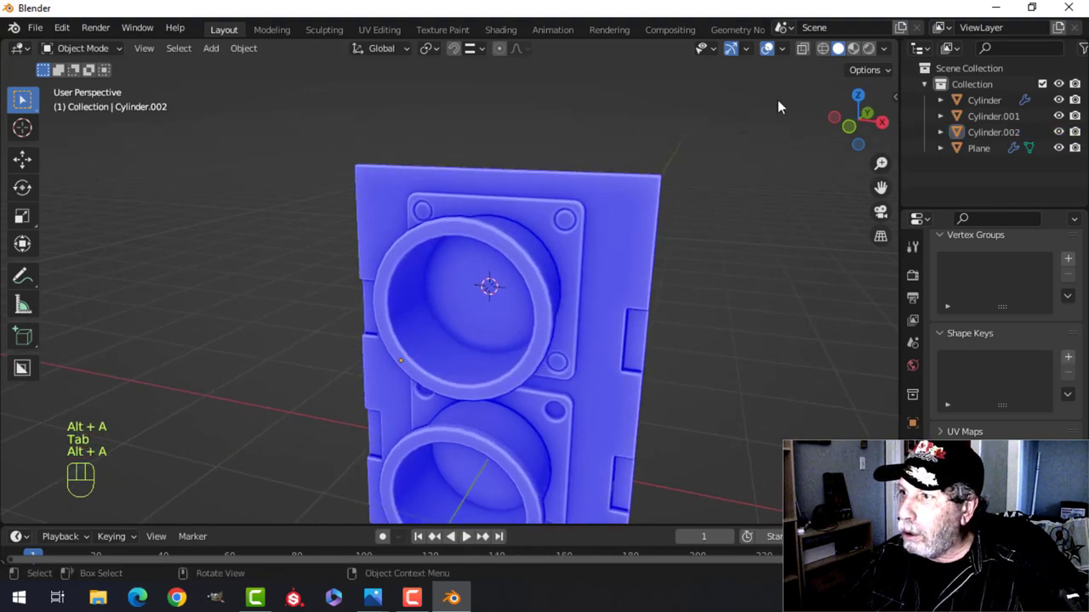
{"action": "left_click_drag", "start_coordinate": [788, 56], "coordinate": [606, 307]}
{"action": "middle_click", "coordinate": [587, 306]}
{"action": "left_click_drag", "start_coordinate": [542, 312], "coordinate": [459, 318]}
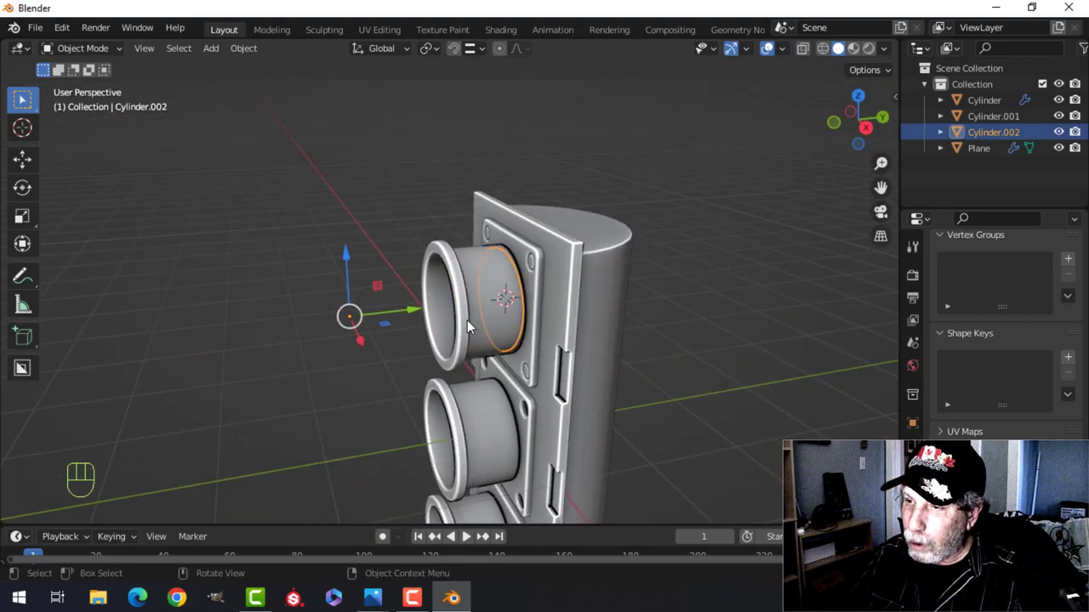
{"action": "left_click_drag", "start_coordinate": [485, 311], "coordinate": [514, 297]}
{"action": "left_click_drag", "start_coordinate": [536, 301], "coordinate": [486, 323]}
{"action": "middle_click", "coordinate": [524, 310]}
{"action": "middle_click", "coordinate": [530, 308]}
{"action": "key", "text": "shift+d"}
{"action": "left_click", "coordinate": [593, 309]}
{"action": "left_click_drag", "start_coordinate": [480, 281], "coordinate": [367, 303]}
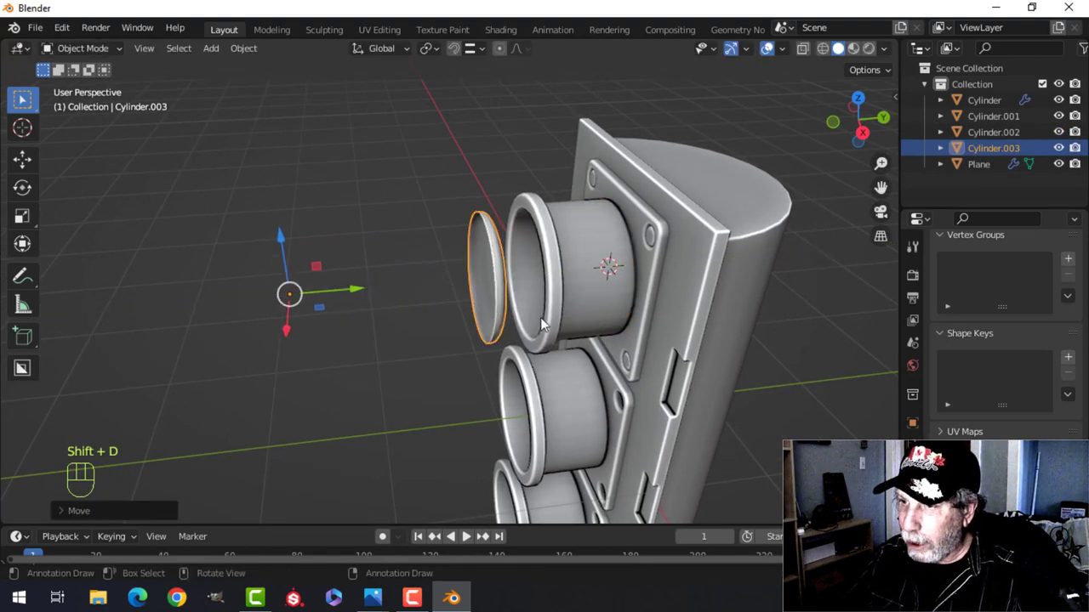
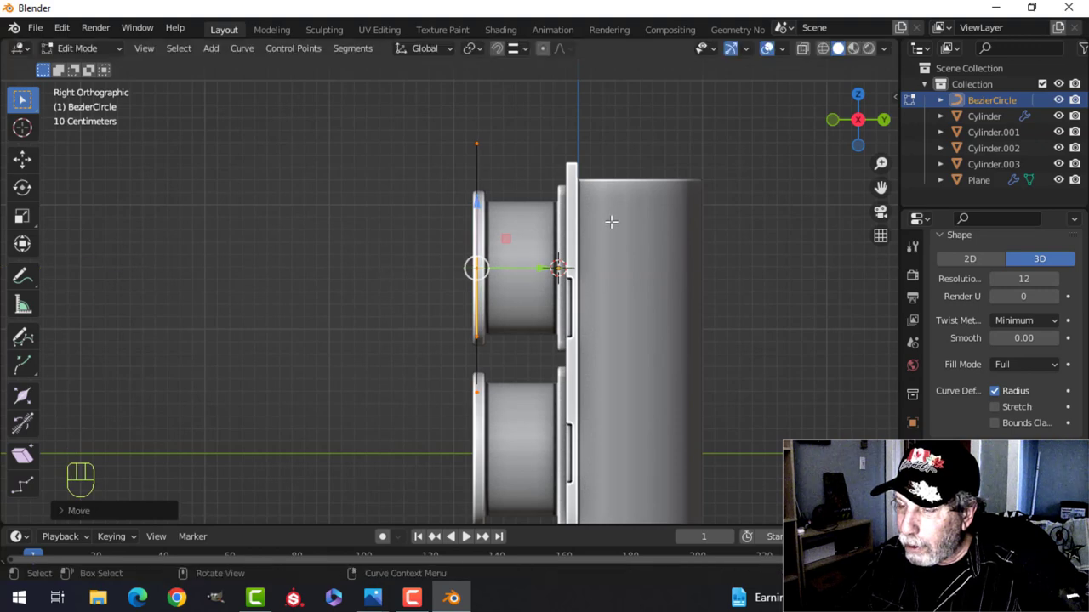
Scale the Bezier circle down to match the top lens rim.
{"action": "key", "text": "s"}
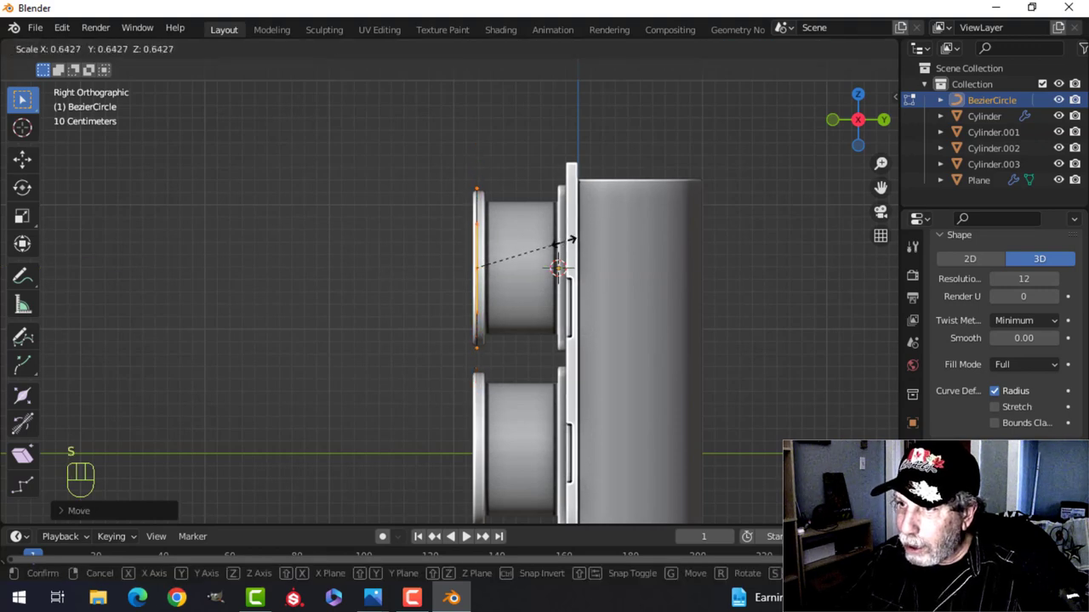
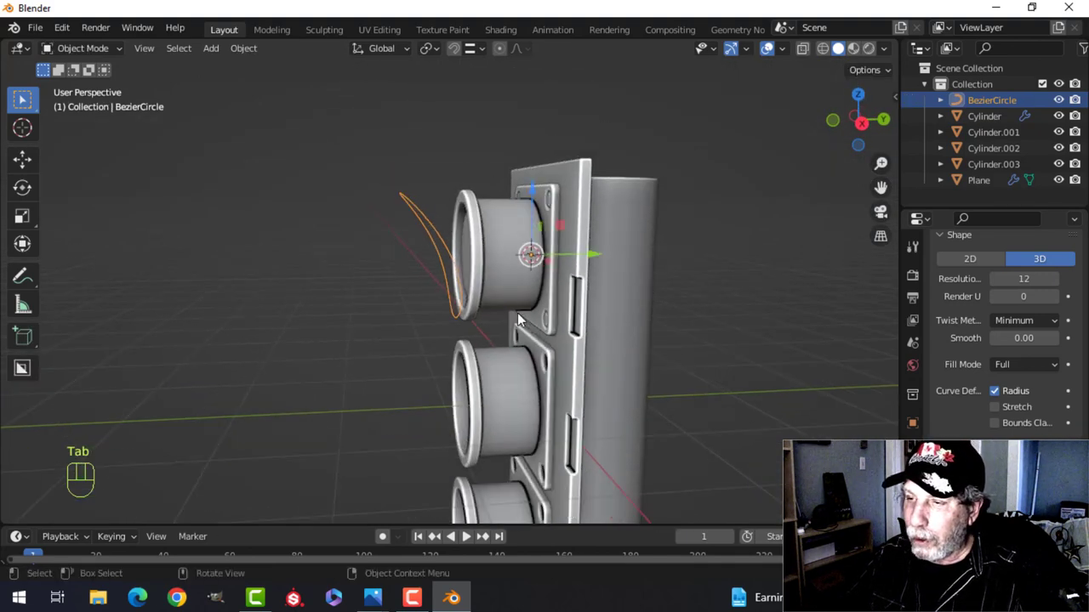
Orbit the viewport to check the swept curve outline against the top lens.
{"action": "middle_click", "coordinate": [512, 312]}
{"action": "middle_click", "coordinate": [493, 319]}
{"action": "middle_click", "coordinate": [488, 325]}
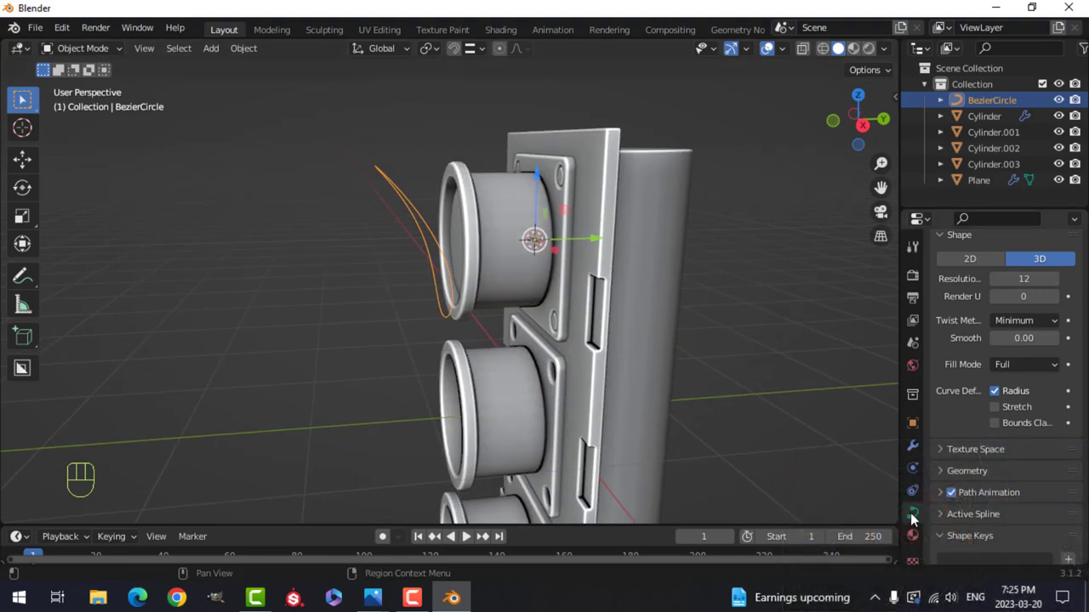
Set the Bezier curve's Resolution Preview U from 12 to 10 in Object Data properties.
{"action": "left_click", "coordinate": [911, 513]}
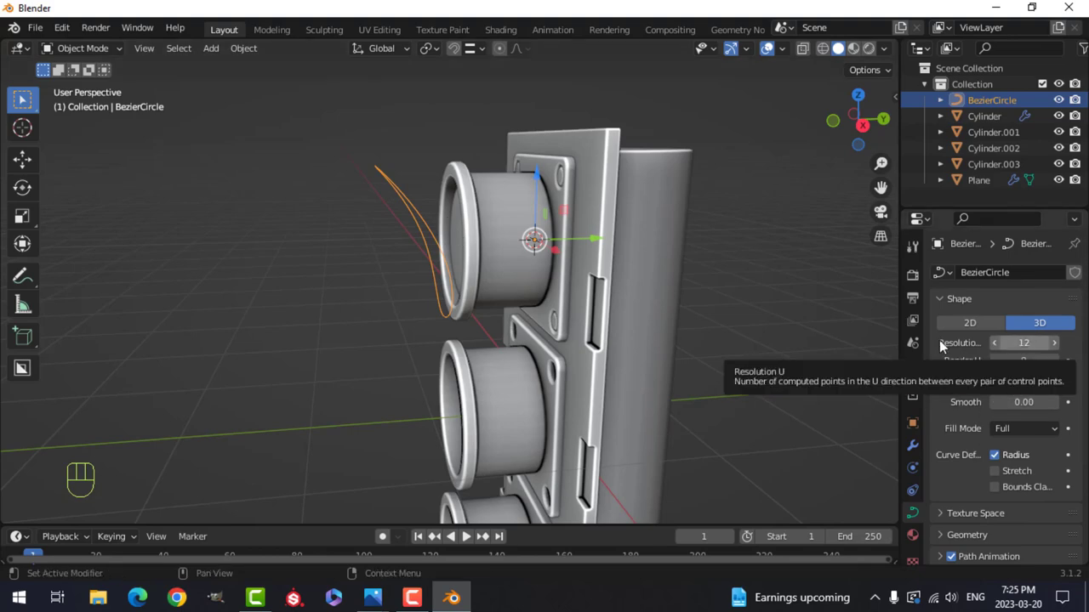
{"action": "left_click_drag", "start_coordinate": [418, 278], "coordinate": [487, 282]}
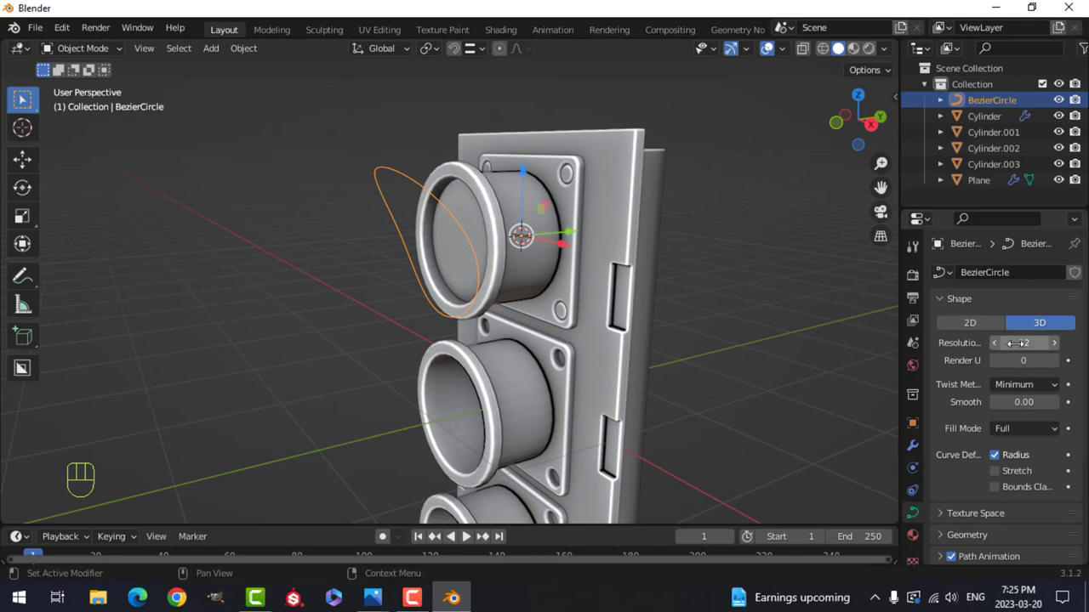
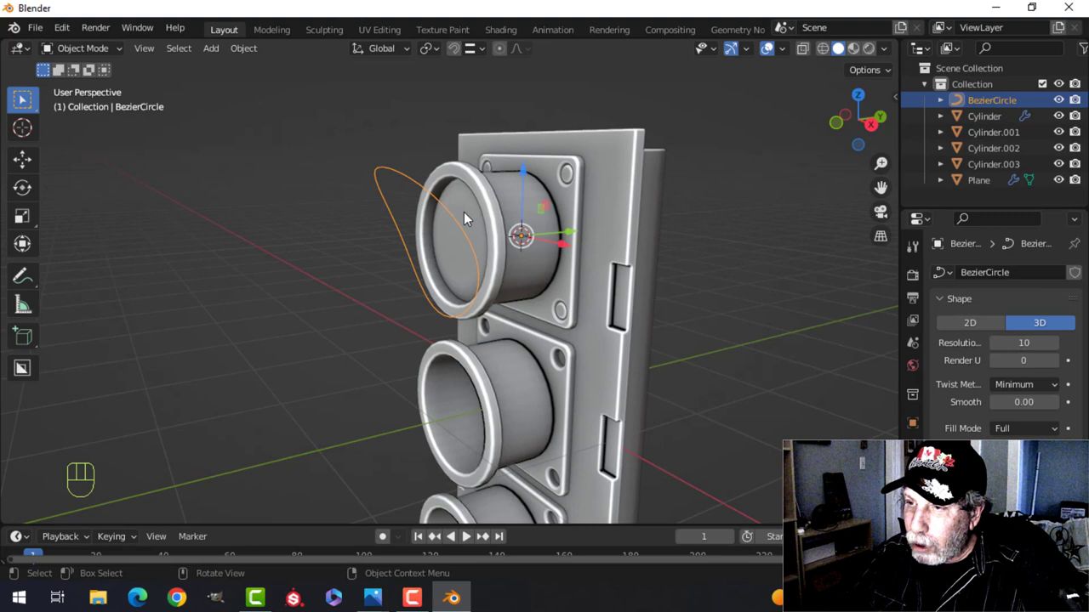
{"action": "left_click_drag", "start_coordinate": [455, 217], "coordinate": [531, 269]}
Convert the curve to a mesh and extrude its loop into a visor strip over the top lens.
{"action": "left_click_drag", "start_coordinate": [453, 216], "coordinate": [521, 251]}
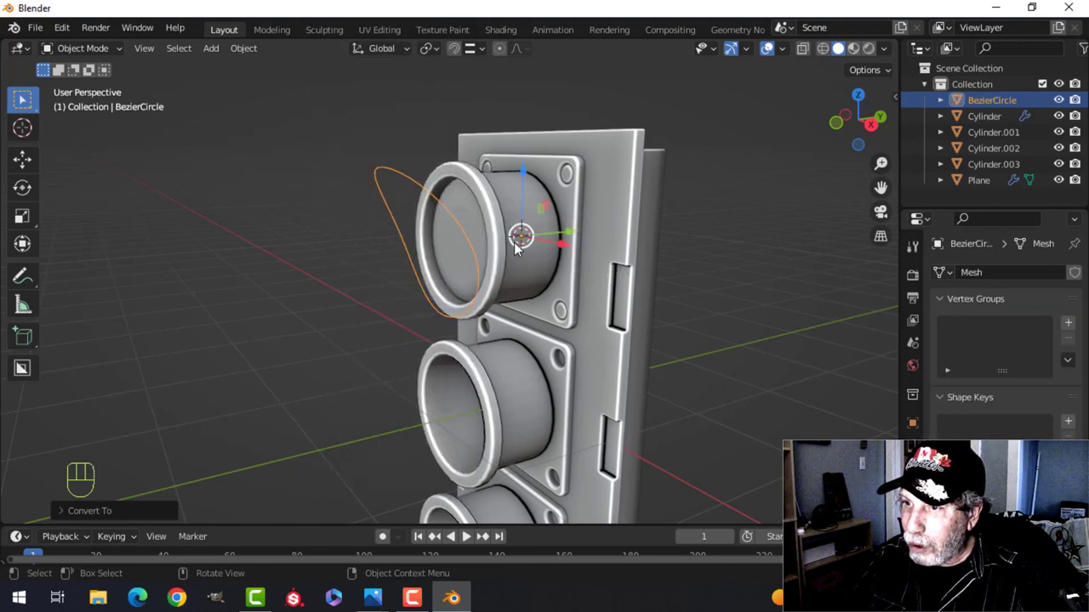
{"action": "key", "text": "Tab"}
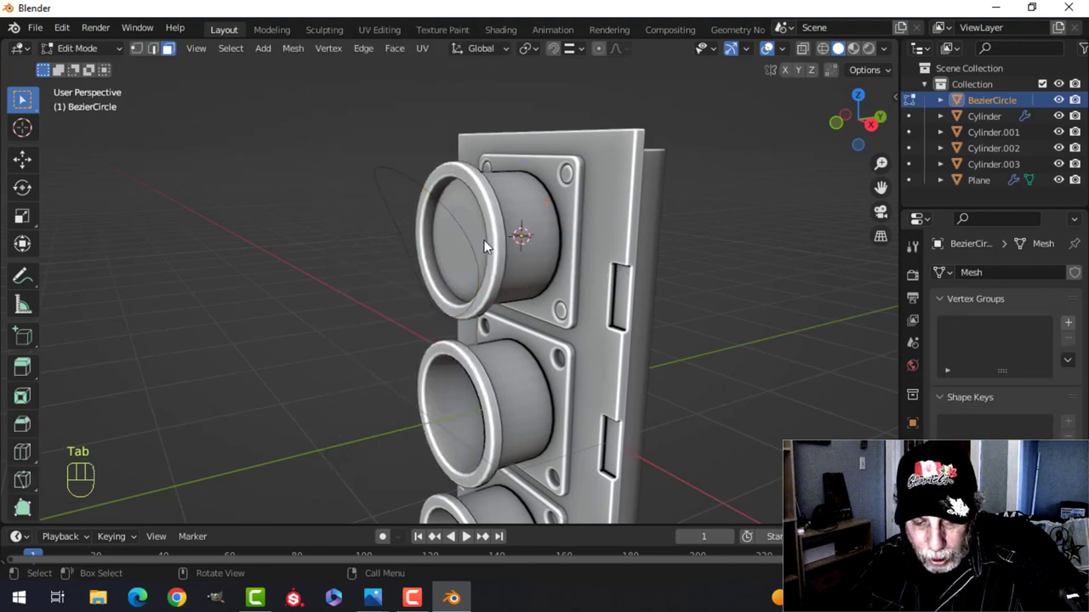
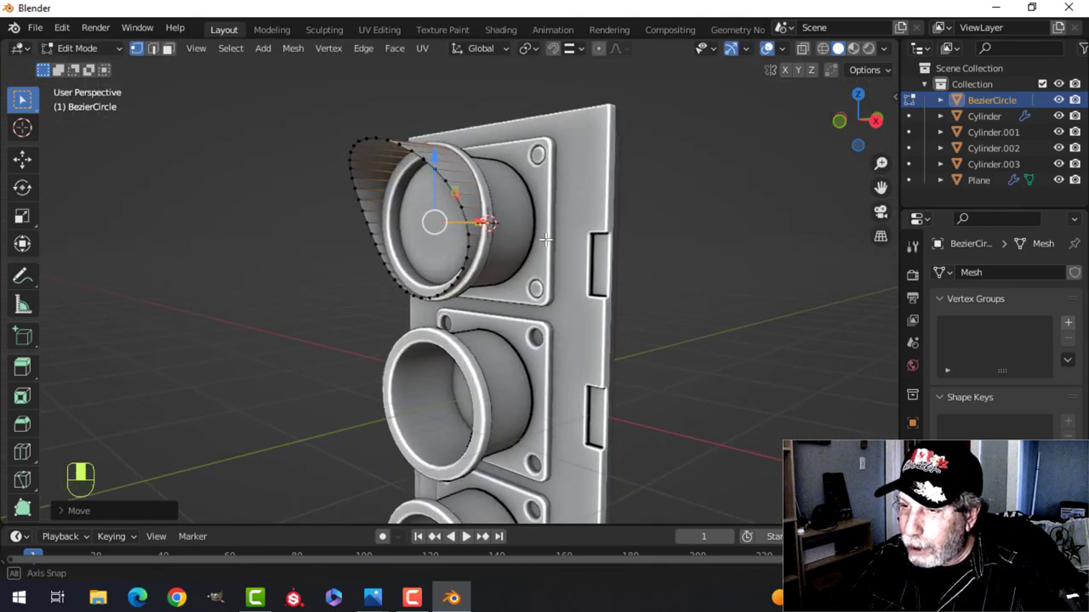
{"action": "key", "text": "Tab"}
{"action": "key", "text": "alt+a"}
{"action": "left_click_drag", "start_coordinate": [430, 234], "coordinate": [613, 267]}
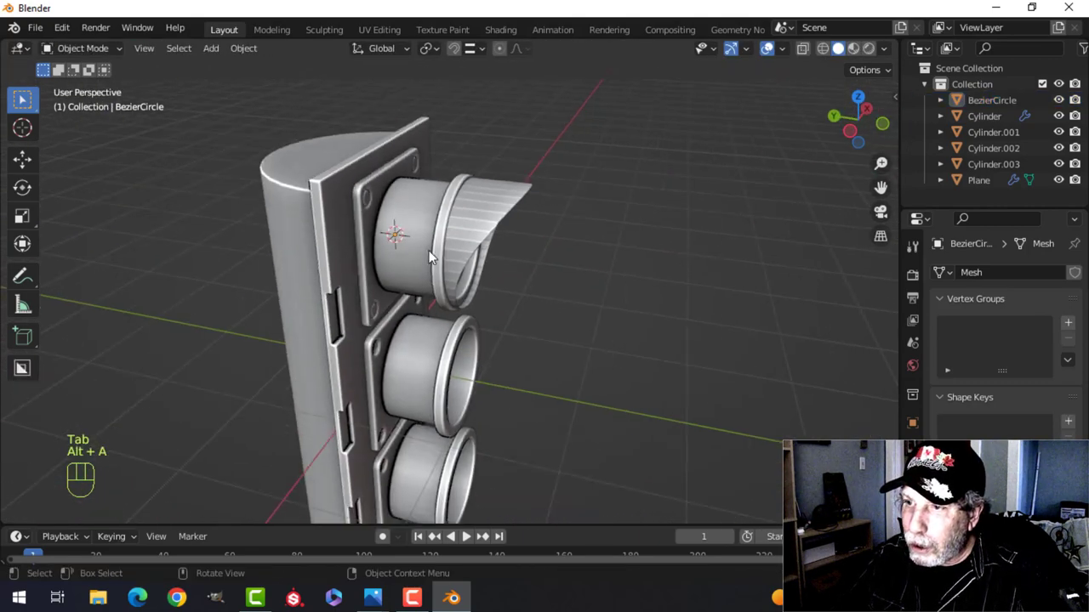
{"action": "middle_click", "coordinate": [502, 256]}
{"action": "left_click_drag", "start_coordinate": [518, 238], "coordinate": [213, 223]}
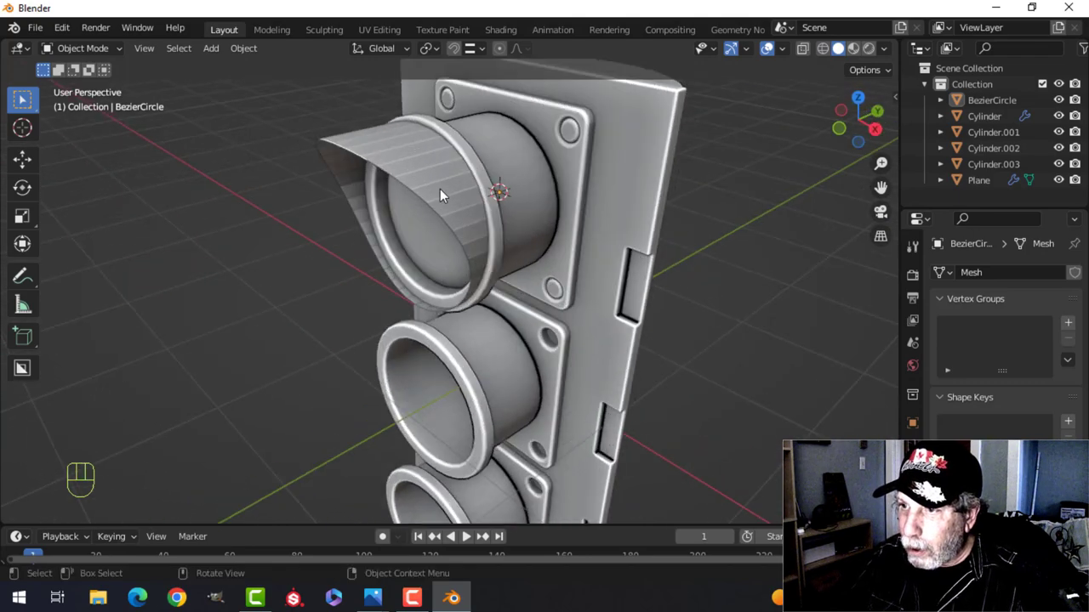
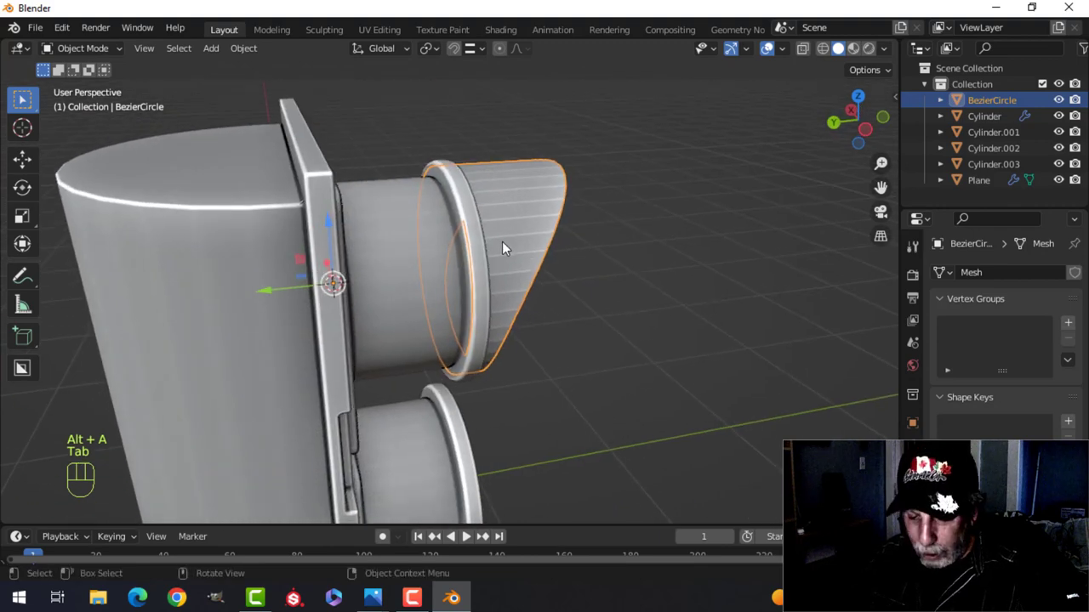
{"action": "key", "text": "/"}
Bevel the isolated hood's thick rim edges into rounded edges with Ctrl+B.
{"action": "left_click_drag", "start_coordinate": [478, 238], "coordinate": [502, 233]}
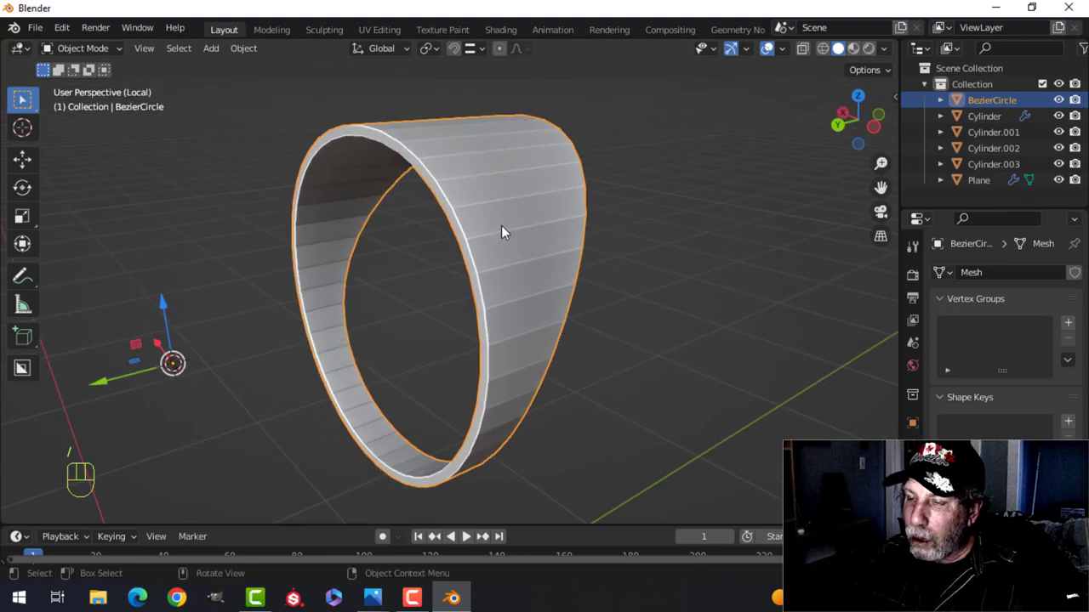
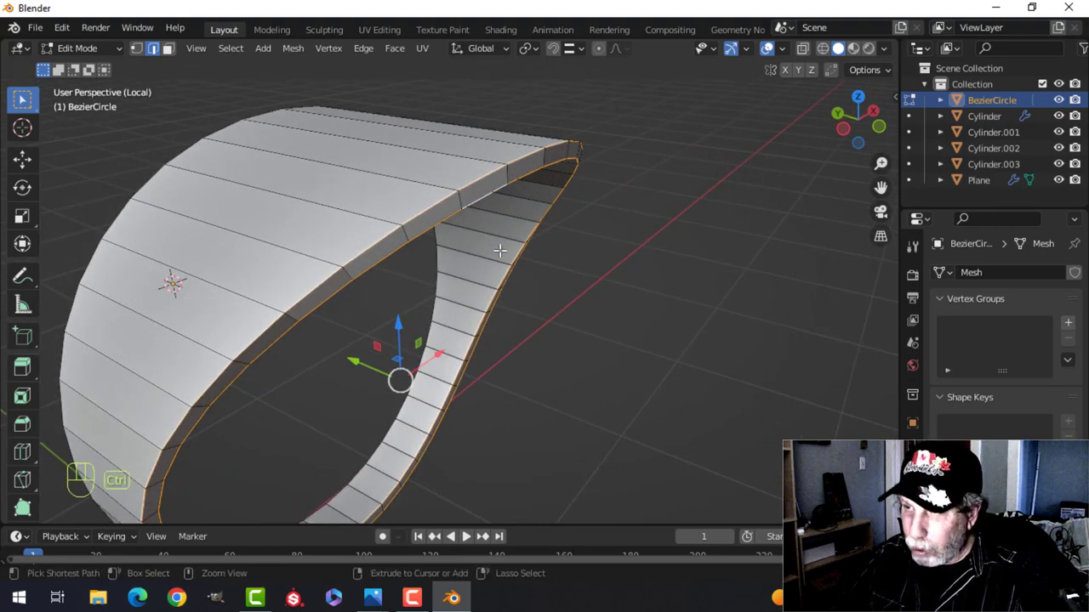
{"action": "key", "text": "ctrl+b"}
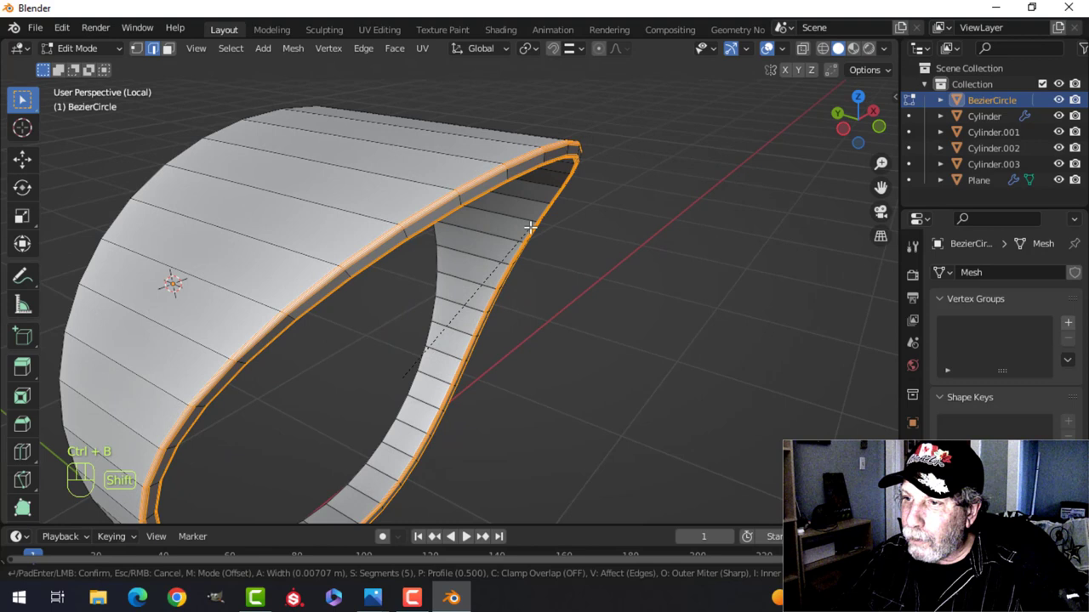
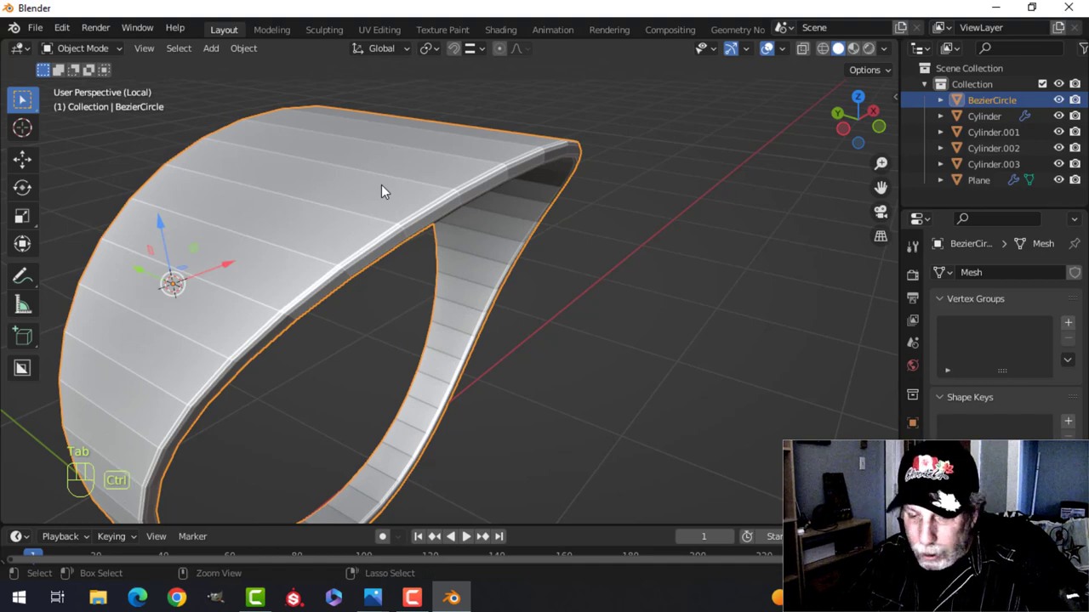
{"action": "key", "text": "ctrl+2"}
Shade the hood smooth and leave local view to see it over the top lens.
{"action": "left_click_drag", "start_coordinate": [355, 171], "coordinate": [477, 185]}
{"action": "key", "text": "alt+a"}
{"action": "left_click_drag", "start_coordinate": [563, 245], "coordinate": [370, 221]}
{"action": "key", "text": "/"}
{"action": "left_click_drag", "start_coordinate": [546, 264], "coordinate": [295, 257]}
{"action": "left_click_drag", "start_coordinate": [391, 248], "coordinate": [395, 271]}
{"action": "middle_click", "coordinate": [439, 279]}
{"action": "left_click_drag", "start_coordinate": [437, 293], "coordinate": [372, 298]}
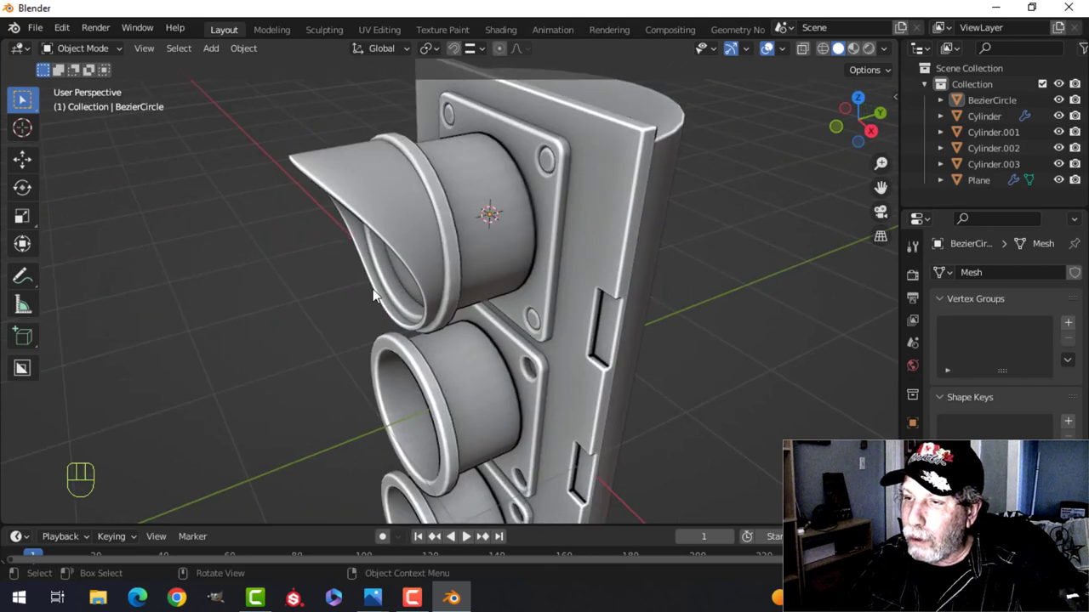
{"action": "left_click_drag", "start_coordinate": [409, 265], "coordinate": [450, 291]}
{"action": "left_click_drag", "start_coordinate": [431, 286], "coordinate": [537, 272]}
Orbit around the traffic light to inspect the hood and select the Cylinder body.
{"action": "middle_click", "coordinate": [456, 297]}
{"action": "left_click_drag", "start_coordinate": [460, 299], "coordinate": [460, 273]}
{"action": "middle_click", "coordinate": [452, 304]}
{"action": "left_click_drag", "start_coordinate": [466, 296], "coordinate": [497, 298]}
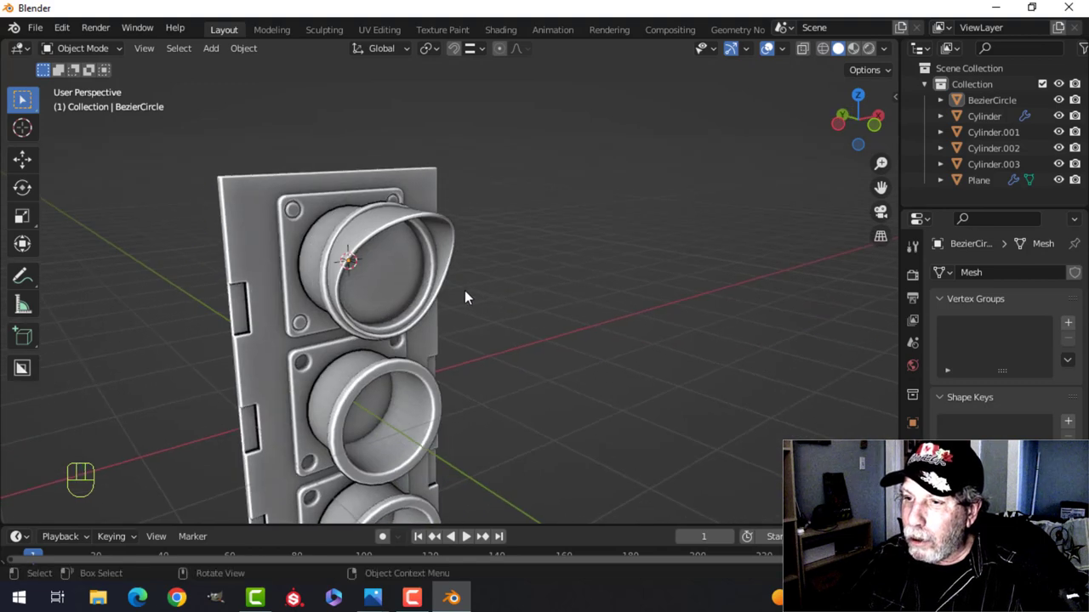
{"action": "middle_click", "coordinate": [471, 283]}
{"action": "left_click_drag", "start_coordinate": [478, 280], "coordinate": [520, 306]}
{"action": "middle_click", "coordinate": [531, 320]}
{"action": "left_click_drag", "start_coordinate": [240, 272], "coordinate": [521, 310]}
{"action": "middle_click", "coordinate": [561, 306]}
{"action": "middle_click", "coordinate": [567, 299]}
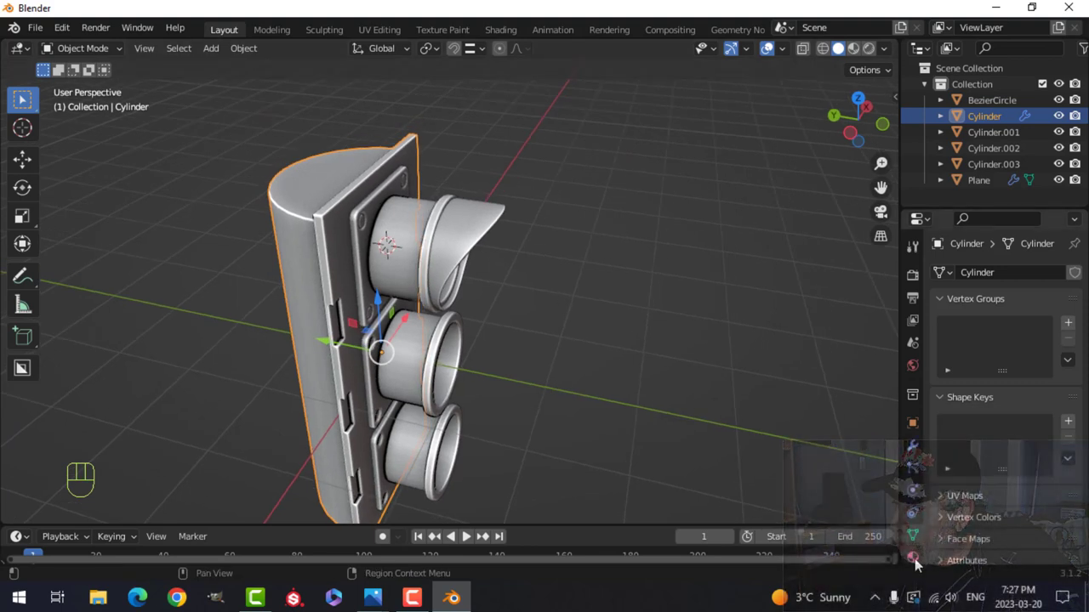
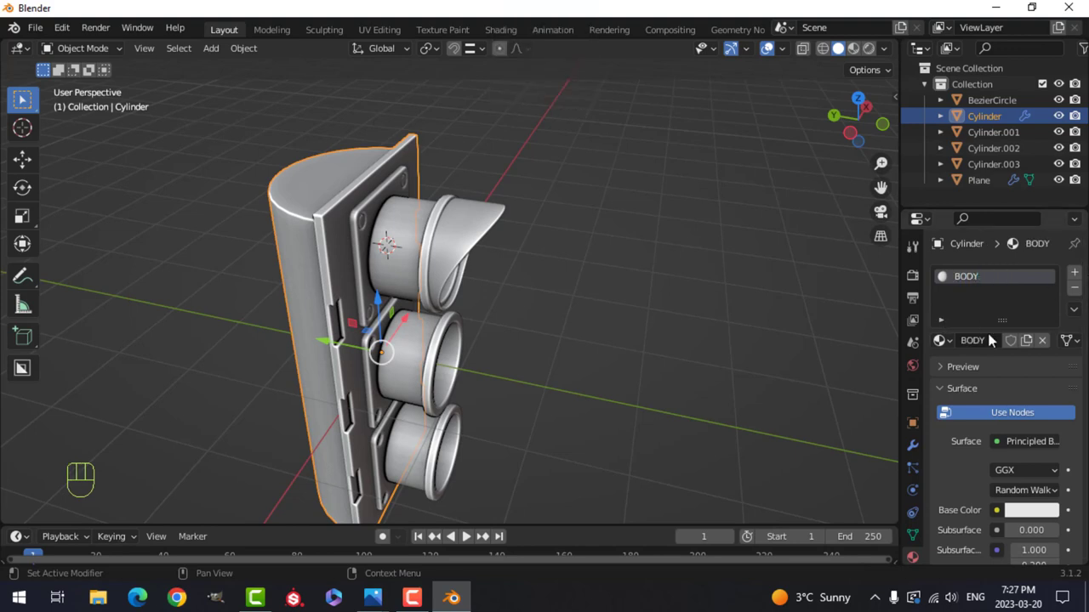
Set the Cylinder's BODY material Base Color to black.
{"action": "left_click_drag", "start_coordinate": [1030, 513], "coordinate": [1069, 412]}
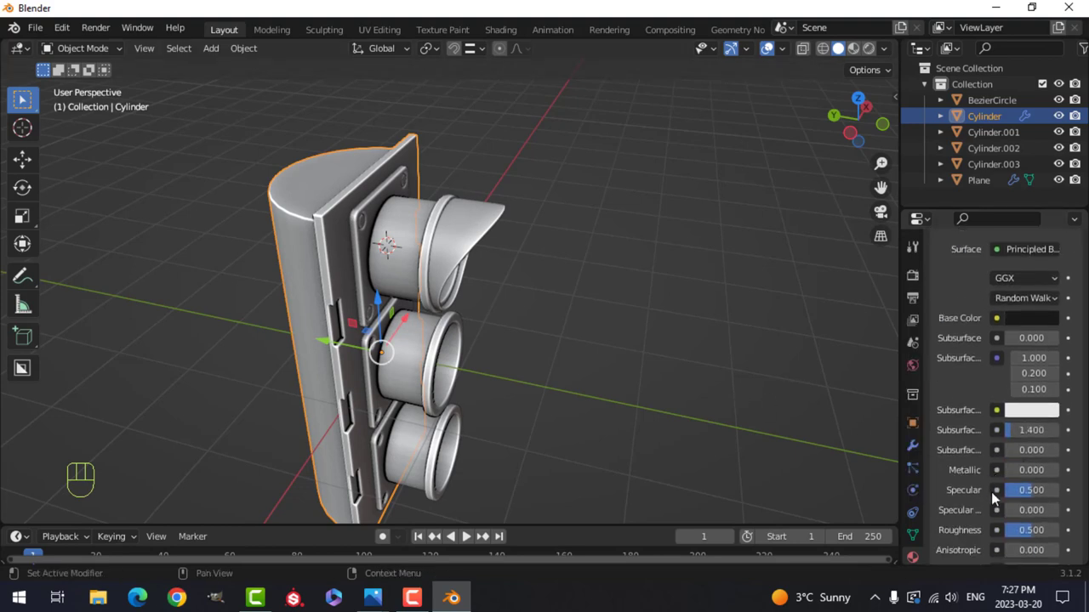
{"action": "left_click_drag", "start_coordinate": [1028, 508], "coordinate": [1016, 445]}
{"action": "left_click_drag", "start_coordinate": [861, 50], "coordinate": [671, 271]}
{"action": "left_click_drag", "start_coordinate": [657, 284], "coordinate": [612, 294]}
Select the Plane lens plates in the viewport.
{"action": "key", "text": "alt+a"}
{"action": "middle_click", "coordinate": [565, 314]}
{"action": "left_click_drag", "start_coordinate": [573, 318], "coordinate": [570, 307]}
{"action": "left_click_drag", "start_coordinate": [383, 227], "coordinate": [932, 492]}
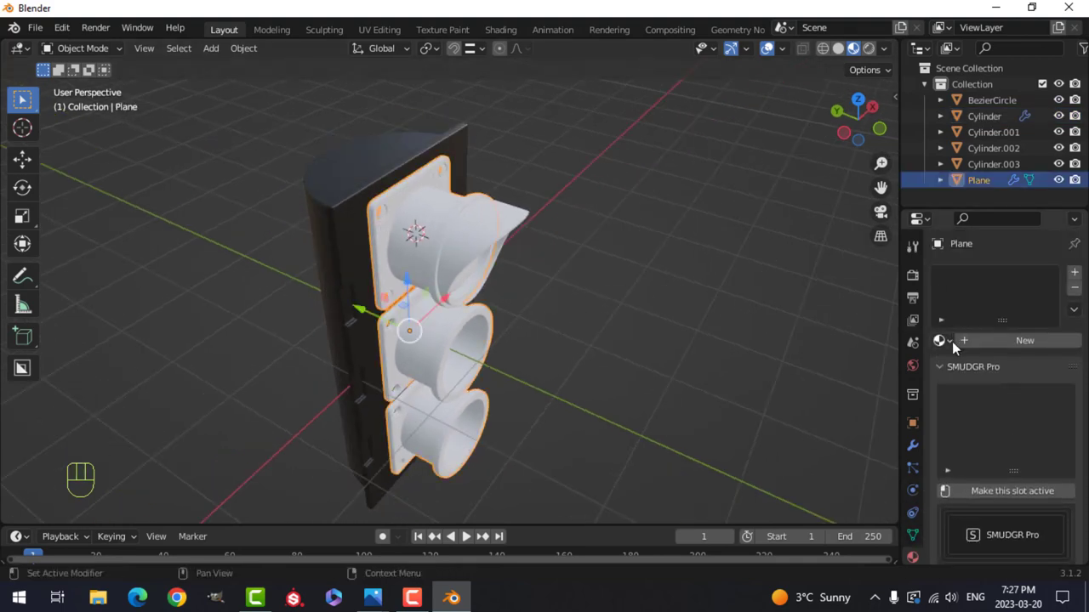
Make Cylinder.001's METAL material Metallic 1.0 with Roughness 0.326 and view the lens face.
{"action": "left_click", "coordinate": [950, 342]}
{"action": "key", "text": "alt+a"}
{"action": "middle_click", "coordinate": [471, 245]}
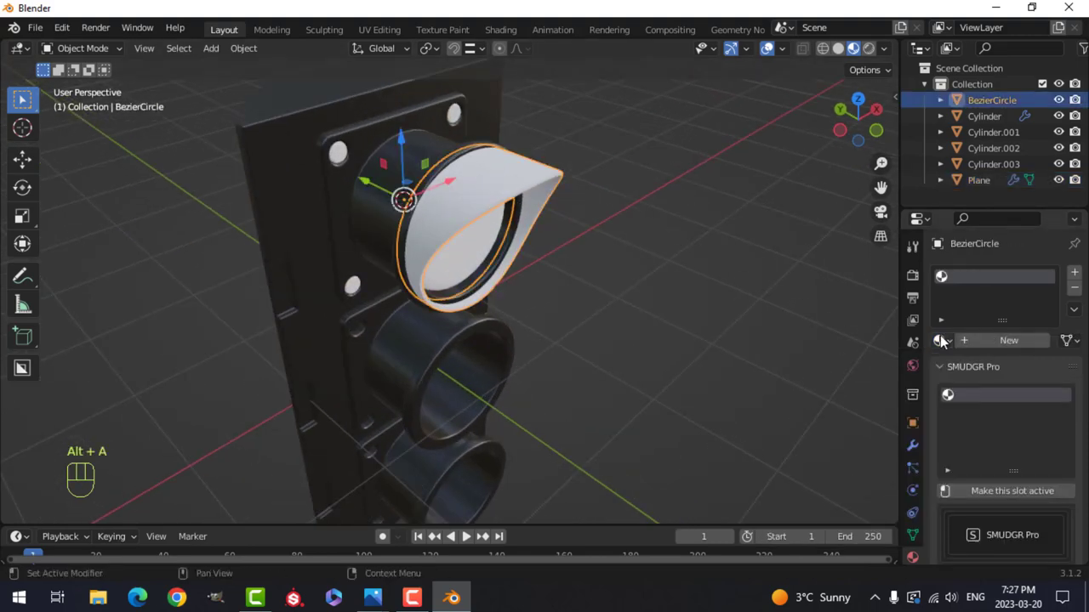
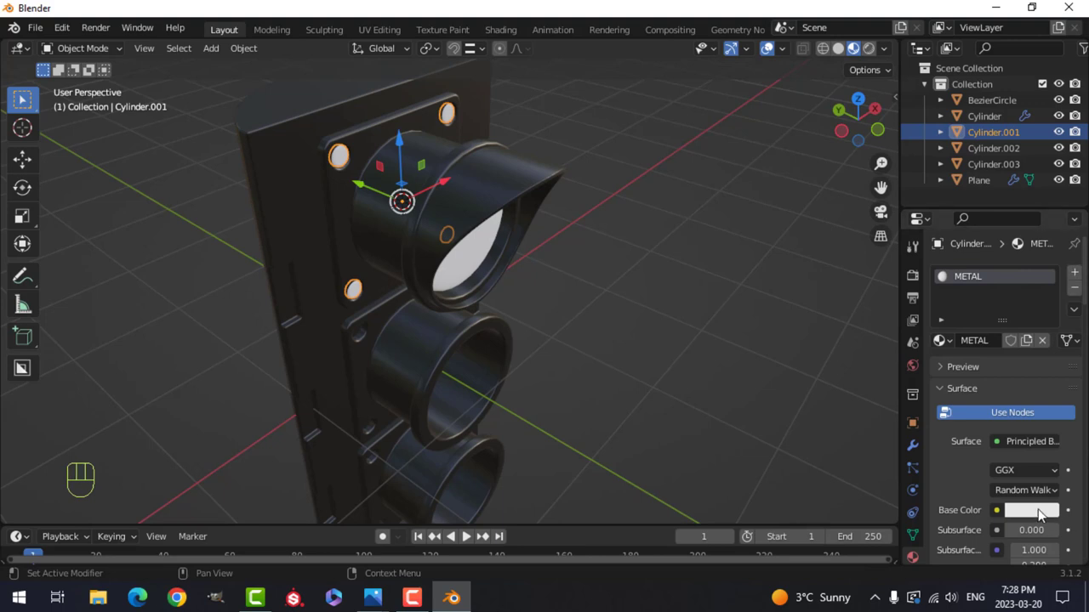
{"action": "left_click_drag", "start_coordinate": [1041, 512], "coordinate": [1042, 473]}
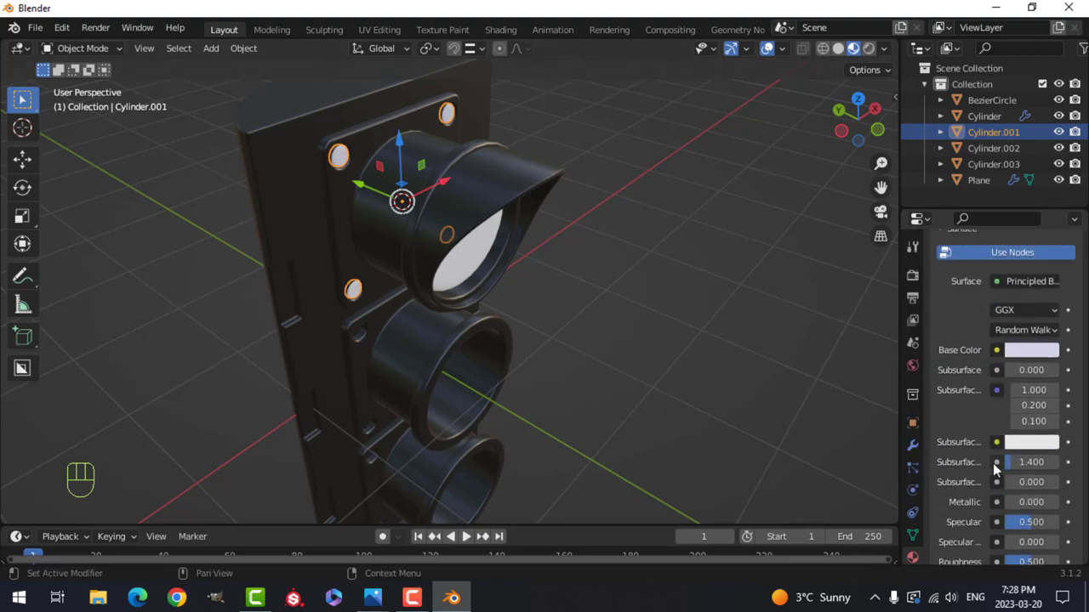
{"action": "left_click", "coordinate": [1019, 411]}
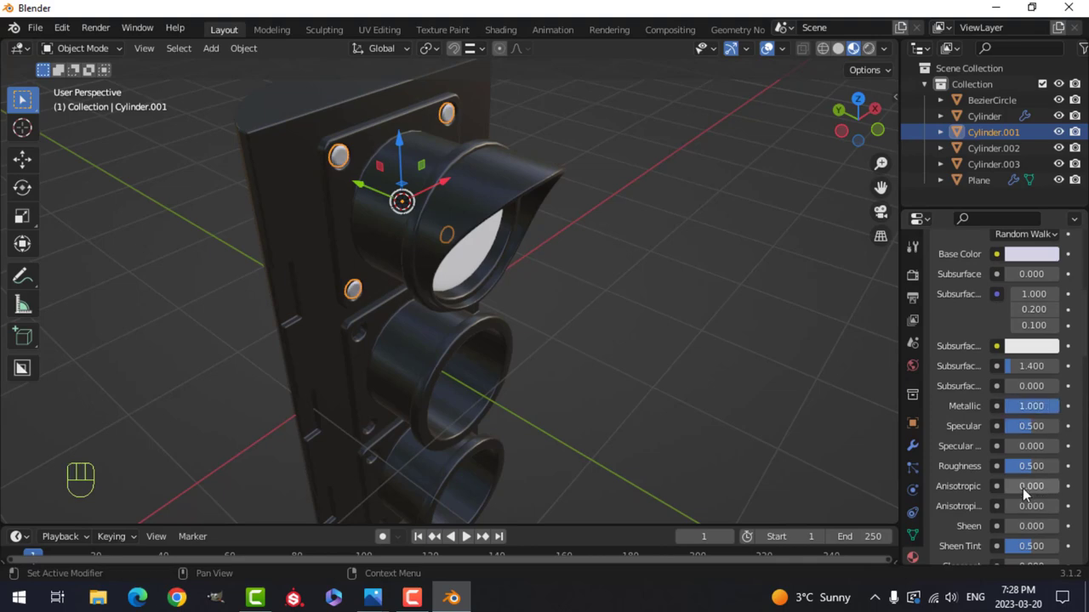
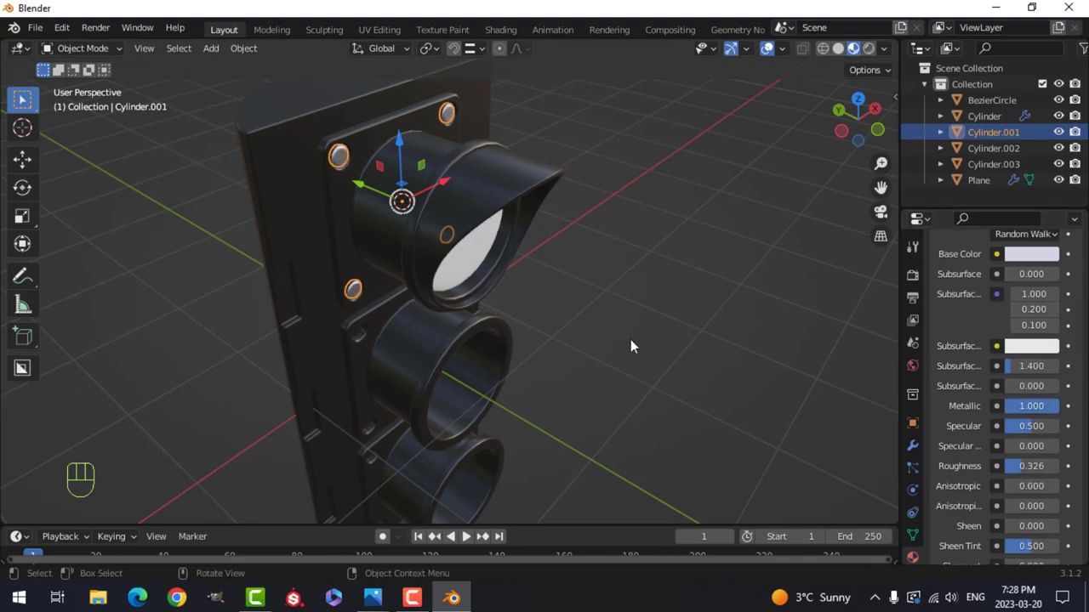
{"action": "key", "text": "alt+a"}
{"action": "left_click_drag", "start_coordinate": [631, 286], "coordinate": [580, 276]}
{"action": "left_click_drag", "start_coordinate": [600, 289], "coordinate": [540, 281]}
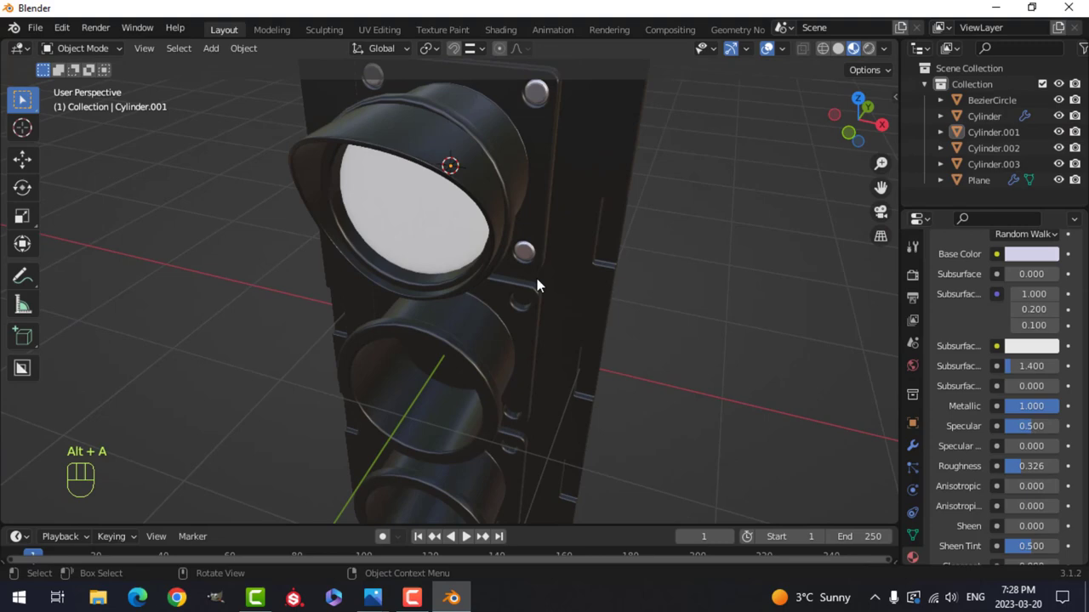
Hide lens Cylinder.003 and bring up Cylinder.002's material settings.
{"action": "middle_click", "coordinate": [493, 314]}
{"action": "left_click_drag", "start_coordinate": [518, 310], "coordinate": [488, 282]}
{"action": "left_click_drag", "start_coordinate": [442, 244], "coordinate": [454, 245]}
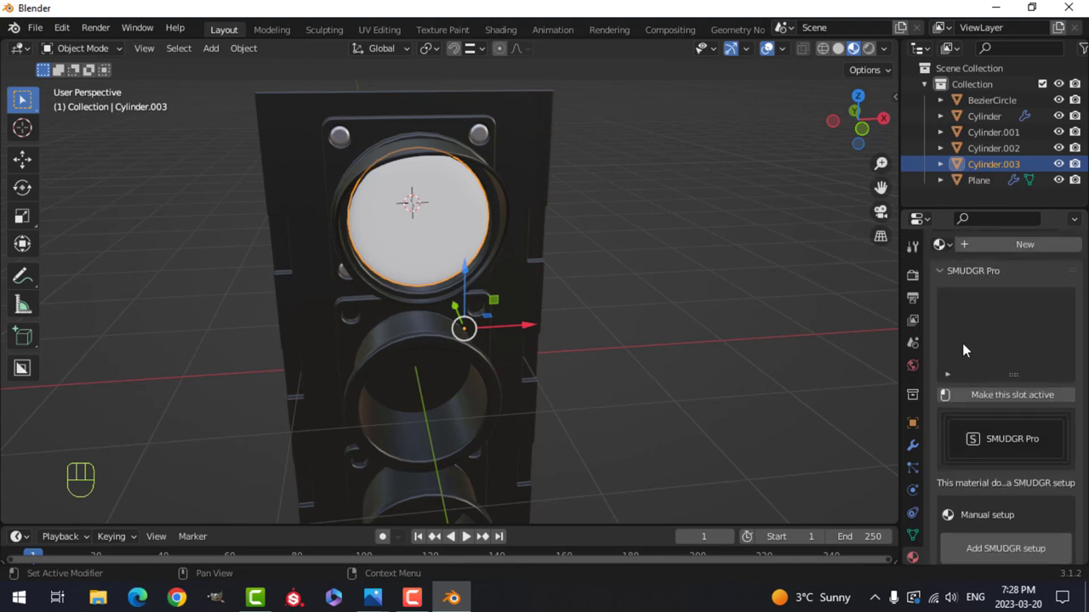
{"action": "left_click", "coordinate": [996, 347]}
{"action": "left_click", "coordinate": [1011, 276]}
{"action": "left_click_drag", "start_coordinate": [1011, 276], "coordinate": [453, 303]}
{"action": "key", "text": "s"}
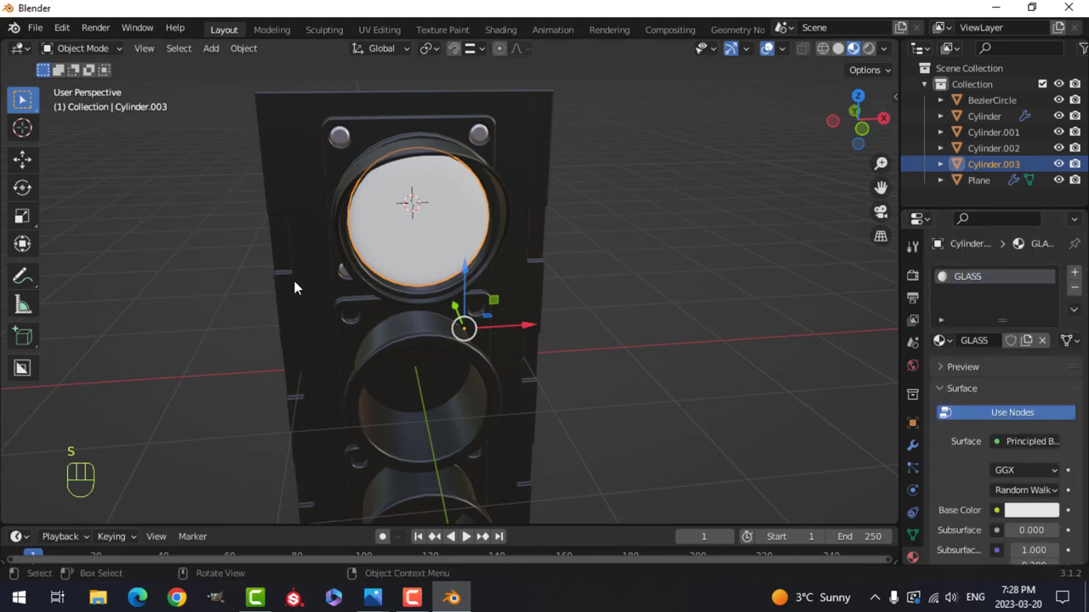
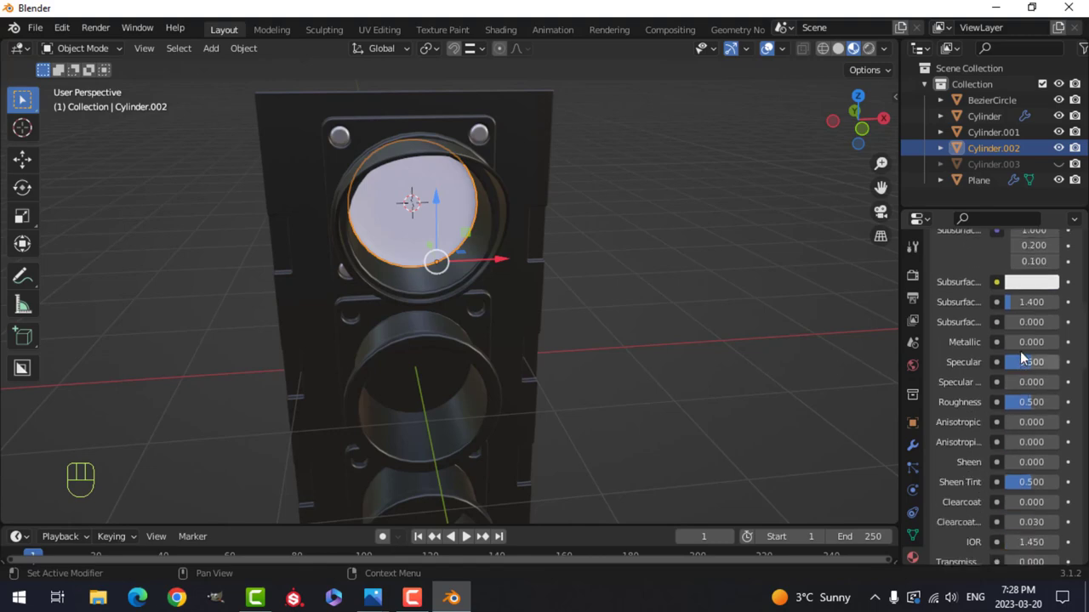
Make Cylinder.002's material Metallic 1.0 with Roughness 0 and inspect the mirror reflection.
{"action": "left_click", "coordinate": [1016, 343]}
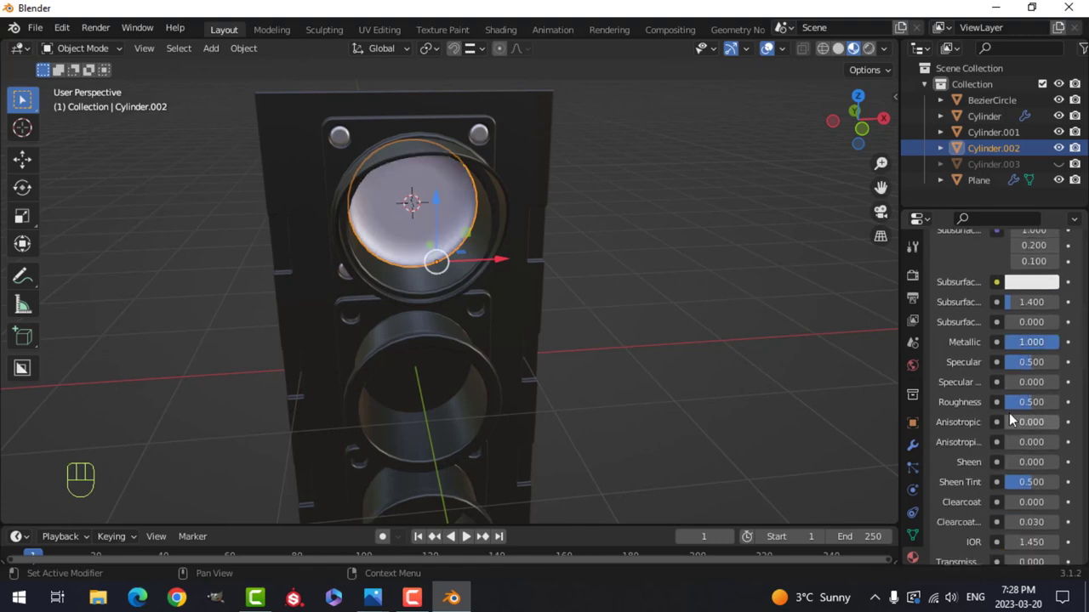
{"action": "left_click", "coordinate": [1026, 408]}
{"action": "key", "text": "alt+a"}
{"action": "left_click_drag", "start_coordinate": [510, 249], "coordinate": [475, 249]}
{"action": "left_click_drag", "start_coordinate": [466, 243], "coordinate": [515, 244]}
{"action": "left_click", "coordinate": [453, 163]}
{"action": "middle_click", "coordinate": [481, 217]}
{"action": "left_click_drag", "start_coordinate": [628, 233], "coordinate": [630, 235]}
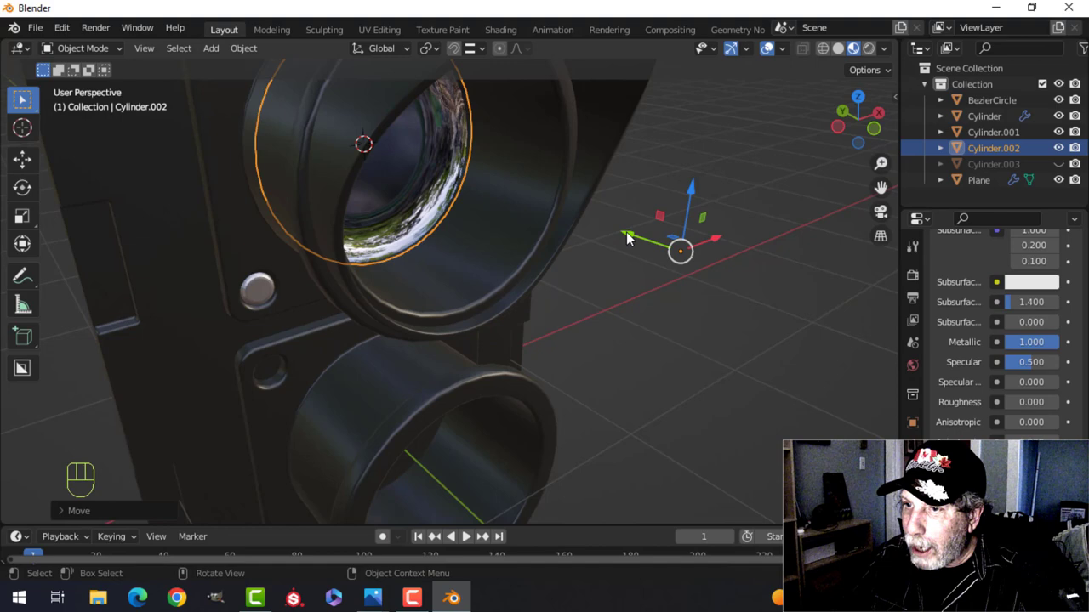
{"action": "key", "text": "ctrl+z"}
{"action": "key", "text": "alt+a"}
{"action": "middle_click", "coordinate": [561, 244]}
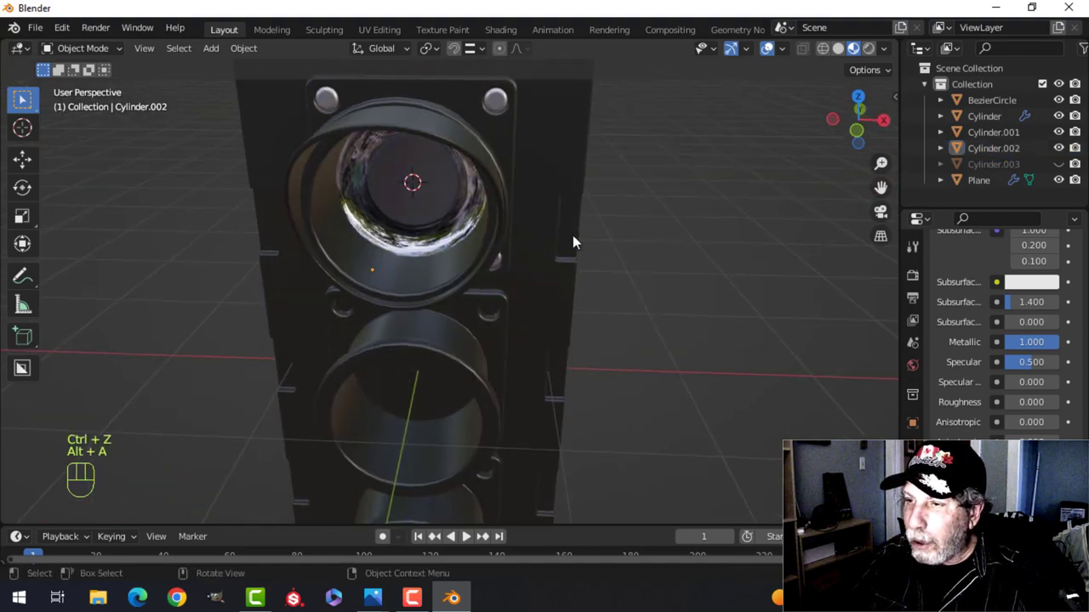
{"action": "left_click_drag", "start_coordinate": [511, 252], "coordinate": [431, 263]}
{"action": "left_click_drag", "start_coordinate": [449, 265], "coordinate": [461, 267]}
{"action": "middle_click", "coordinate": [457, 272]}
{"action": "middle_click", "coordinate": [452, 284]}
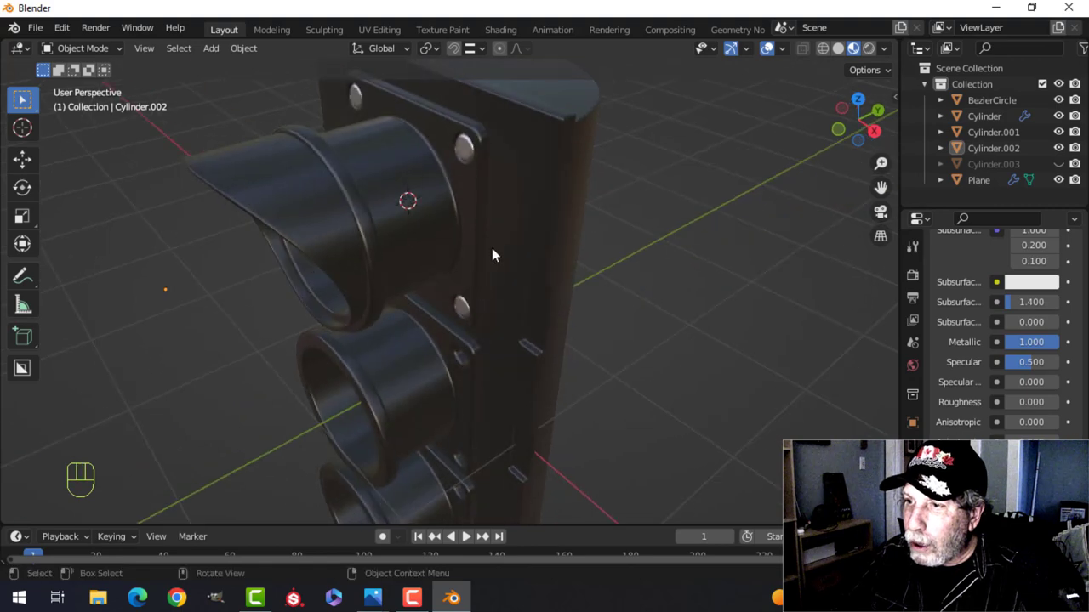
{"action": "middle_click", "coordinate": [483, 256]}
{"action": "middle_click", "coordinate": [492, 281]}
{"action": "left_click_drag", "start_coordinate": [508, 248], "coordinate": [522, 273]}
{"action": "left_click_drag", "start_coordinate": [521, 274], "coordinate": [504, 267]}
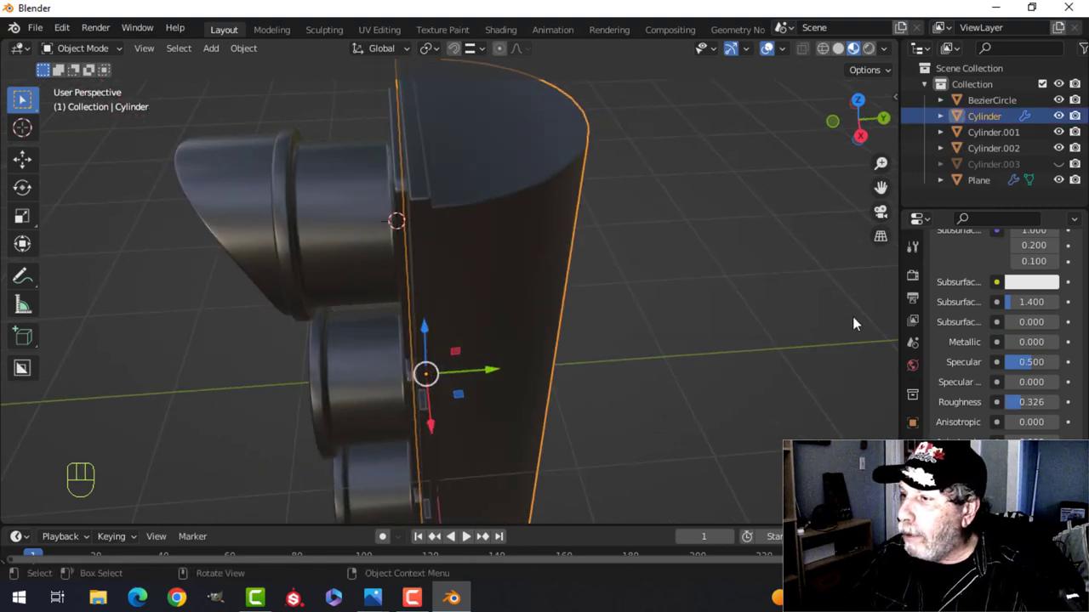
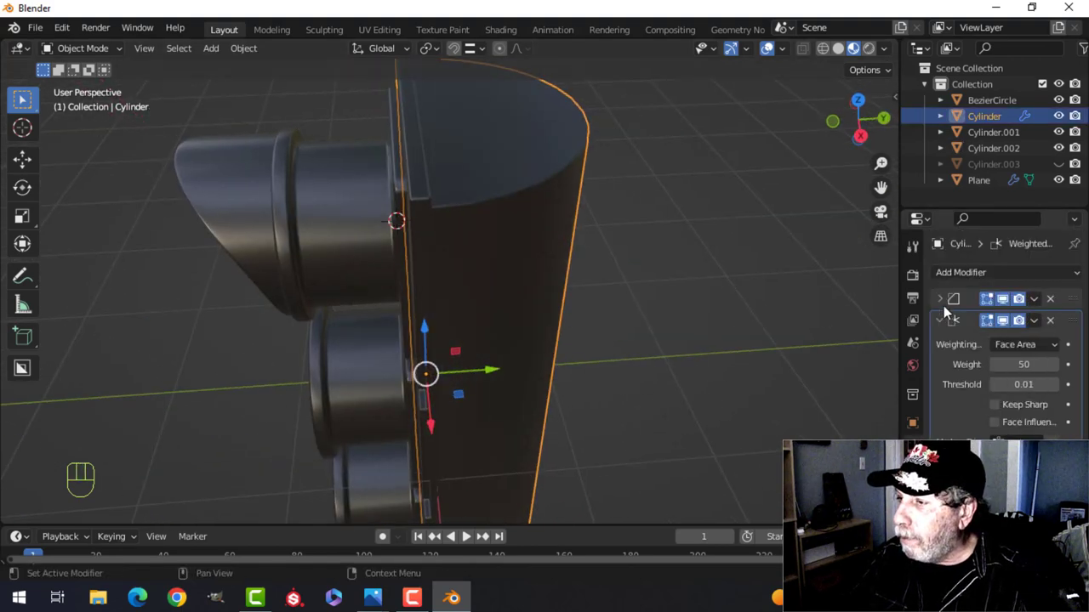
Apply the Bevel modifier on the Plane front plate, keeping Weighted Normal.
{"action": "left_click_drag", "start_coordinate": [591, 275], "coordinate": [700, 280]}
{"action": "key", "text": "ctrl+a"}
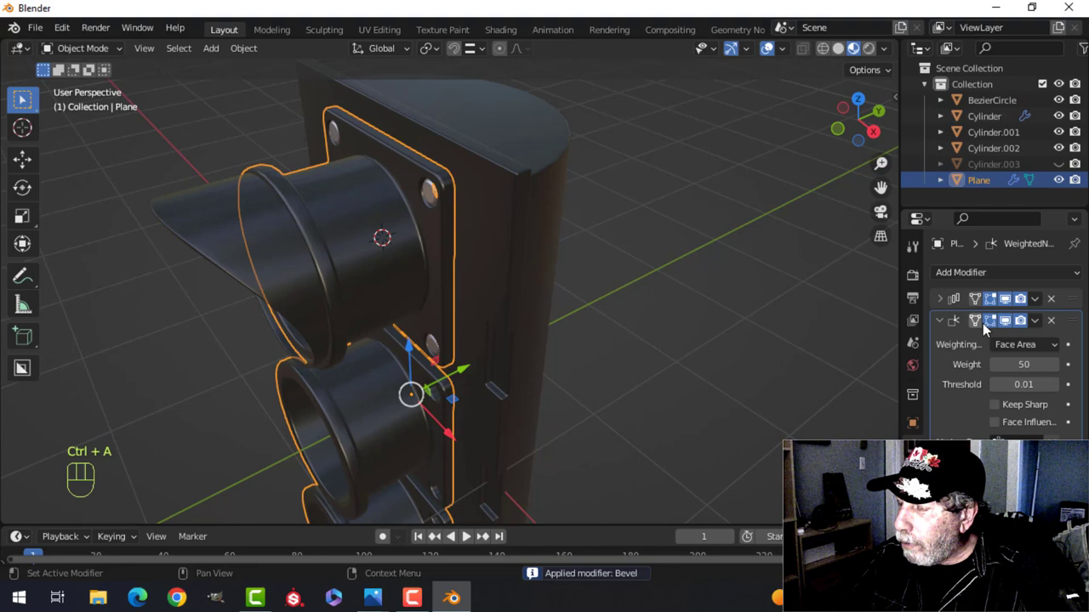
{"action": "left_click_drag", "start_coordinate": [623, 287], "coordinate": [675, 269]}
{"action": "key", "text": "alt+a"}
Join the Cylinder.001 lens hood into the Plane front plate.
{"action": "left_click_drag", "start_coordinate": [533, 309], "coordinate": [562, 303]}
{"action": "left_click_drag", "start_coordinate": [530, 317], "coordinate": [489, 321]}
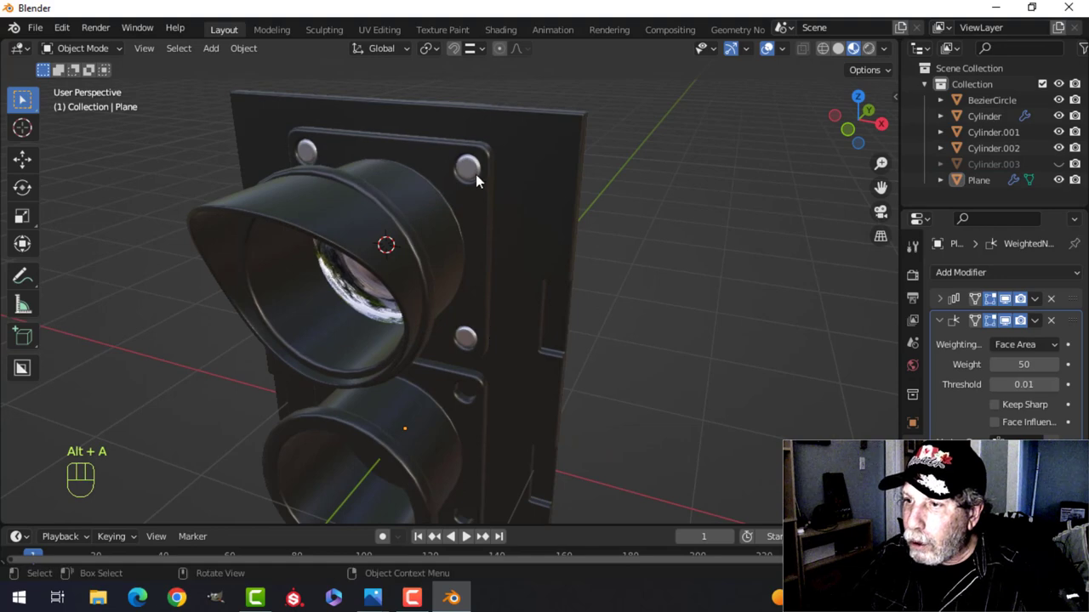
{"action": "middle_click", "coordinate": [551, 264]}
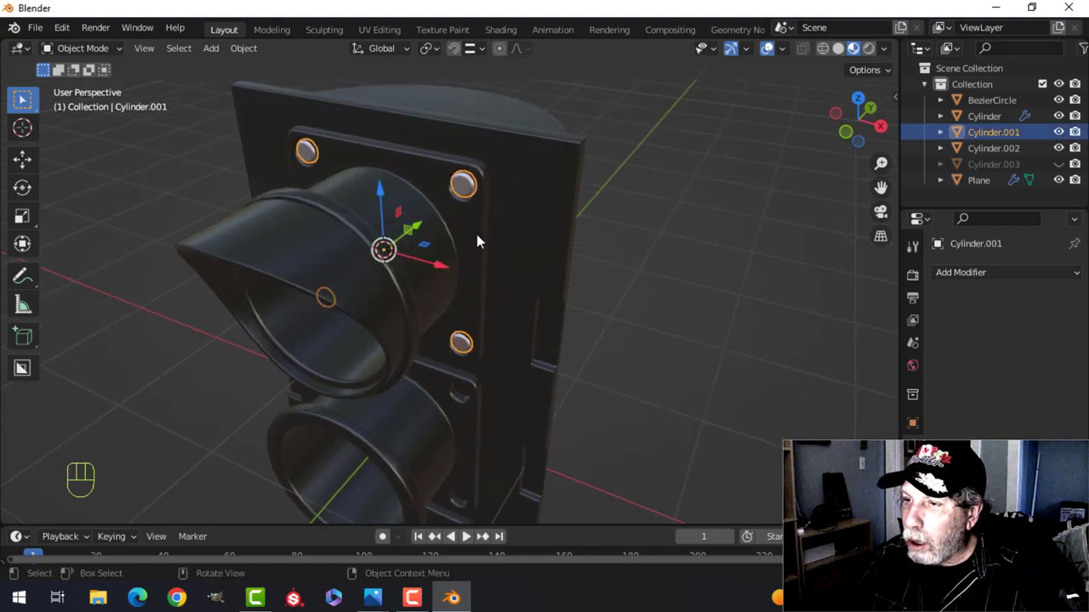
{"action": "left_click_drag", "start_coordinate": [479, 239], "coordinate": [494, 262]}
{"action": "middle_click", "coordinate": [507, 256]}
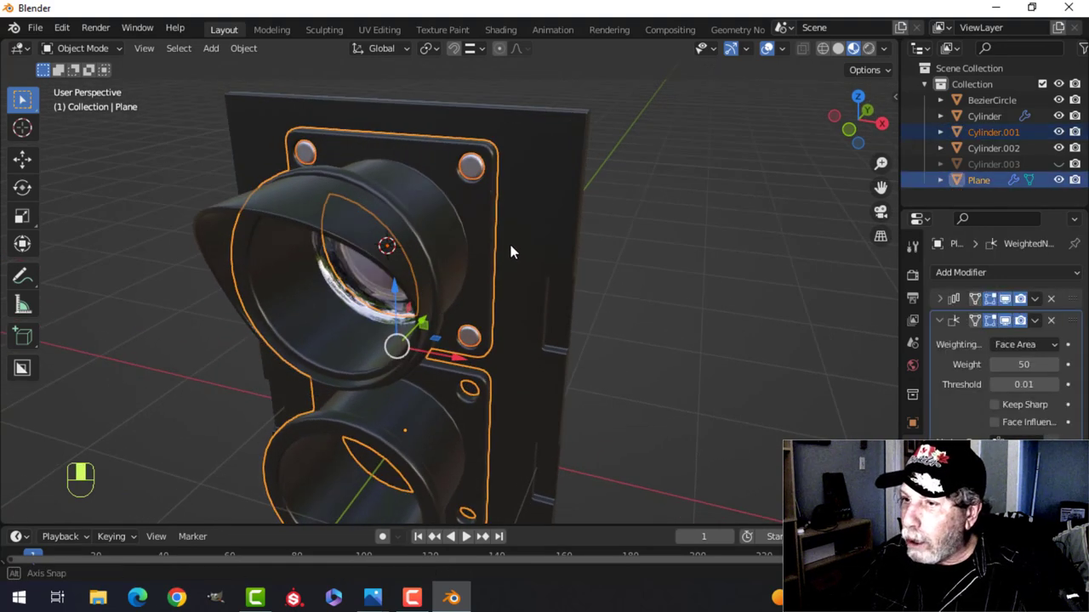
{"action": "key", "text": "ctrl+j"}
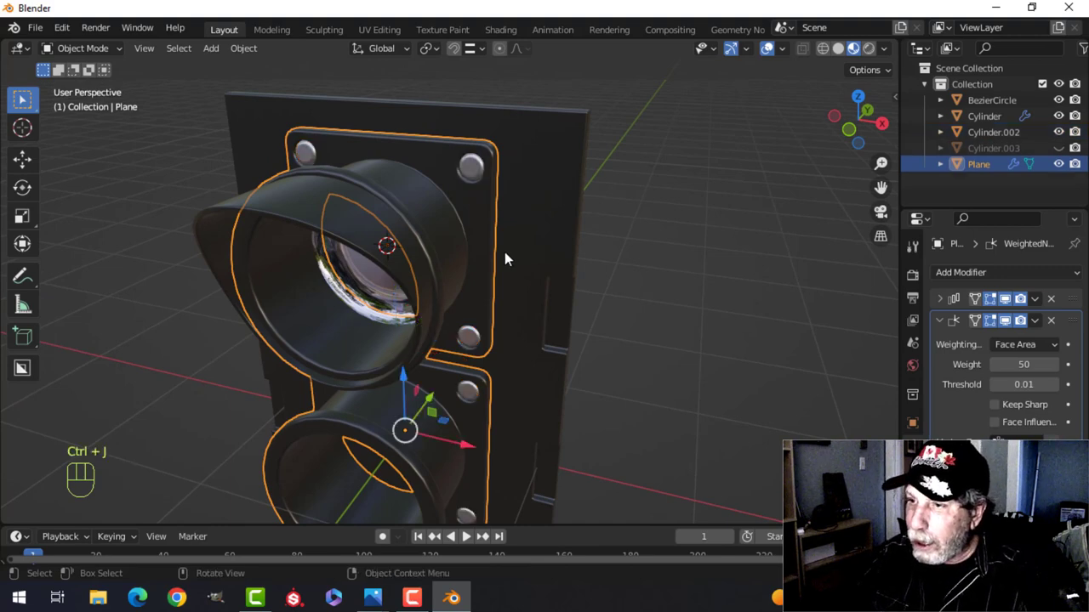
{"action": "key", "text": "alt+a"}
Join the Cylinder.002 reflector into the Plane front plate.
{"action": "left_click_drag", "start_coordinate": [499, 322], "coordinate": [544, 288]}
{"action": "left_click_drag", "start_coordinate": [514, 295], "coordinate": [501, 229]}
{"action": "left_click_drag", "start_coordinate": [508, 233], "coordinate": [525, 291]}
{"action": "middle_click", "coordinate": [563, 271]}
{"action": "left_click_drag", "start_coordinate": [568, 300], "coordinate": [541, 291]}
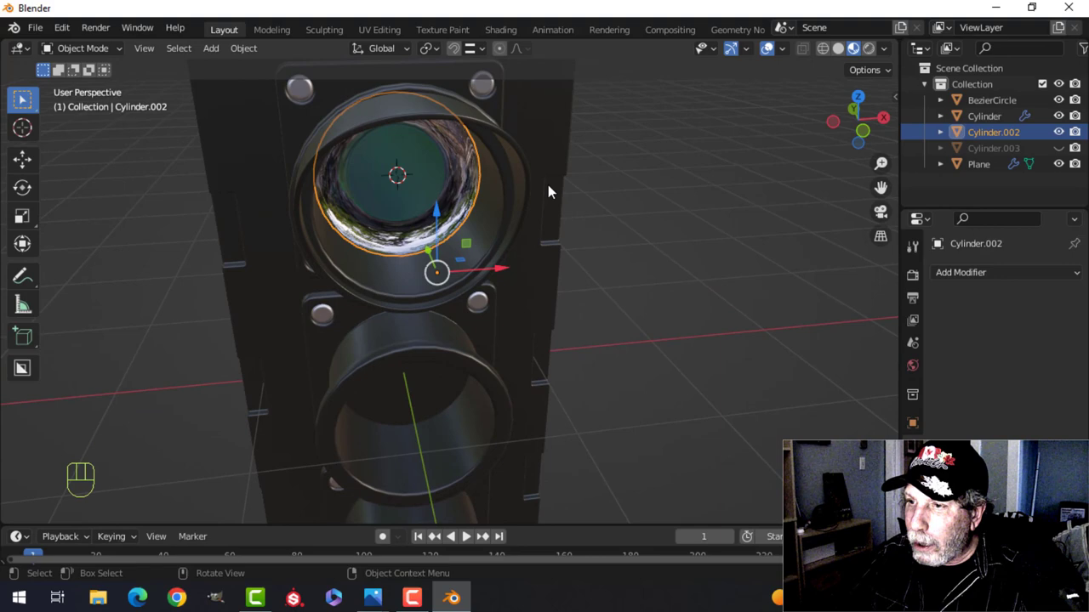
{"action": "left_click_drag", "start_coordinate": [537, 219], "coordinate": [419, 221]}
{"action": "left_click_drag", "start_coordinate": [377, 165], "coordinate": [462, 164]}
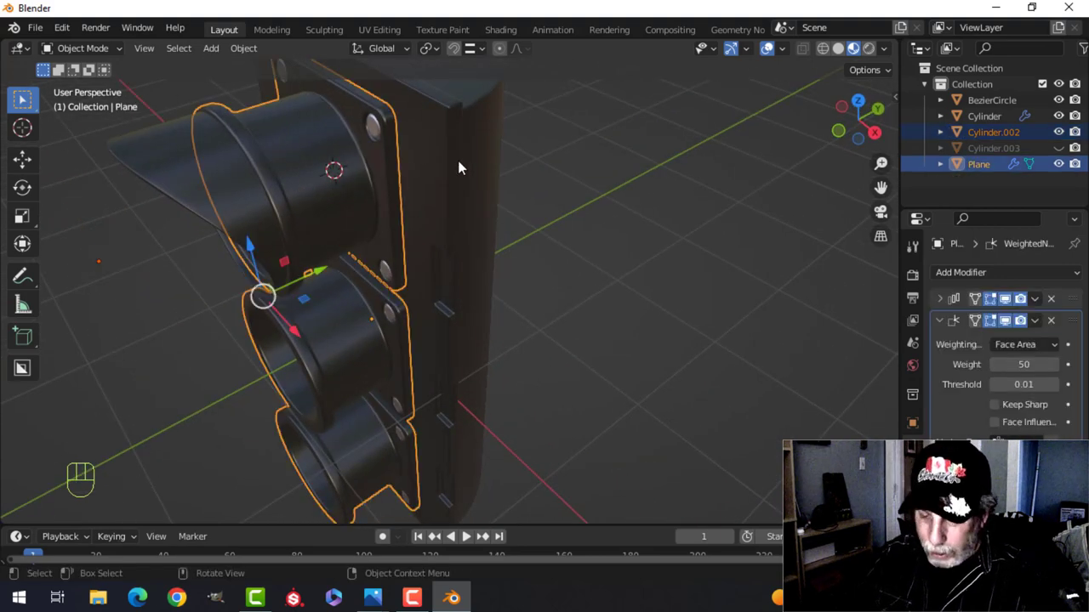
{"action": "key", "text": "ctrl+j"}
{"action": "key", "text": "alt+a"}
Unhide all objects, re-hide one, and review the assembled traffic light.
{"action": "left_click_drag", "start_coordinate": [435, 189], "coordinate": [506, 128]}
{"action": "left_click_drag", "start_coordinate": [475, 248], "coordinate": [506, 282]}
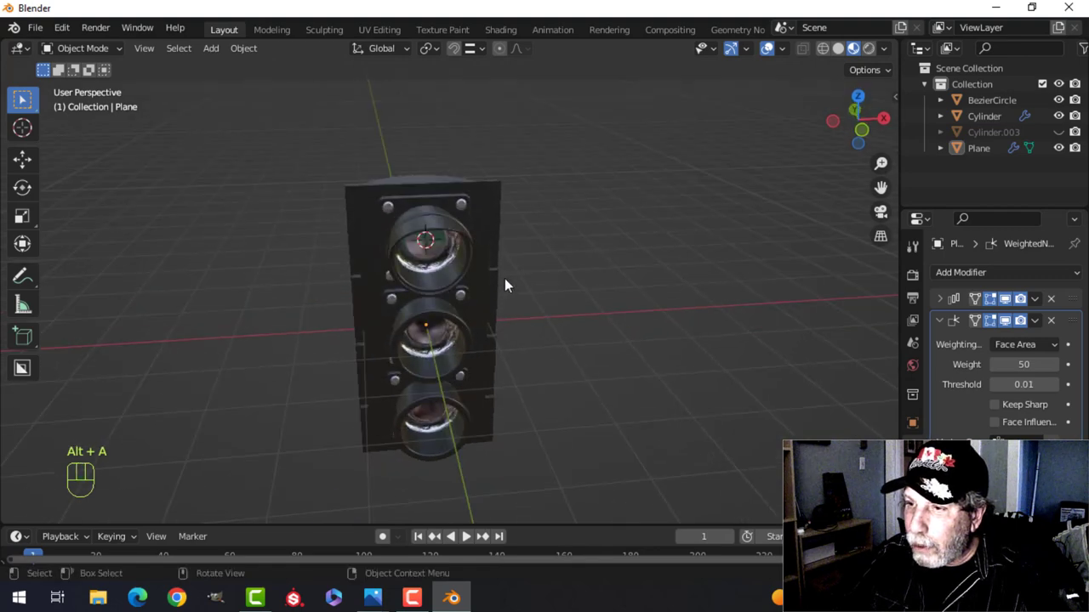
{"action": "left_click_drag", "start_coordinate": [528, 265], "coordinate": [538, 253]}
{"action": "key", "text": "alt+h"}
{"action": "left_click", "coordinate": [439, 223]}
{"action": "key", "text": "h"}
{"action": "middle_click", "coordinate": [523, 245]}
{"action": "left_click_drag", "start_coordinate": [524, 244], "coordinate": [441, 249]}
{"action": "left_click_drag", "start_coordinate": [639, 270], "coordinate": [652, 261]}
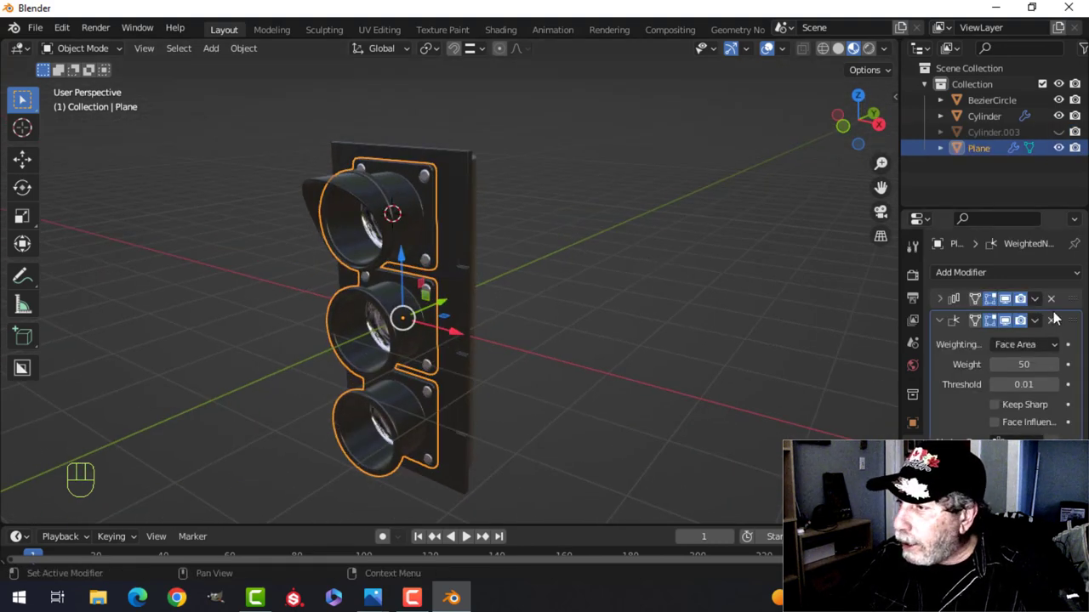
{"action": "middle_click", "coordinate": [539, 303]}
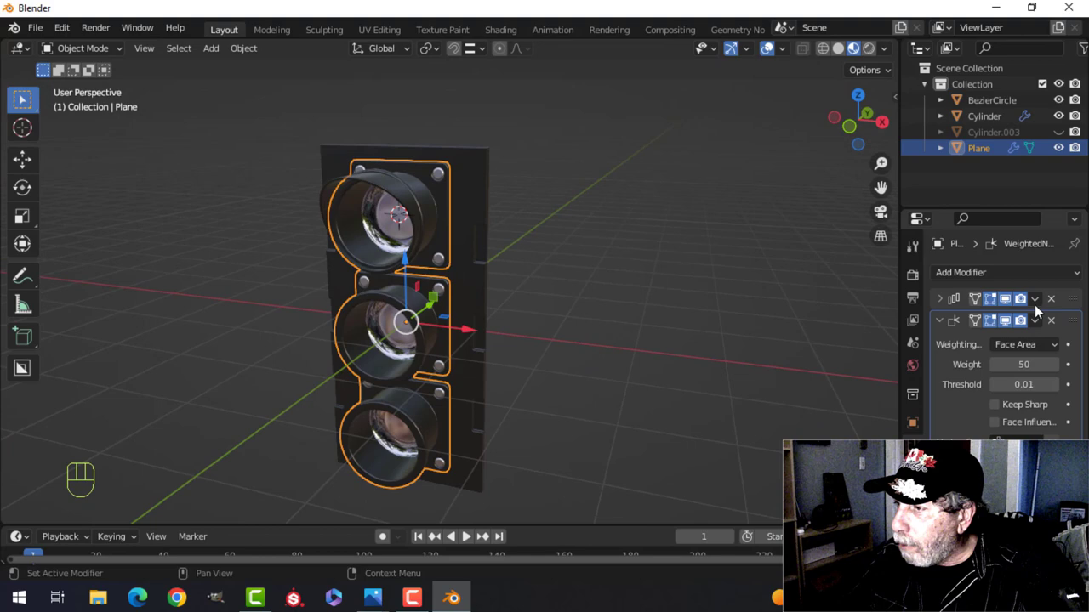
{"action": "left_click_drag", "start_coordinate": [1038, 306], "coordinate": [964, 316]}
{"action": "middle_click", "coordinate": [547, 266]}
{"action": "left_click_drag", "start_coordinate": [473, 167], "coordinate": [595, 181]}
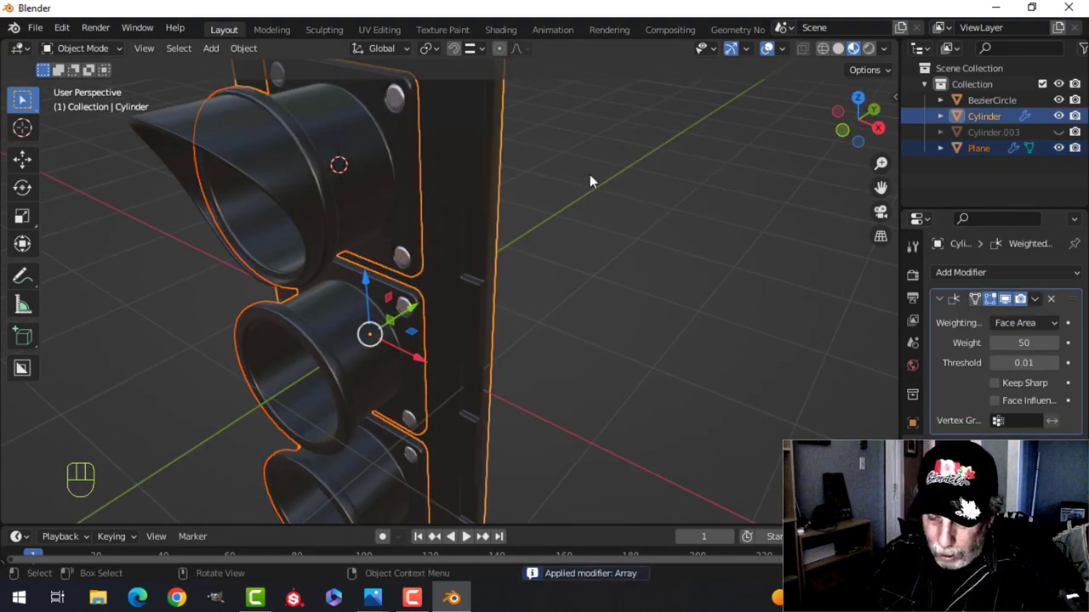
Join the Plane front plate into the Cylinder housing.
{"action": "key", "text": "ctrl+j"}
{"action": "key", "text": "alt+a"}
{"action": "left_click_drag", "start_coordinate": [415, 237], "coordinate": [580, 219]}
{"action": "left_click_drag", "start_coordinate": [478, 240], "coordinate": [381, 238]}
{"action": "left_click_drag", "start_coordinate": [391, 222], "coordinate": [395, 239]}
{"action": "middle_click", "coordinate": [459, 246]}
{"action": "middle_click", "coordinate": [466, 245]}
Add a Point light, place it inside the top lens, and rename it POINT_RED.
{"action": "key", "text": "KP_1"}
{"action": "key", "text": "shift+a"}
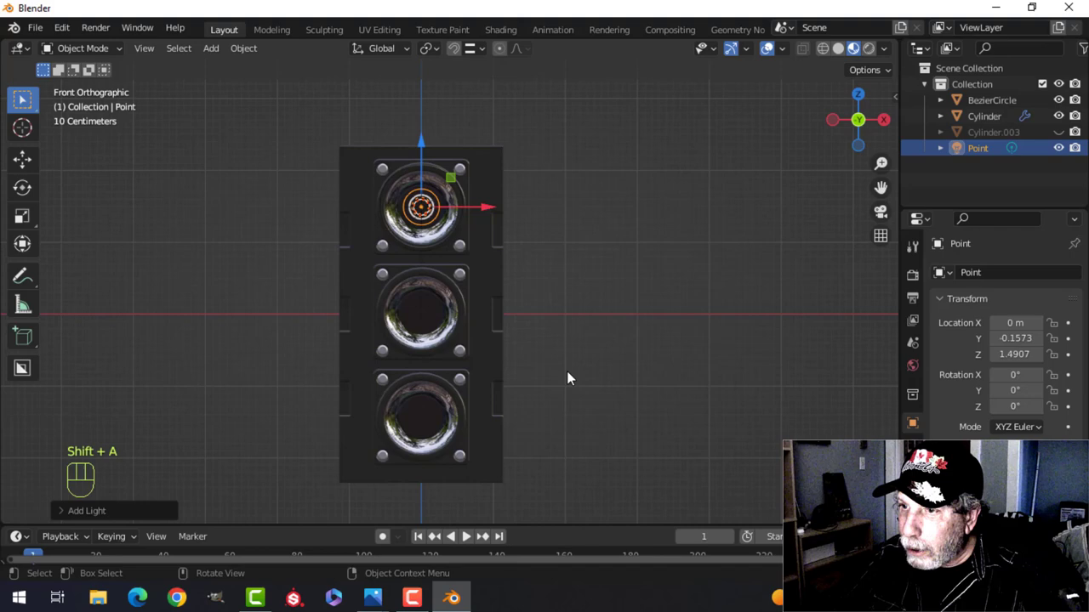
{"action": "left_click_drag", "start_coordinate": [547, 250], "coordinate": [441, 278]}
{"action": "left_click_drag", "start_coordinate": [479, 254], "coordinate": [561, 282]}
{"action": "middle_click", "coordinate": [550, 270]}
{"action": "left_click_drag", "start_coordinate": [577, 273], "coordinate": [595, 299]}
{"action": "left_click_drag", "start_coordinate": [594, 300], "coordinate": [659, 305]}
{"action": "left_click_drag", "start_coordinate": [647, 302], "coordinate": [611, 298]}
{"action": "left_click_drag", "start_coordinate": [600, 240], "coordinate": [571, 255]}
{"action": "left_click_drag", "start_coordinate": [574, 260], "coordinate": [549, 259]}
{"action": "left_click_drag", "start_coordinate": [555, 254], "coordinate": [485, 257]}
{"action": "middle_click", "coordinate": [501, 263]}
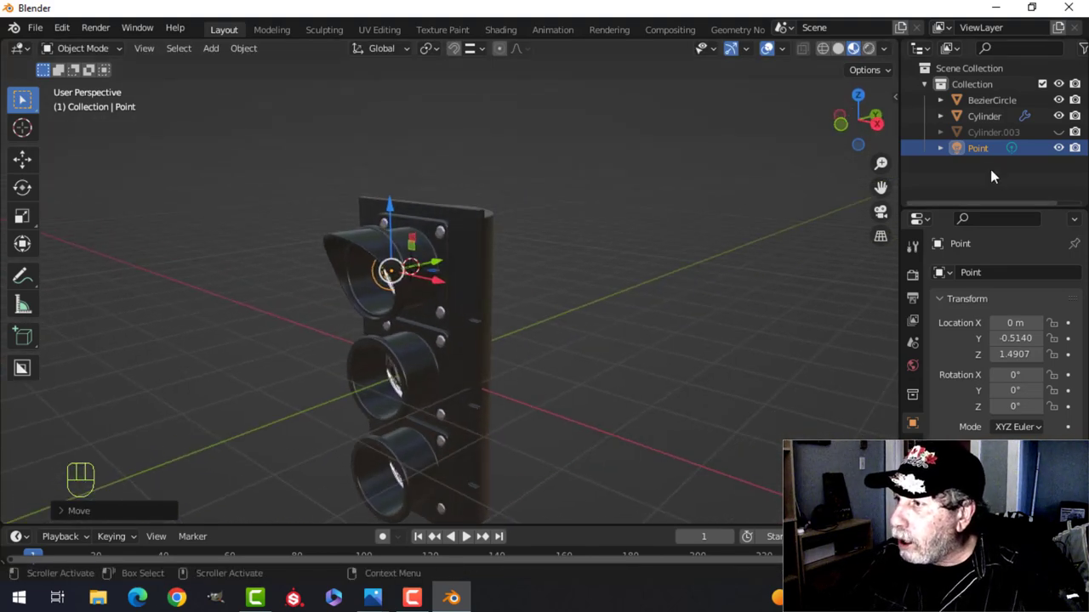
{"action": "left_click_drag", "start_coordinate": [983, 157], "coordinate": [1027, 256]}
Give POINT_RED a red colour at 2 W with Contact Shadows enabled, viewed from the front.
{"action": "key", "text": "BackSpace"}
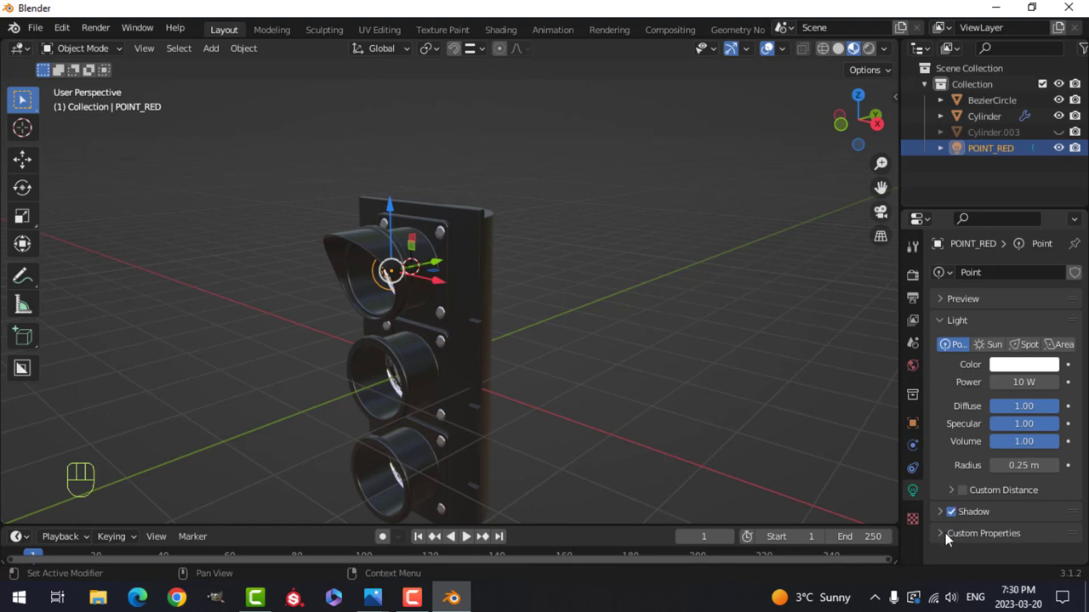
{"action": "left_click", "coordinate": [961, 507]}
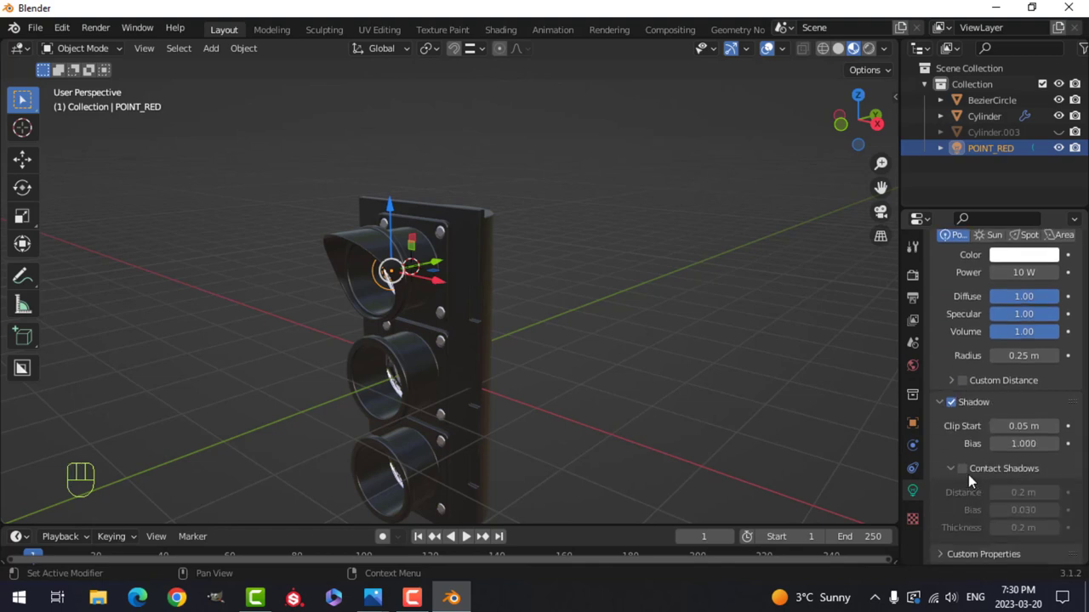
{"action": "left_click", "coordinate": [968, 474]}
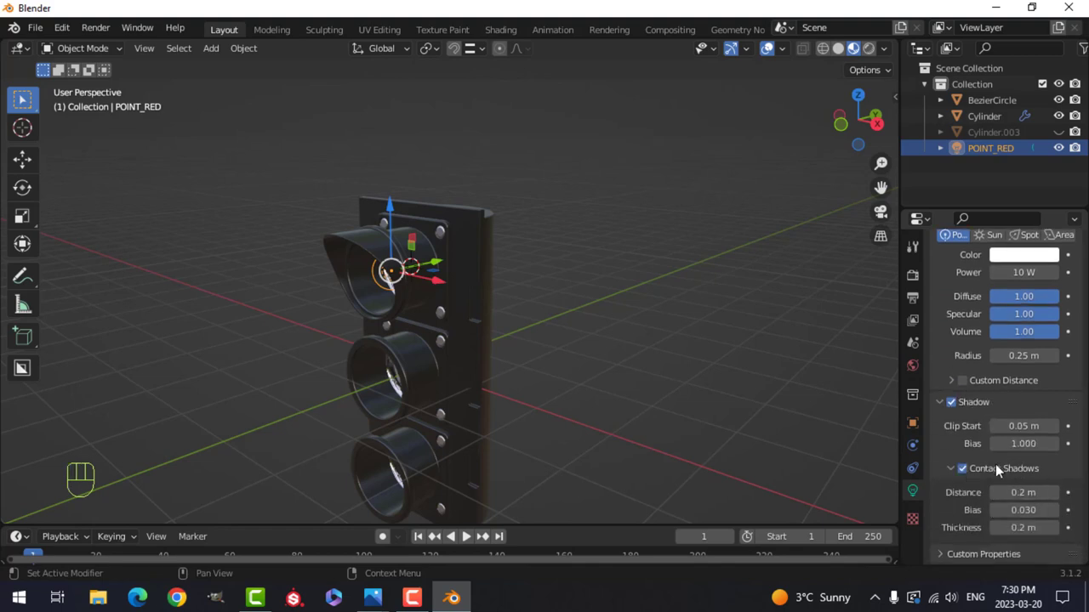
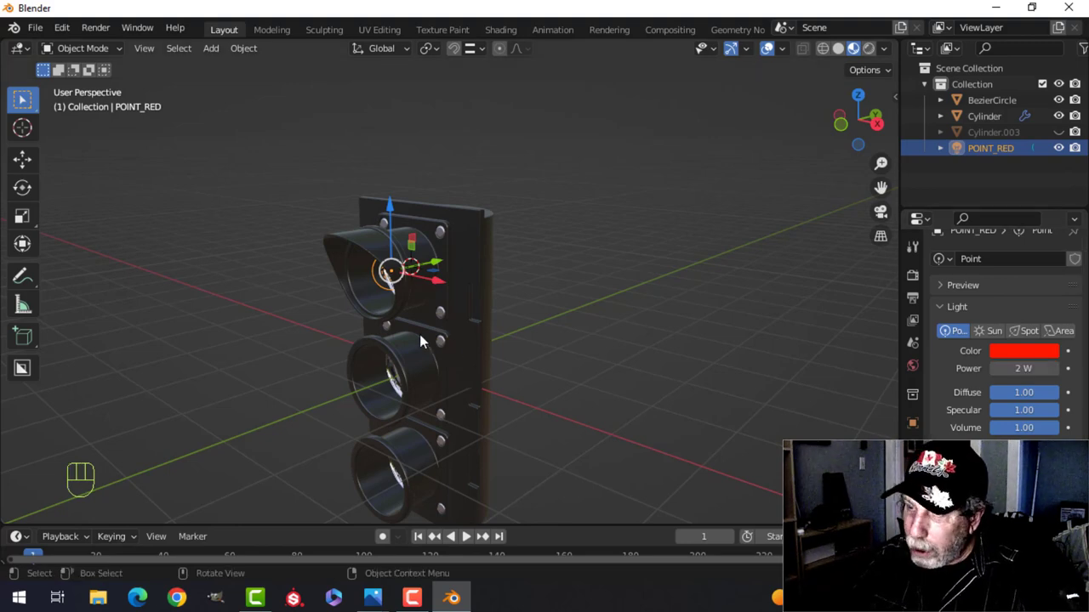
{"action": "middle_click", "coordinate": [474, 341]}
{"action": "key", "text": "KP_1"}
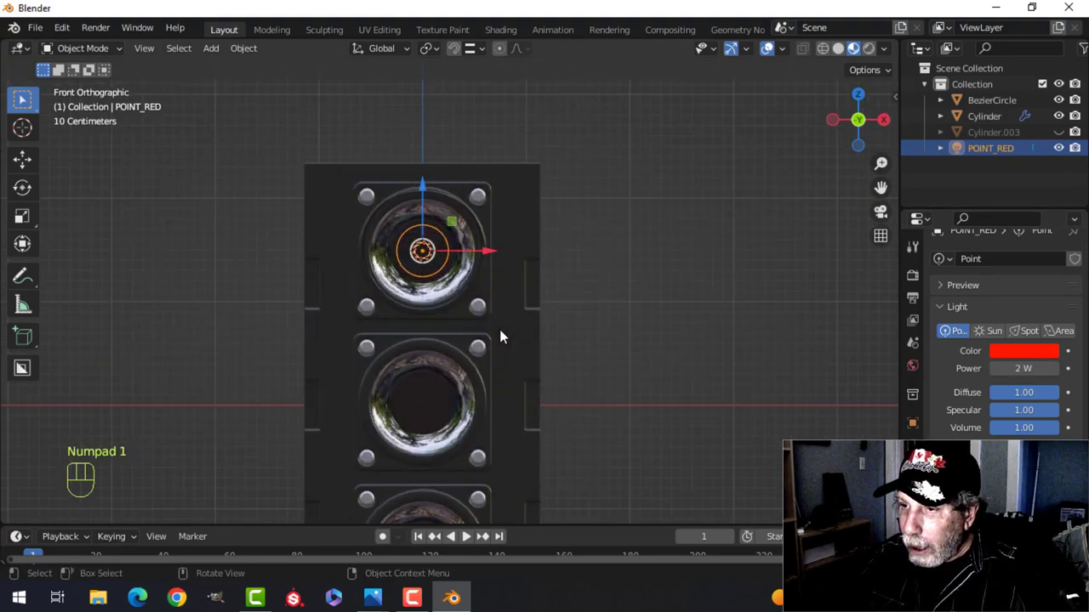
Duplicate the light into the middle and bottom lenses as orange POINT_YELLOW and green POINT_GREEN.
{"action": "left_click_drag", "start_coordinate": [589, 352], "coordinate": [588, 304]}
{"action": "middle_click", "coordinate": [596, 301]}
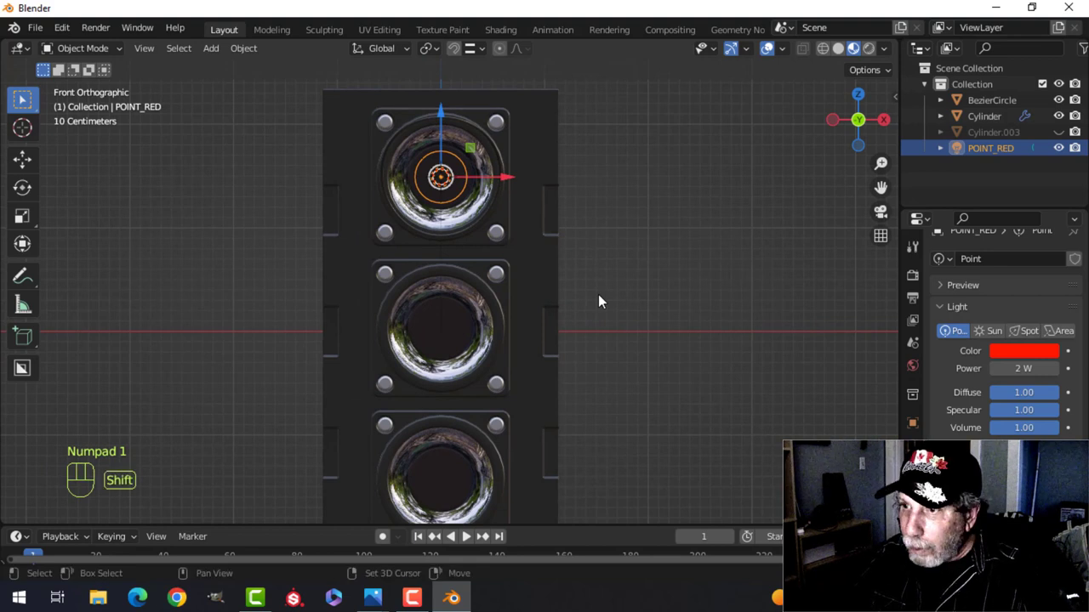
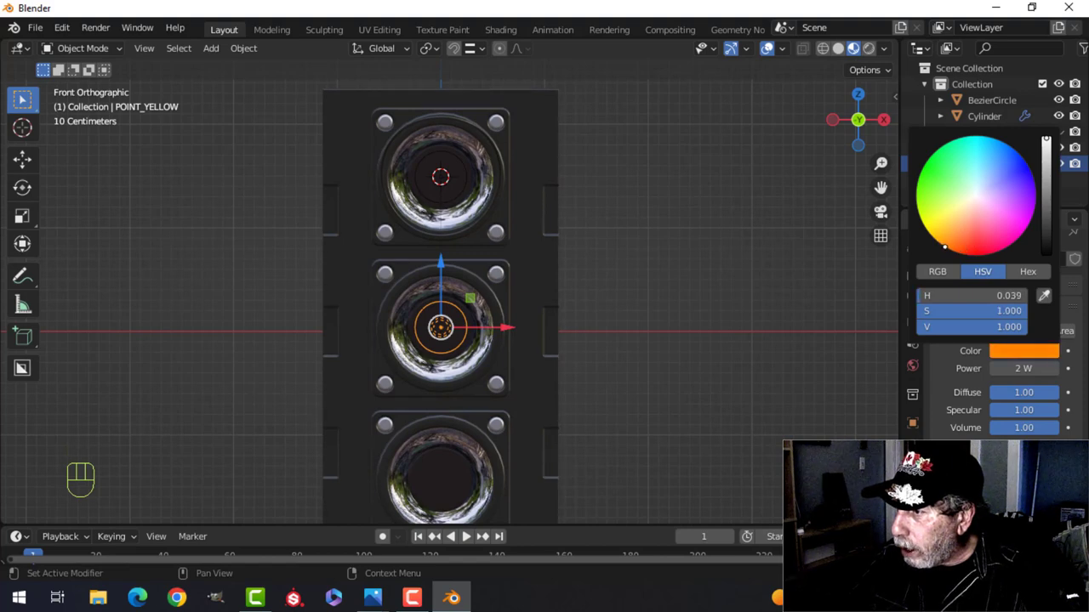
{"action": "left_click_drag", "start_coordinate": [703, 320], "coordinate": [702, 259]}
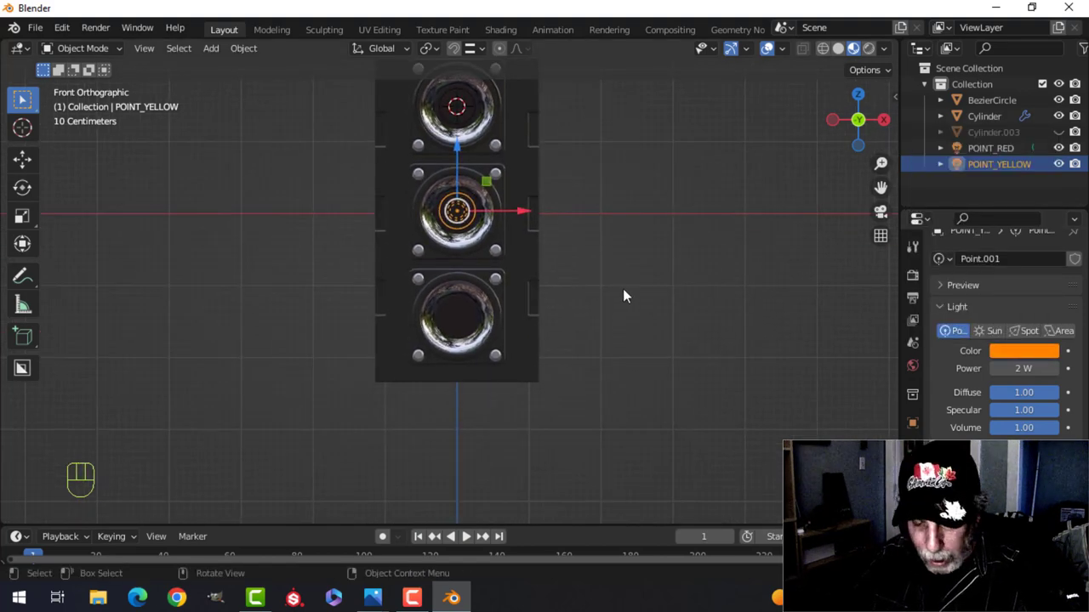
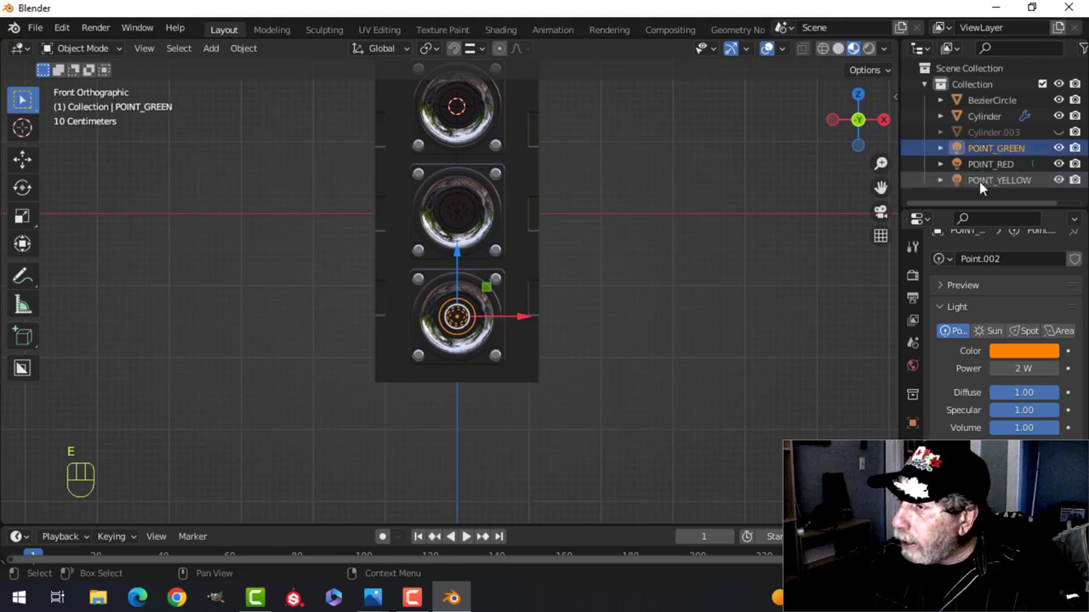
{"action": "left_click_drag", "start_coordinate": [1022, 356], "coordinate": [976, 314]}
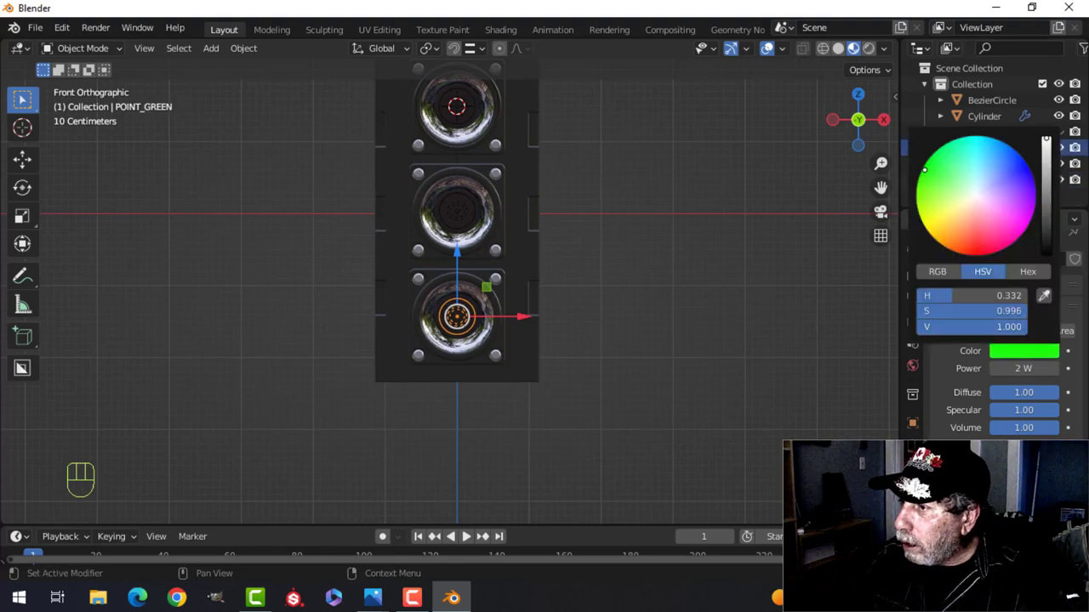
{"action": "key", "text": "alt+a"}
Unhide all objects and view the lit traffic light from the front.
{"action": "left_click_drag", "start_coordinate": [609, 228], "coordinate": [584, 249]}
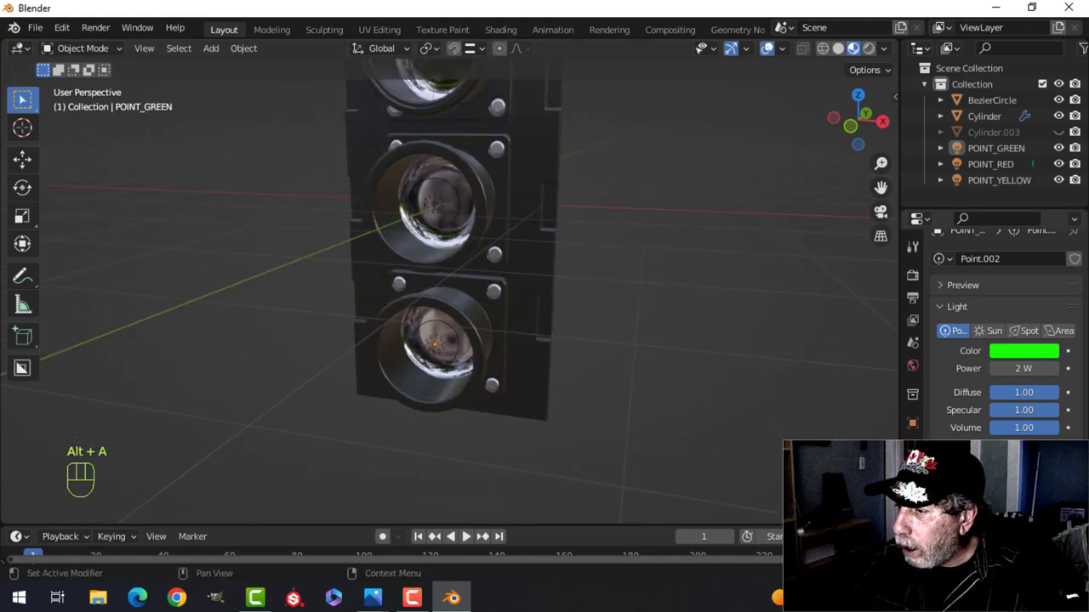
{"action": "middle_click", "coordinate": [594, 233]}
{"action": "middle_click", "coordinate": [611, 260]}
{"action": "key", "text": "alt+h"}
{"action": "key", "text": "alt+a"}
{"action": "left_click_drag", "start_coordinate": [568, 221], "coordinate": [627, 220]}
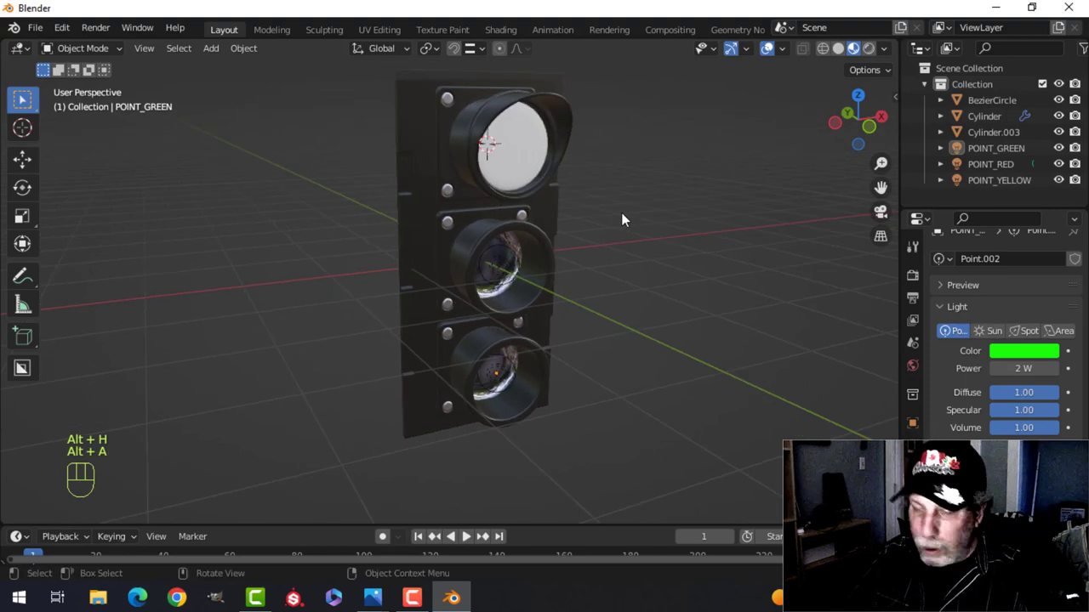
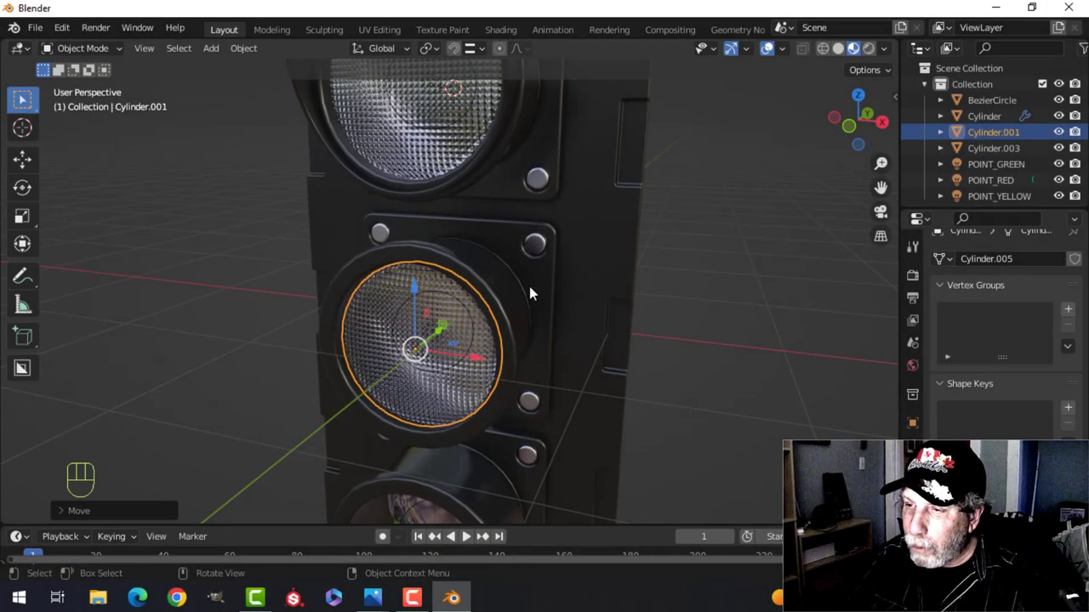
Duplicate the middle lens cover and move the copy down along Z into the bottom lamp.
{"action": "key", "text": "alt+a"}
{"action": "left_click_drag", "start_coordinate": [546, 284], "coordinate": [602, 281]}
{"action": "left_click_drag", "start_coordinate": [549, 298], "coordinate": [633, 251]}
{"action": "middle_click", "coordinate": [633, 294]}
{"action": "left_click_drag", "start_coordinate": [654, 304], "coordinate": [632, 305]}
{"action": "left_click", "coordinate": [558, 200]}
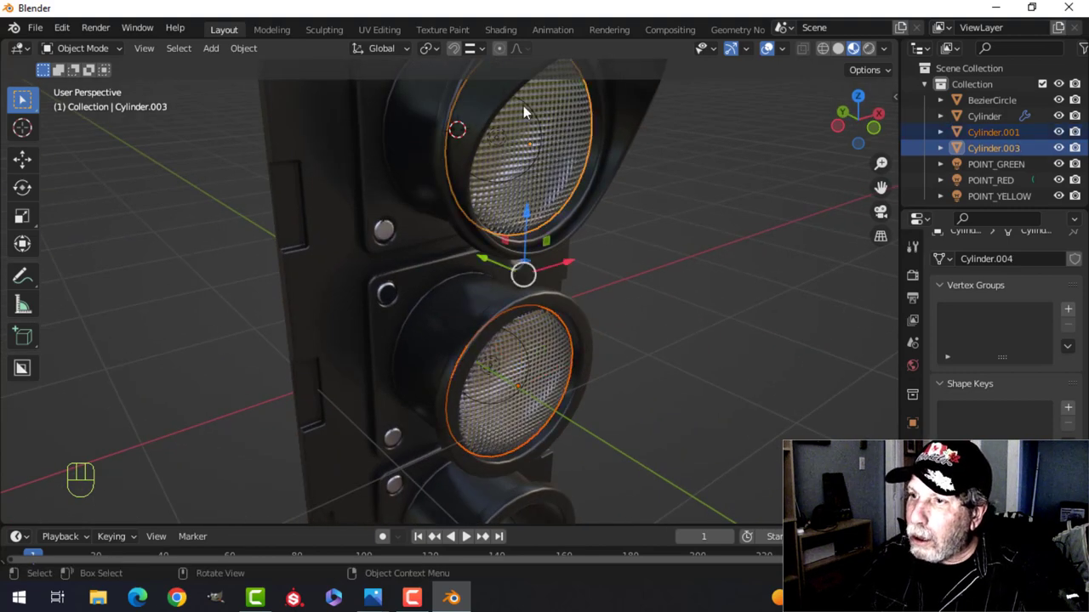
{"action": "left_click_drag", "start_coordinate": [436, 50], "coordinate": [451, 99]}
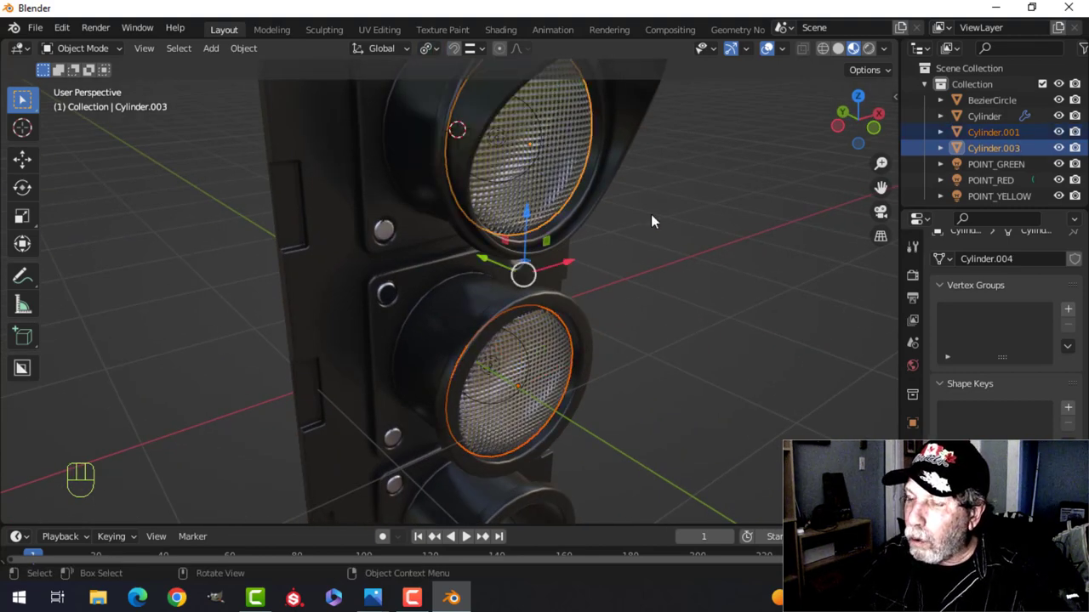
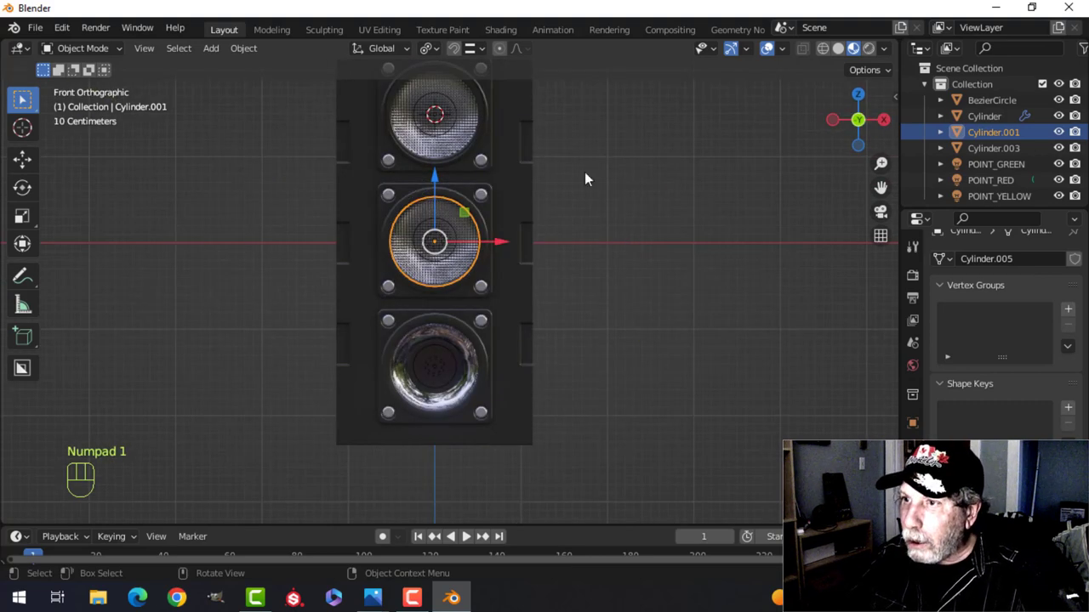
{"action": "left_click_drag", "start_coordinate": [442, 57], "coordinate": [496, 124]}
{"action": "middle_click", "coordinate": [596, 264]}
{"action": "key", "text": "shift+d"}
{"action": "left_click", "coordinate": [604, 252]}
{"action": "left_click_drag", "start_coordinate": [447, 155], "coordinate": [469, 282]}
{"action": "key", "text": "alt+a"}
Orbit the model to inspect all three grid-patterned lens covers.
{"action": "left_click_drag", "start_coordinate": [637, 280], "coordinate": [591, 286]}
{"action": "left_click_drag", "start_coordinate": [593, 284], "coordinate": [595, 326]}
{"action": "middle_click", "coordinate": [580, 240]}
{"action": "middle_click", "coordinate": [586, 259]}
{"action": "middle_click", "coordinate": [584, 279]}
{"action": "left_click_drag", "start_coordinate": [649, 248], "coordinate": [619, 204]}
{"action": "middle_click", "coordinate": [605, 236]}
{"action": "left_click_drag", "start_coordinate": [604, 238], "coordinate": [614, 250]}
{"action": "middle_click", "coordinate": [593, 246]}
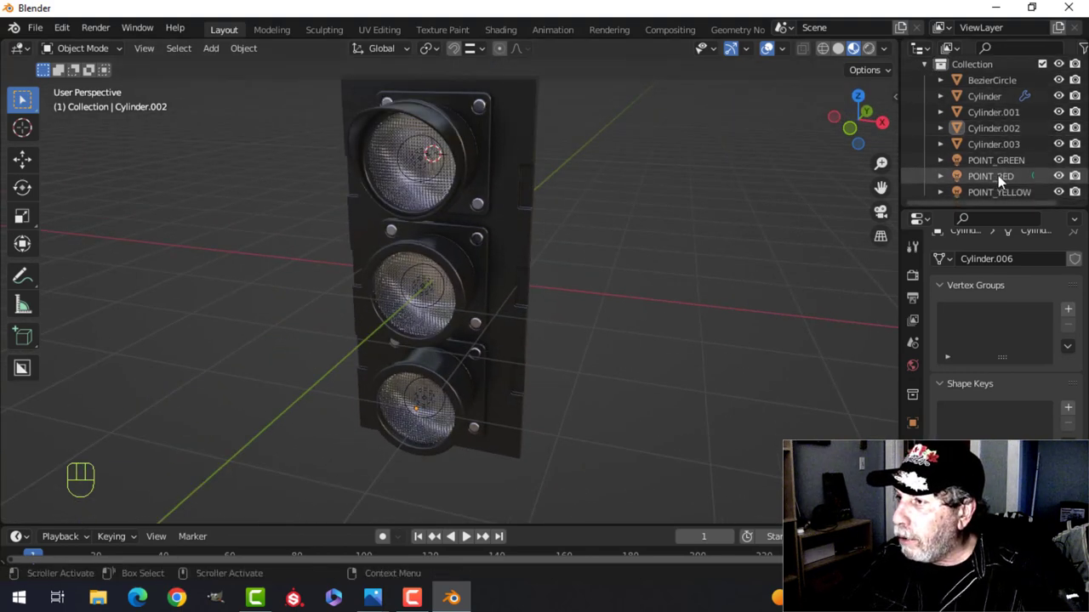
Raise POINT_RED's Power to 20000 W and check the glowing red lens.
{"action": "left_click", "coordinate": [1000, 181]}
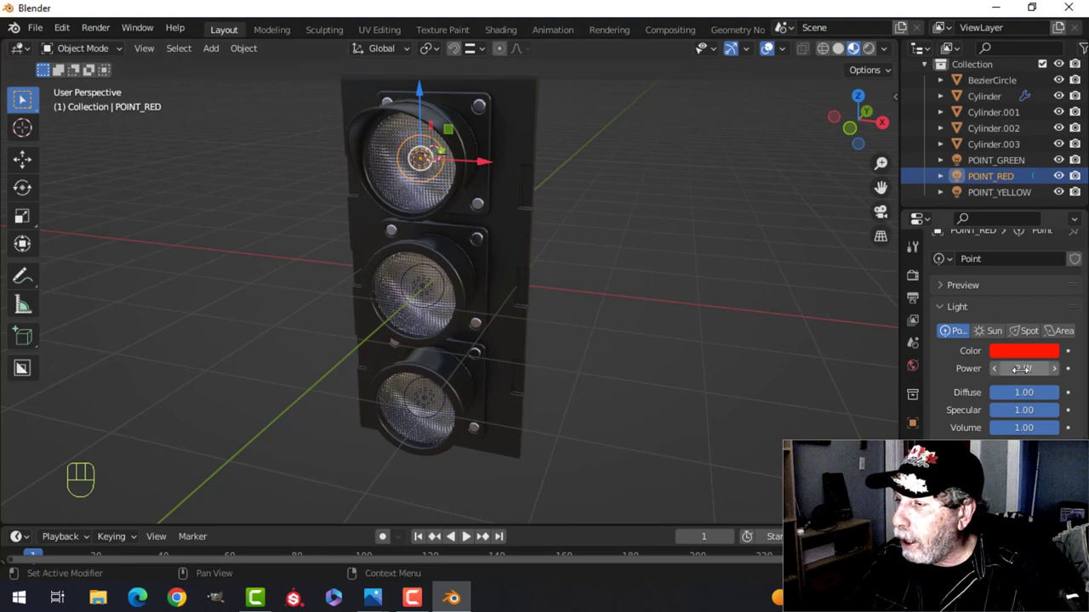
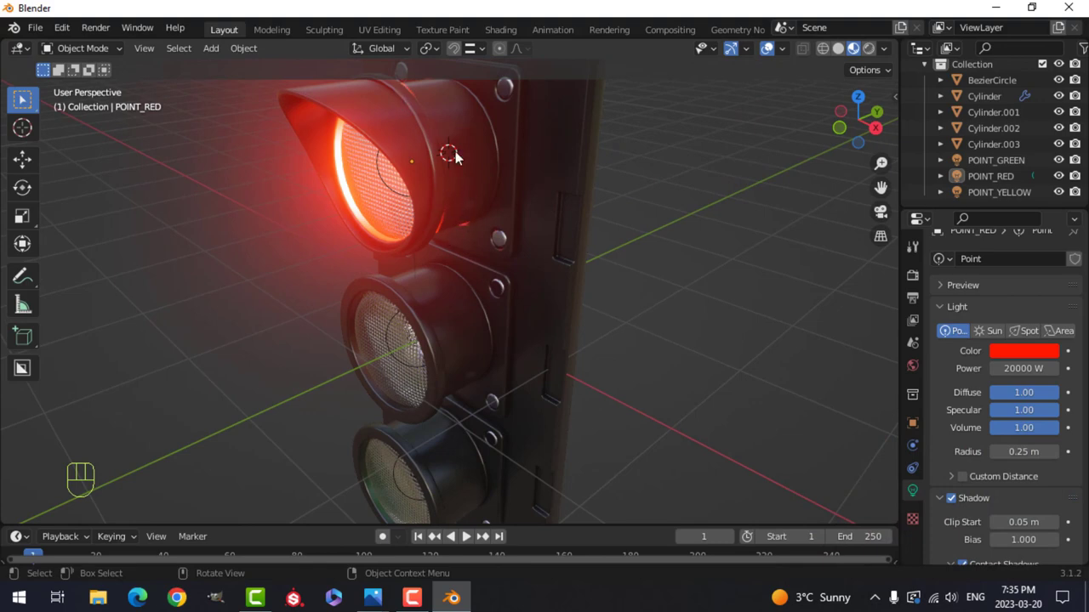
{"action": "left_click_drag", "start_coordinate": [541, 245], "coordinate": [670, 258]}
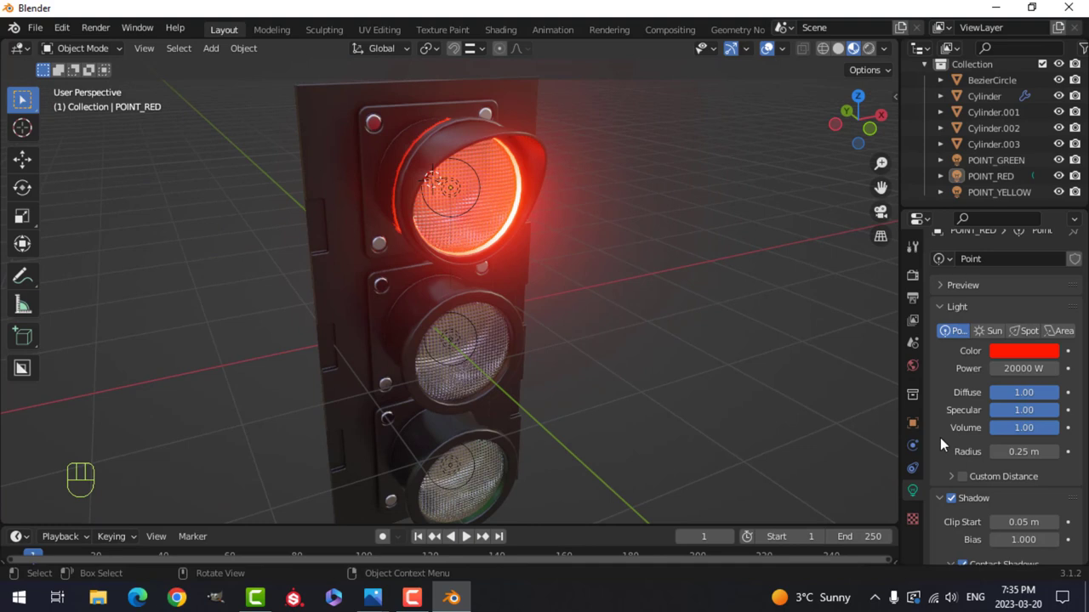
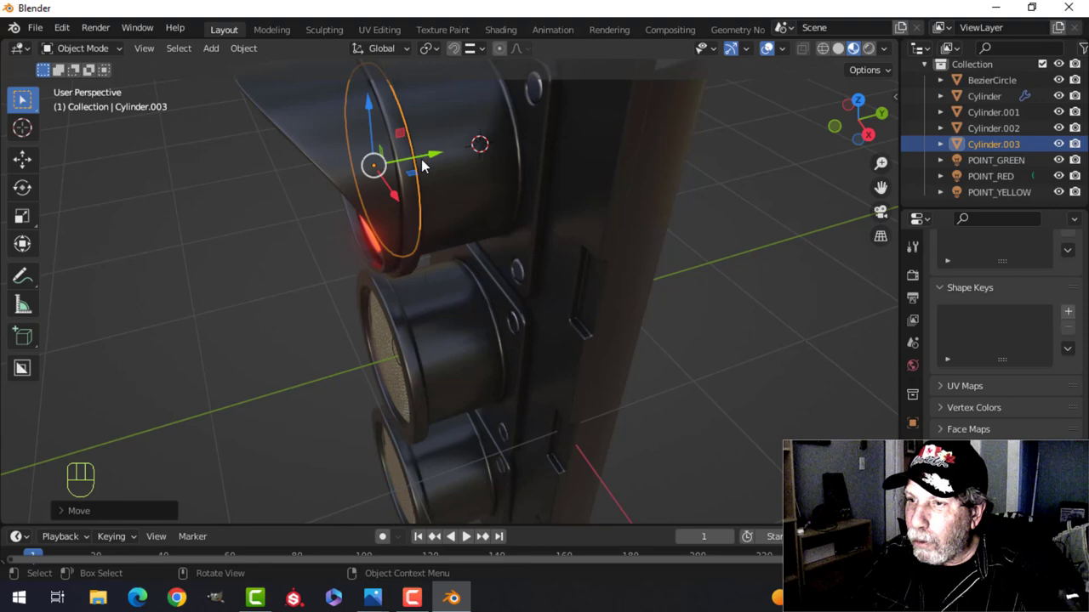
{"action": "left_click_drag", "start_coordinate": [420, 183], "coordinate": [402, 179]}
{"action": "left_click_drag", "start_coordinate": [434, 153], "coordinate": [426, 153]}
{"action": "key", "text": "alt+a"}
{"action": "left_click_drag", "start_coordinate": [451, 223], "coordinate": [479, 212]}
{"action": "middle_click", "coordinate": [415, 221]}
Set POINT_GREEN's Power to 30000 W so the bottom lens glows green.
{"action": "left_click", "coordinate": [374, 227]}
{"action": "left_click", "coordinate": [436, 157]}
{"action": "key", "text": "alt+a"}
{"action": "left_click_drag", "start_coordinate": [388, 205], "coordinate": [456, 171]}
{"action": "left_click", "coordinate": [455, 117]}
{"action": "left_click", "coordinate": [466, 114]}
{"action": "left_click_drag", "start_coordinate": [483, 166], "coordinate": [443, 166]}
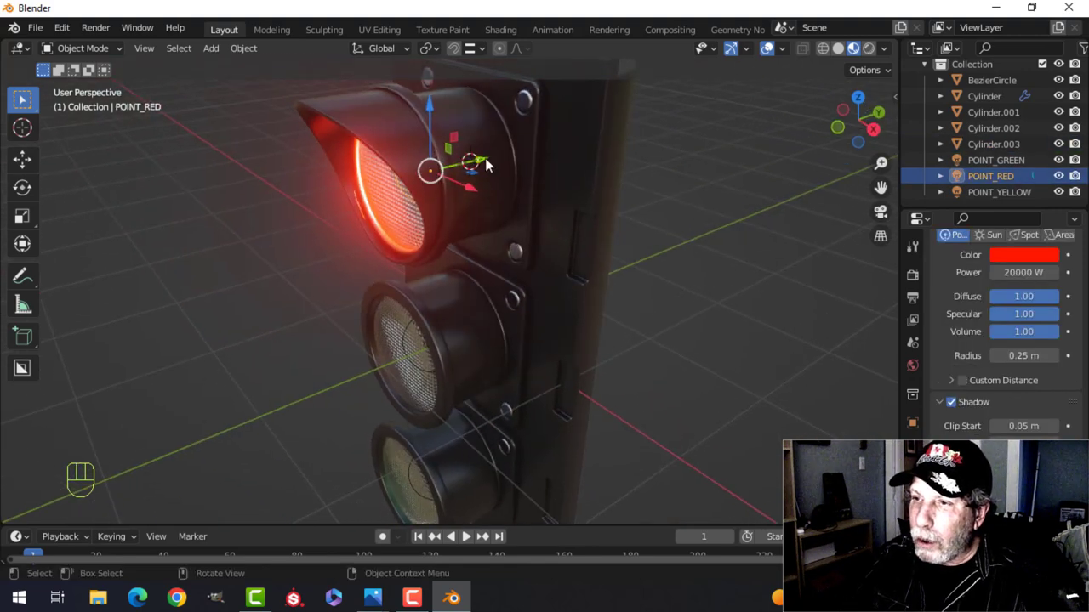
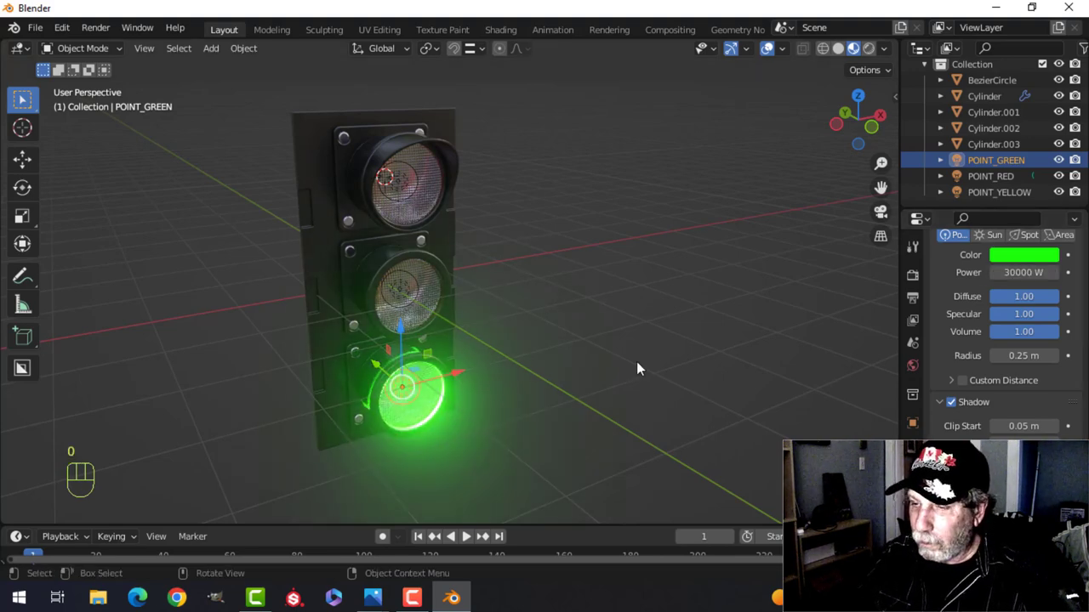
Raise POINT_YELLOW's power to 20000 W and orbit to inspect the glowing amber middle lens.
{"action": "left_click_drag", "start_coordinate": [586, 348], "coordinate": [560, 289]}
{"action": "middle_click", "coordinate": [579, 304]}
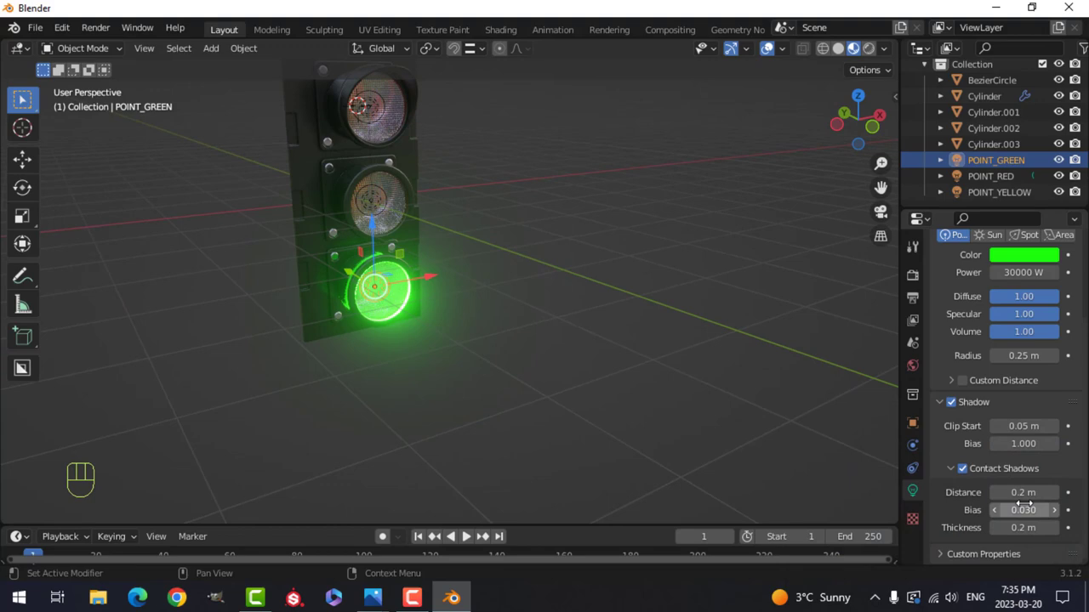
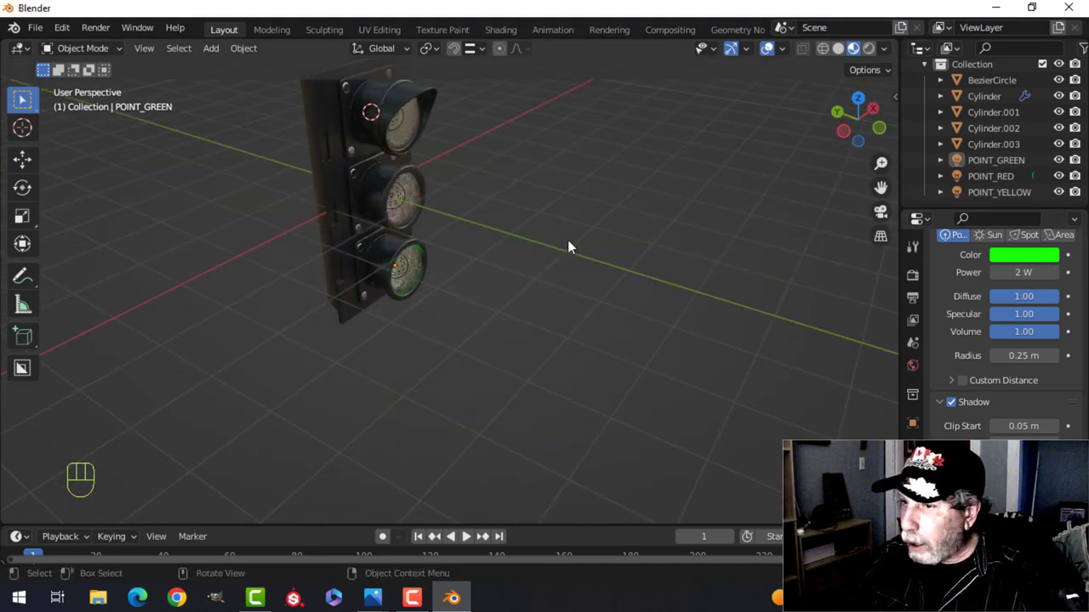
{"action": "left_click_drag", "start_coordinate": [542, 244], "coordinate": [507, 235]}
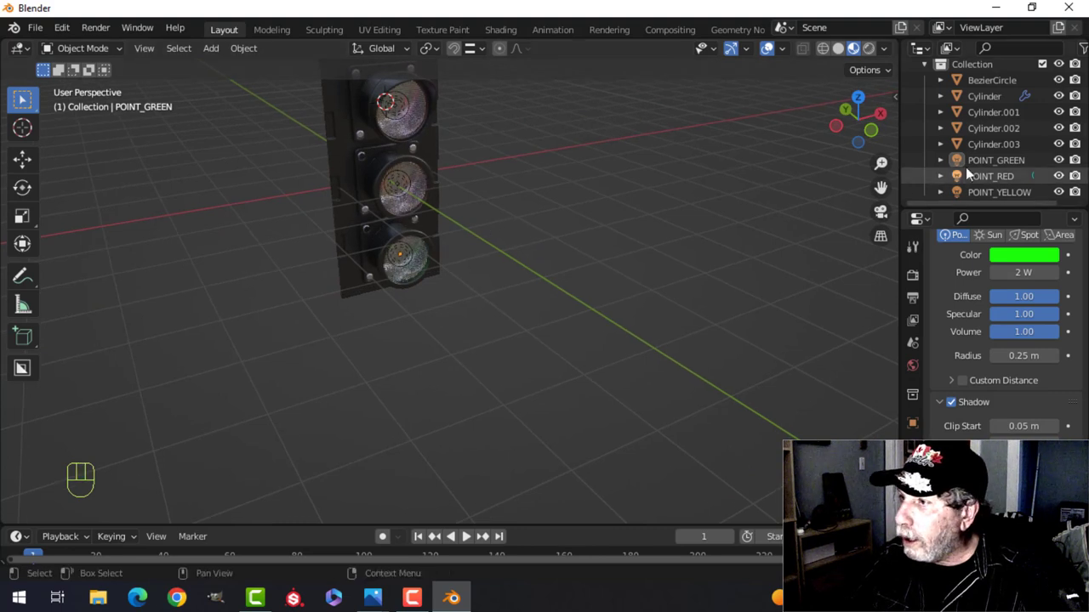
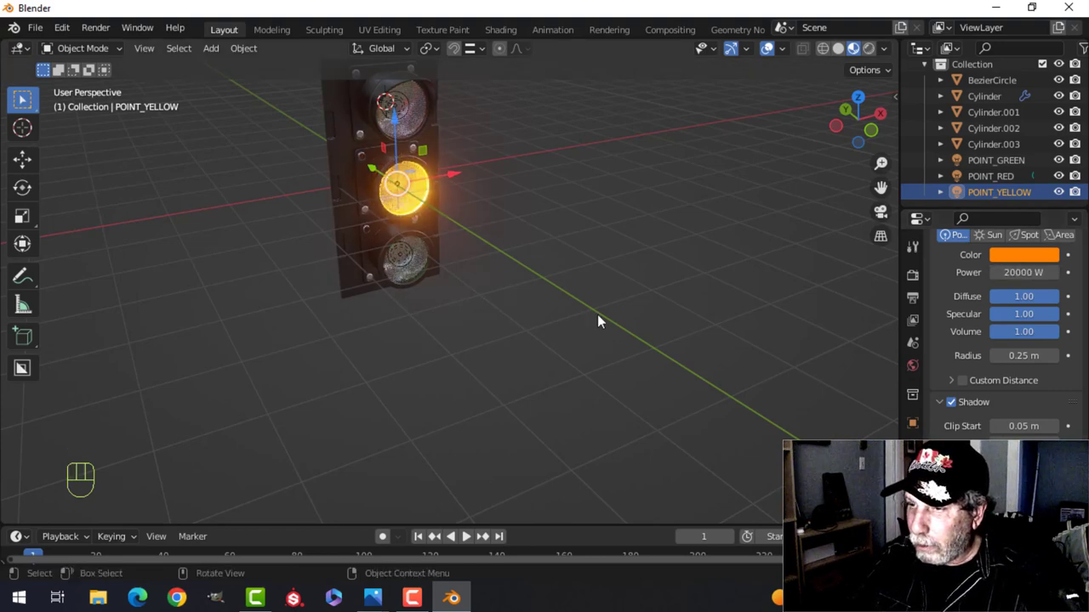
{"action": "key", "text": "alt+a"}
{"action": "left_click_drag", "start_coordinate": [589, 241], "coordinate": [486, 255]}
{"action": "left_click_drag", "start_coordinate": [486, 164], "coordinate": [486, 298]}
{"action": "left_click_drag", "start_coordinate": [482, 278], "coordinate": [510, 270]}
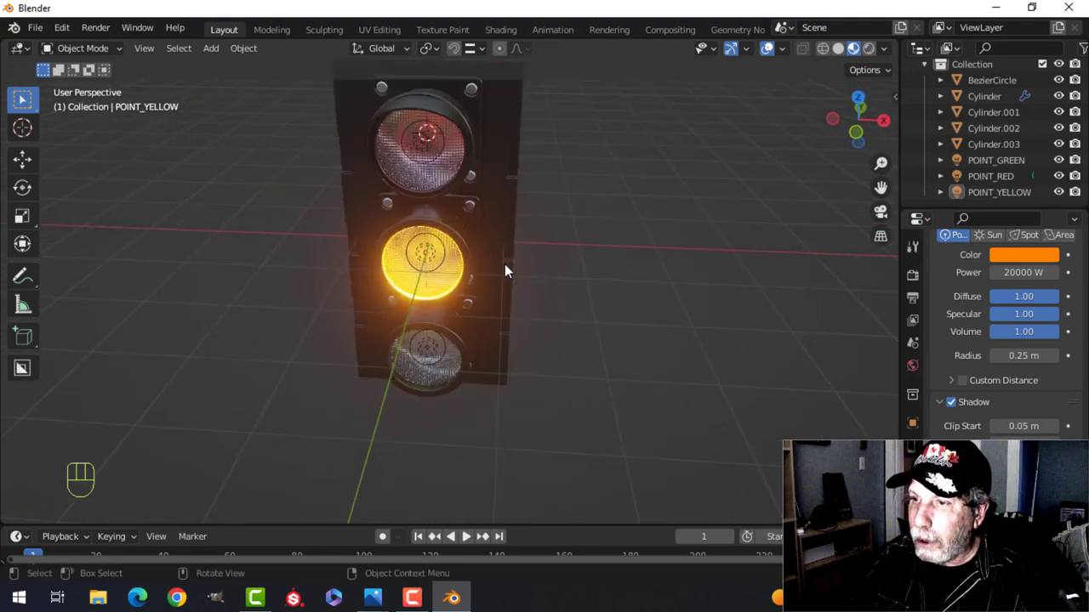
{"action": "left_click_drag", "start_coordinate": [497, 269], "coordinate": [522, 233]}
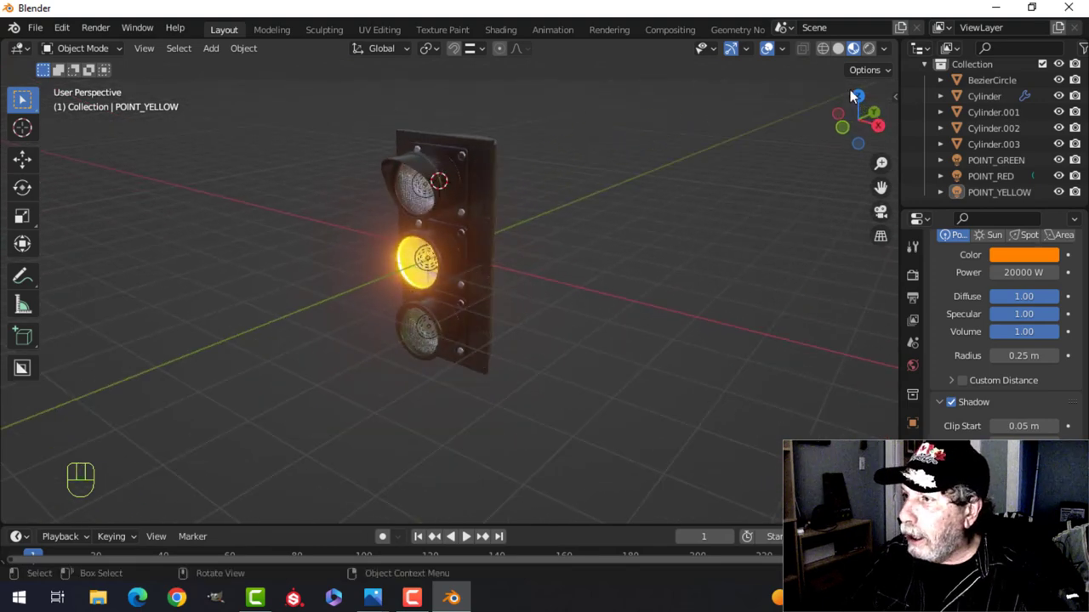
Make the world colour an Environment Texture using the belvedere outdoor HDRI image.
{"action": "left_click", "coordinate": [916, 368]}
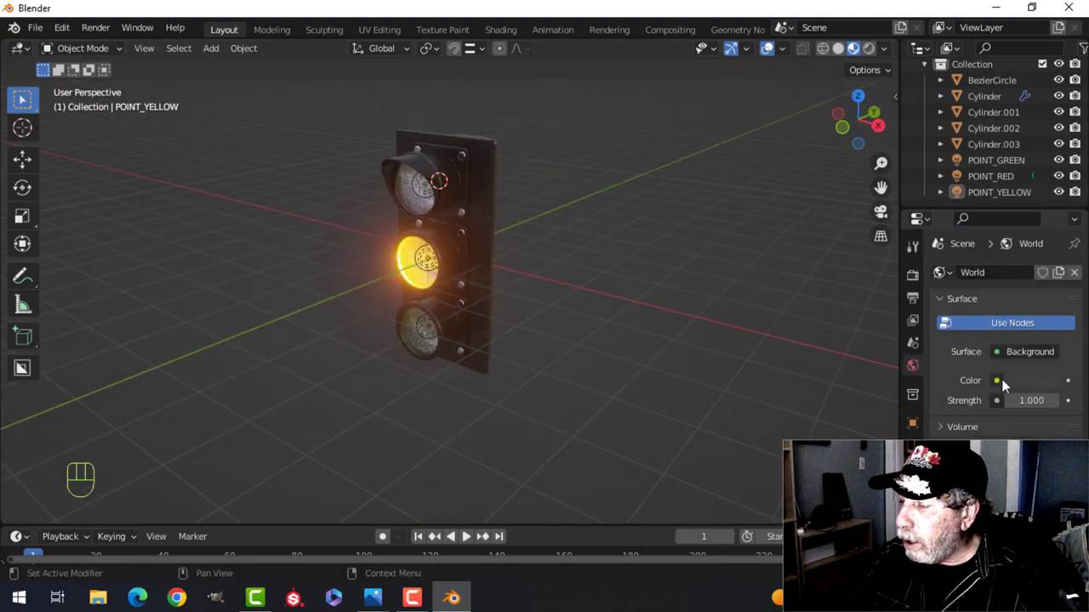
{"action": "left_click_drag", "start_coordinate": [1004, 386], "coordinate": [704, 211]}
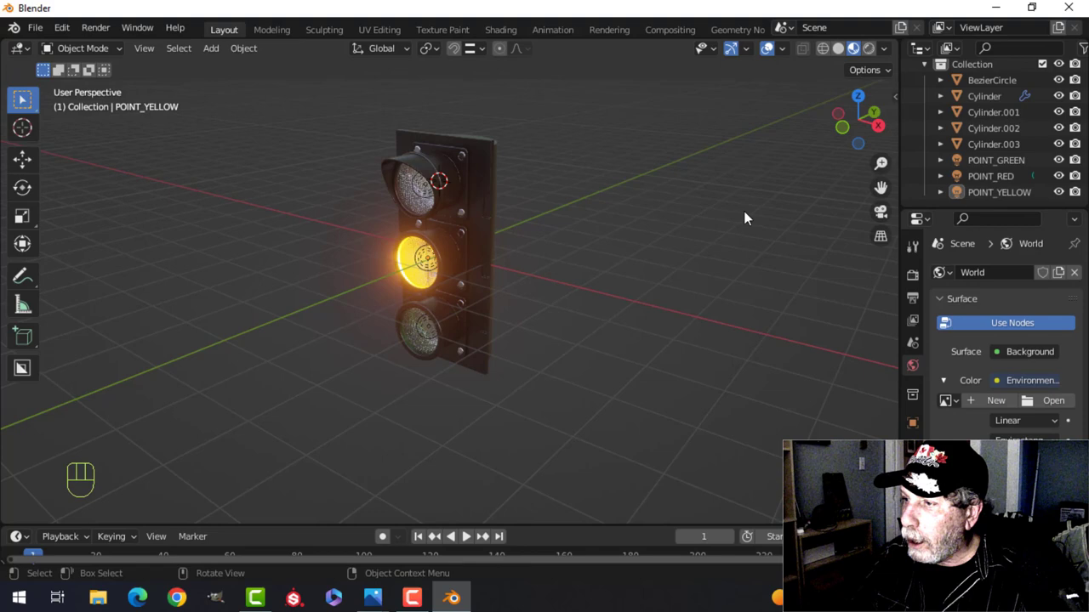
{"action": "left_click_drag", "start_coordinate": [989, 394], "coordinate": [170, 491]}
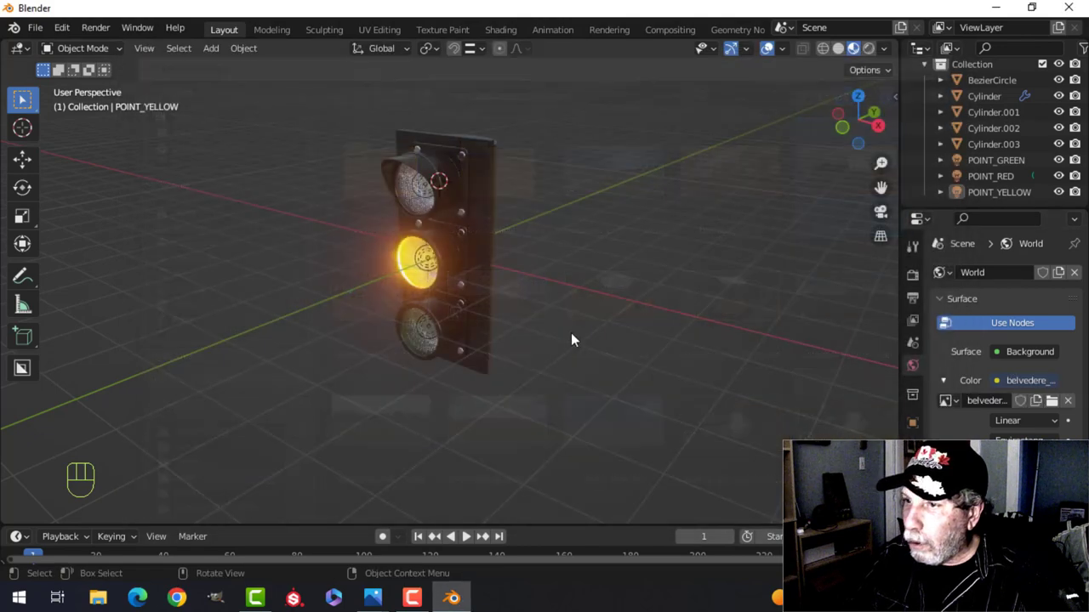
{"action": "left_click_drag", "start_coordinate": [887, 54], "coordinate": [634, 200]}
{"action": "middle_click", "coordinate": [588, 202]}
{"action": "middle_click", "coordinate": [576, 207]}
{"action": "middle_click", "coordinate": [572, 217]}
{"action": "left_click", "coordinate": [733, 49]}
{"action": "left_click", "coordinate": [772, 50]}
Inspect the traffic light against the HDRI backdrop and set POINT_YELLOW's power back to 2 W.
{"action": "left_click_drag", "start_coordinate": [391, 284], "coordinate": [540, 272]}
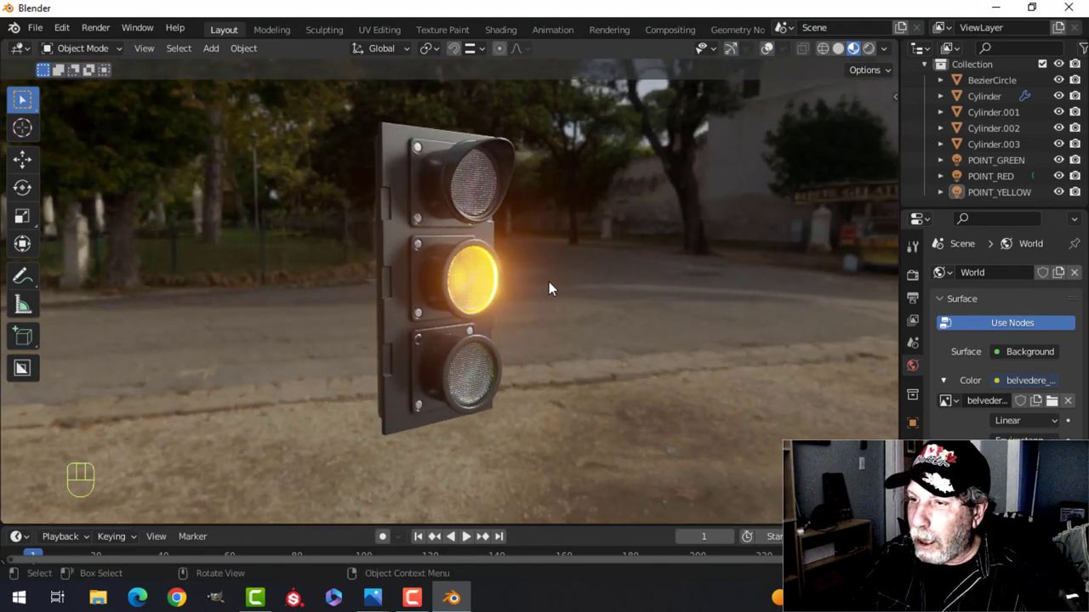
{"action": "left_click_drag", "start_coordinate": [543, 289], "coordinate": [549, 307]}
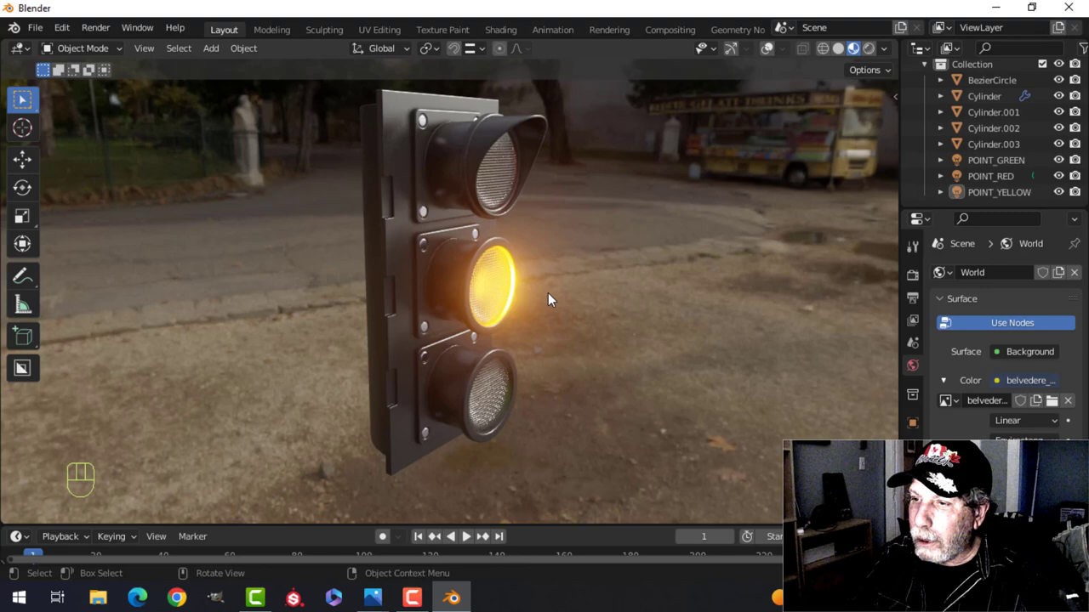
{"action": "left_click_drag", "start_coordinate": [573, 279], "coordinate": [572, 276]}
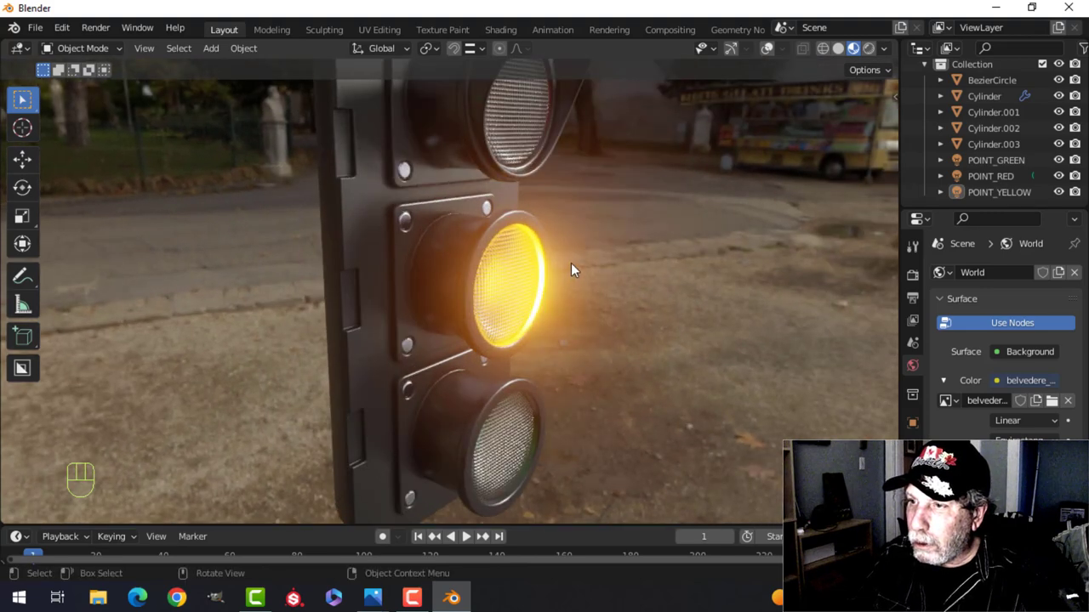
{"action": "middle_click", "coordinate": [575, 266]}
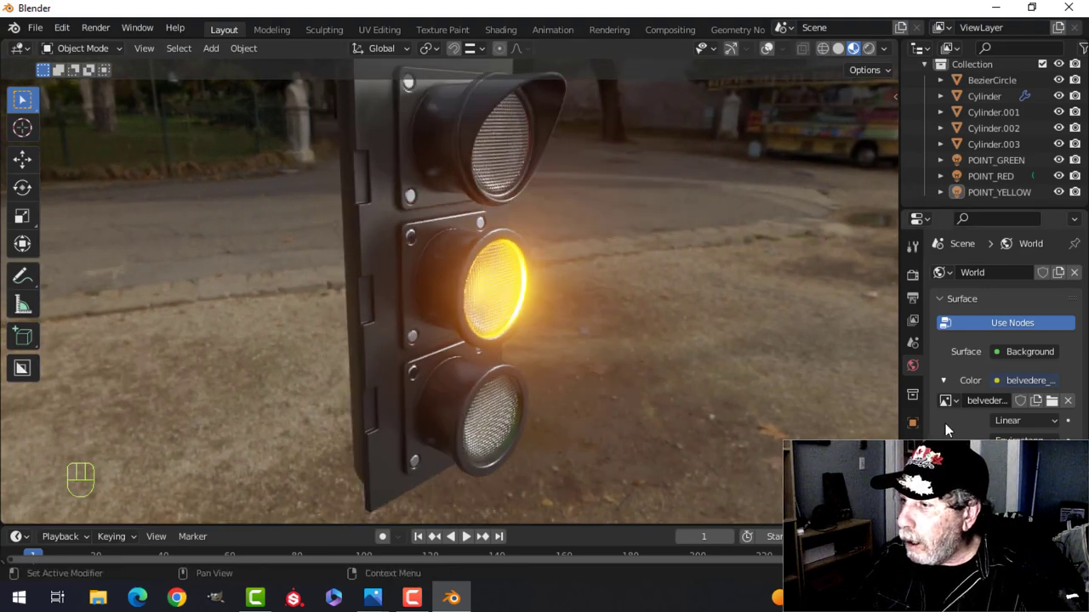
{"action": "left_click", "coordinate": [1011, 199]}
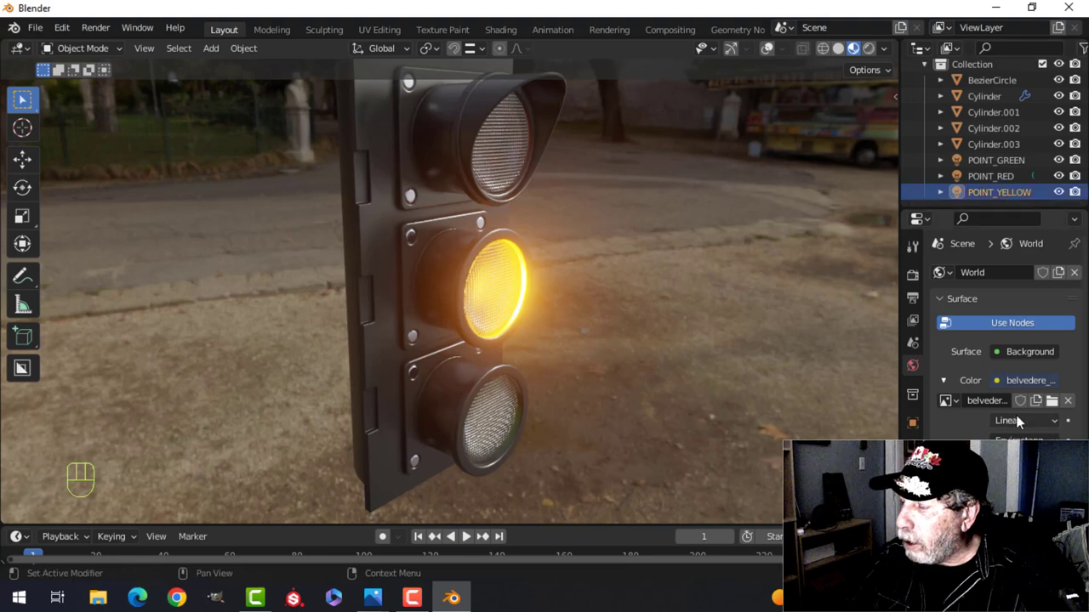
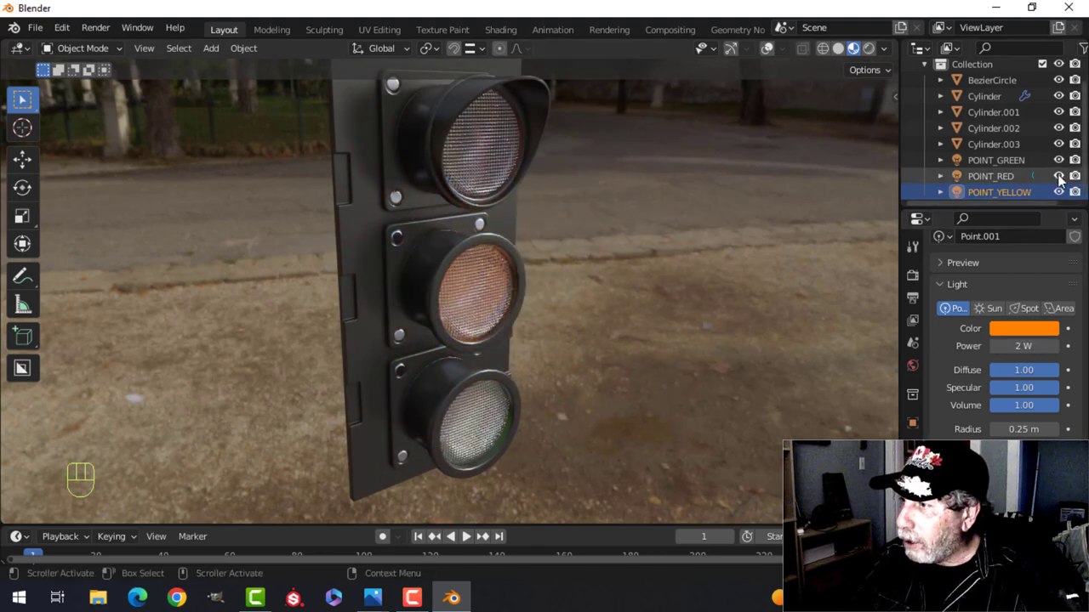
Set POINT_RED's power to 20000 W and inspect the glowing red top lens up close.
{"action": "left_click", "coordinate": [1016, 170]}
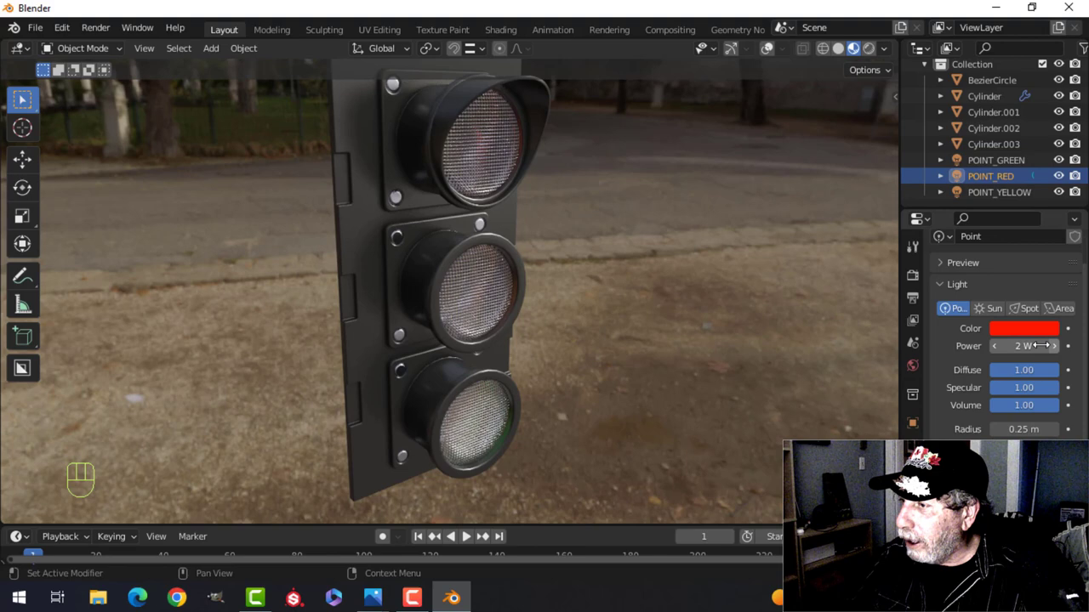
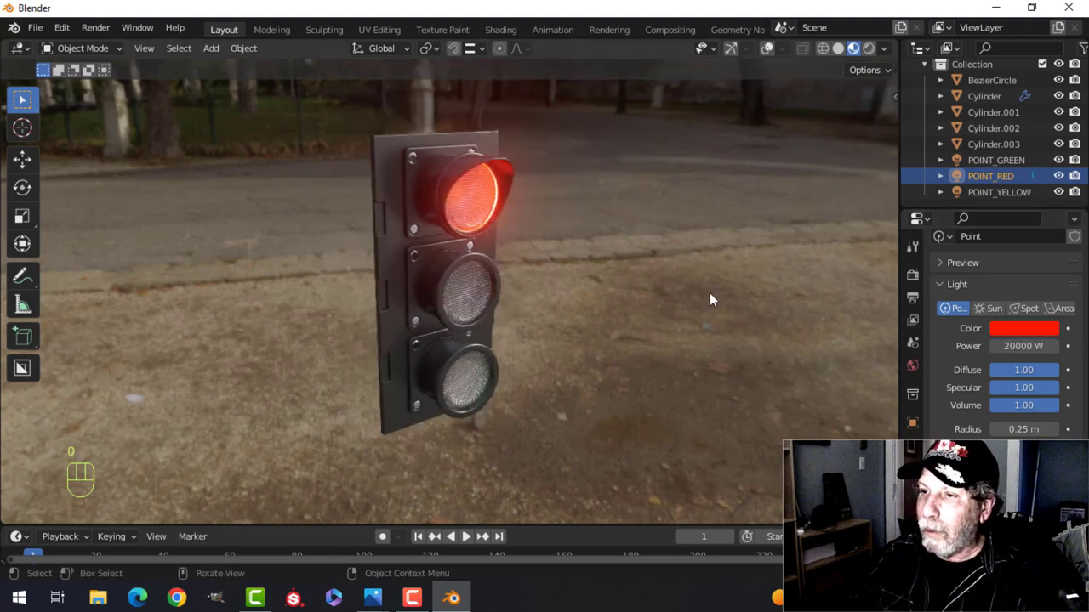
{"action": "left_click_drag", "start_coordinate": [644, 292], "coordinate": [655, 280]}
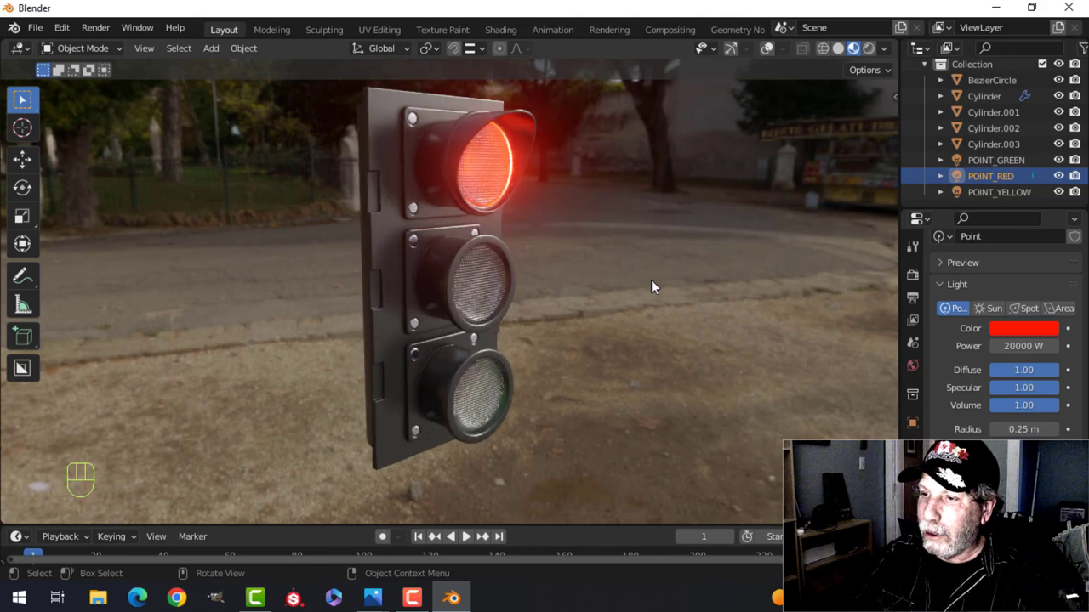
{"action": "left_click_drag", "start_coordinate": [633, 273], "coordinate": [680, 268]}
{"action": "left_click", "coordinate": [870, 46]}
{"action": "left_click_drag", "start_coordinate": [720, 204], "coordinate": [720, 181]}
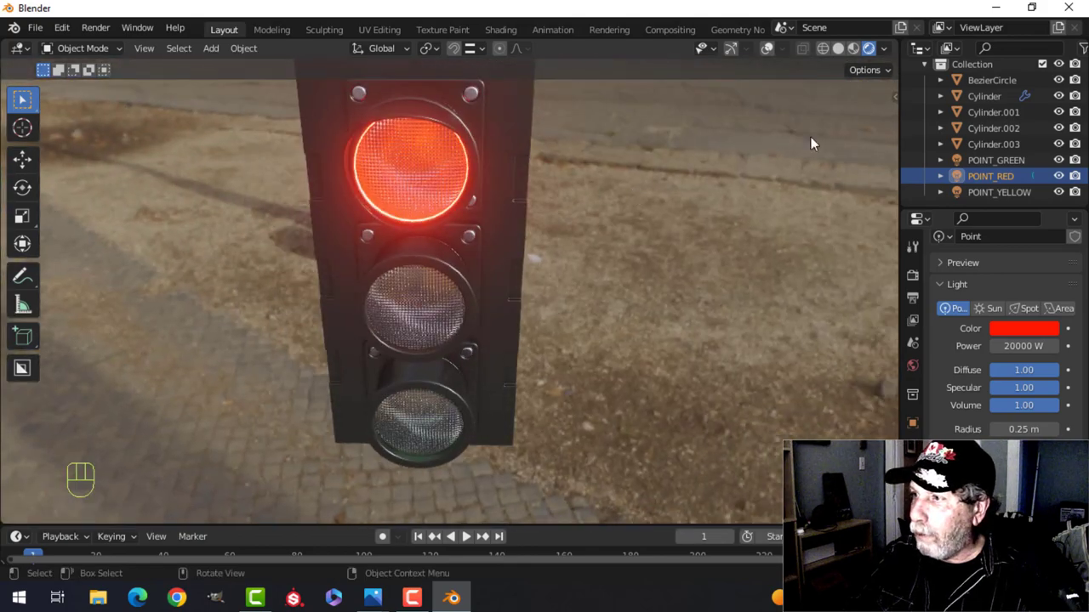
{"action": "left_click", "coordinate": [854, 52]}
{"action": "middle_click", "coordinate": [707, 268]}
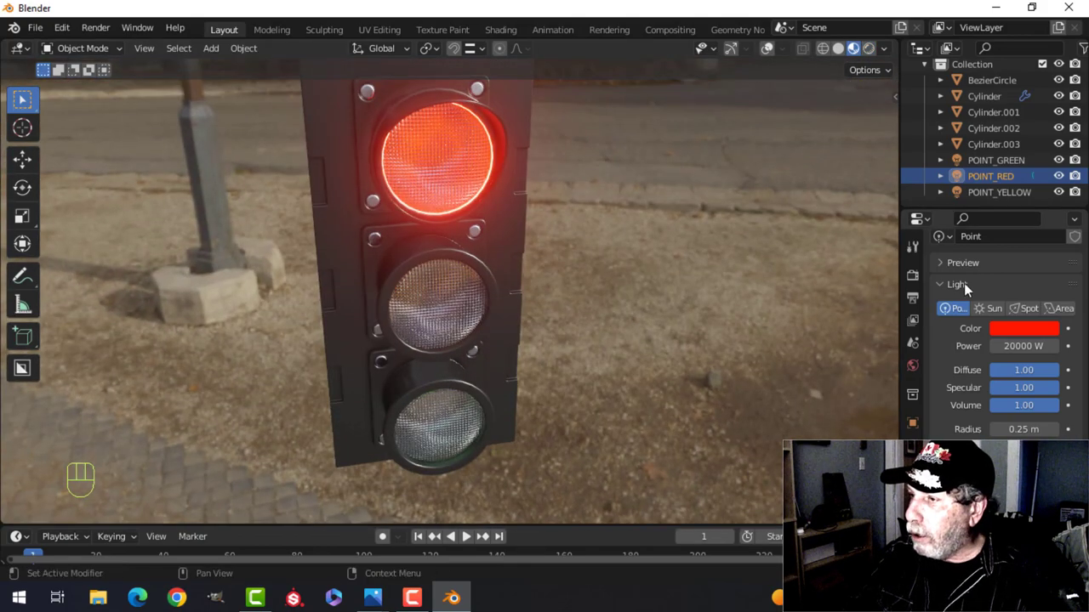
Switch the render engine to Cycles and preview the scene in Rendered viewport shading.
{"action": "left_click", "coordinate": [914, 279]}
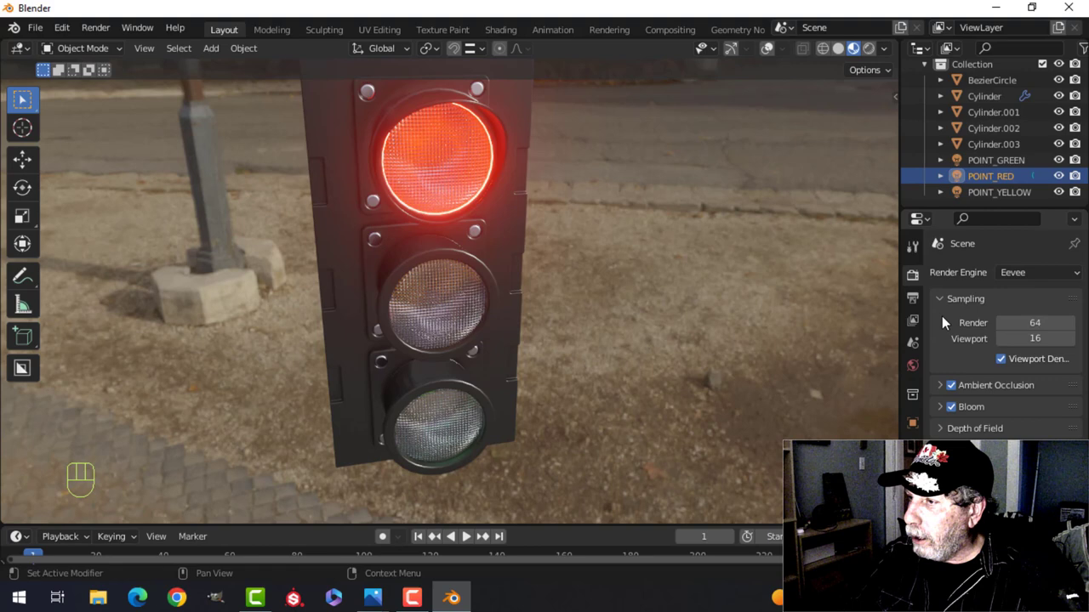
{"action": "left_click_drag", "start_coordinate": [1041, 273], "coordinate": [1015, 329]}
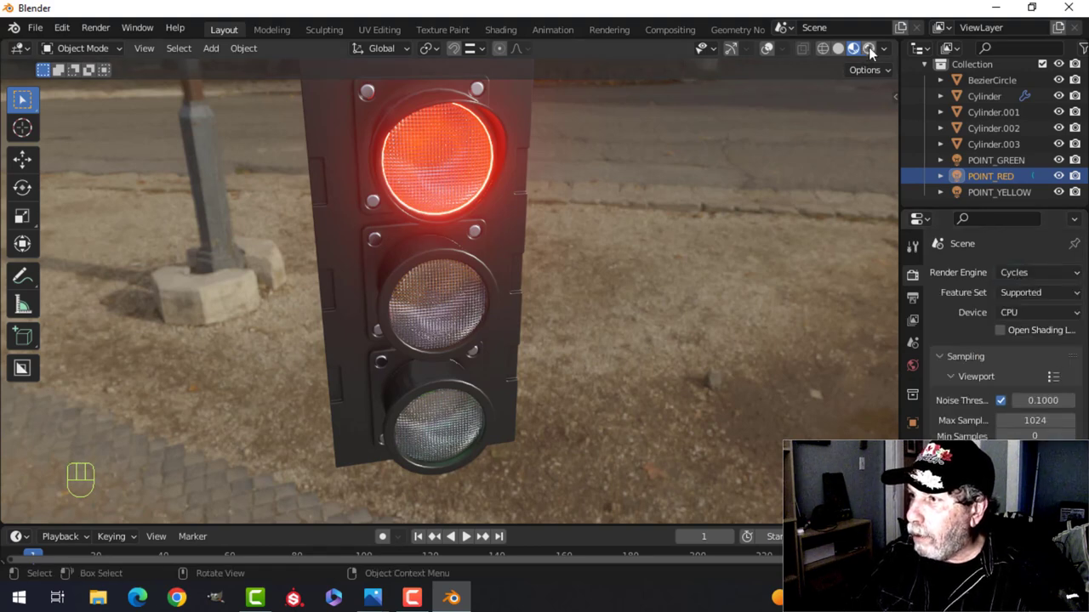
{"action": "left_click", "coordinate": [875, 53]}
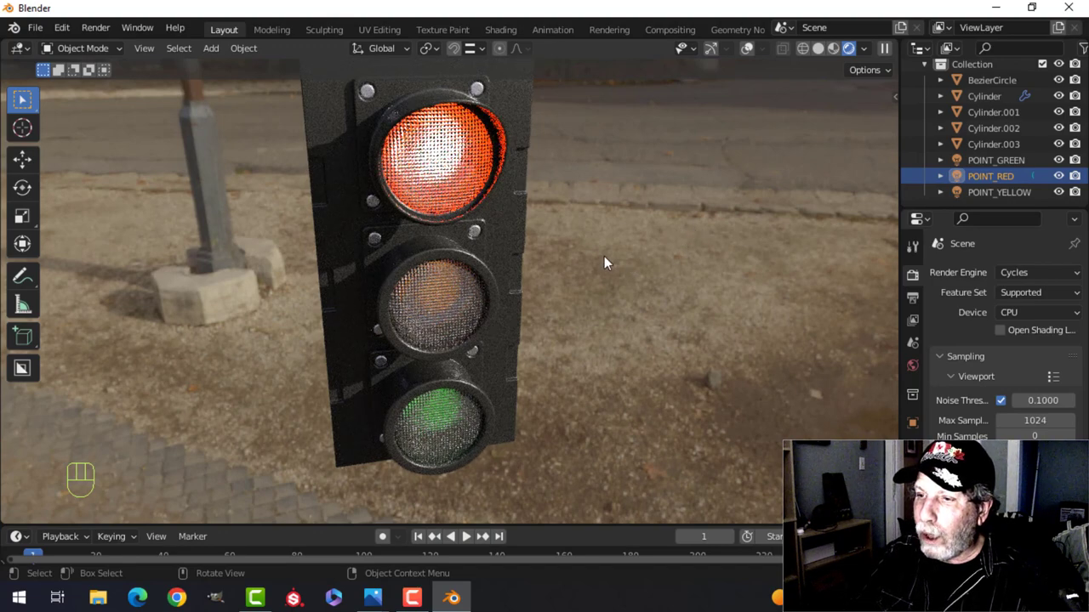
{"action": "left_click_drag", "start_coordinate": [614, 262], "coordinate": [649, 258]}
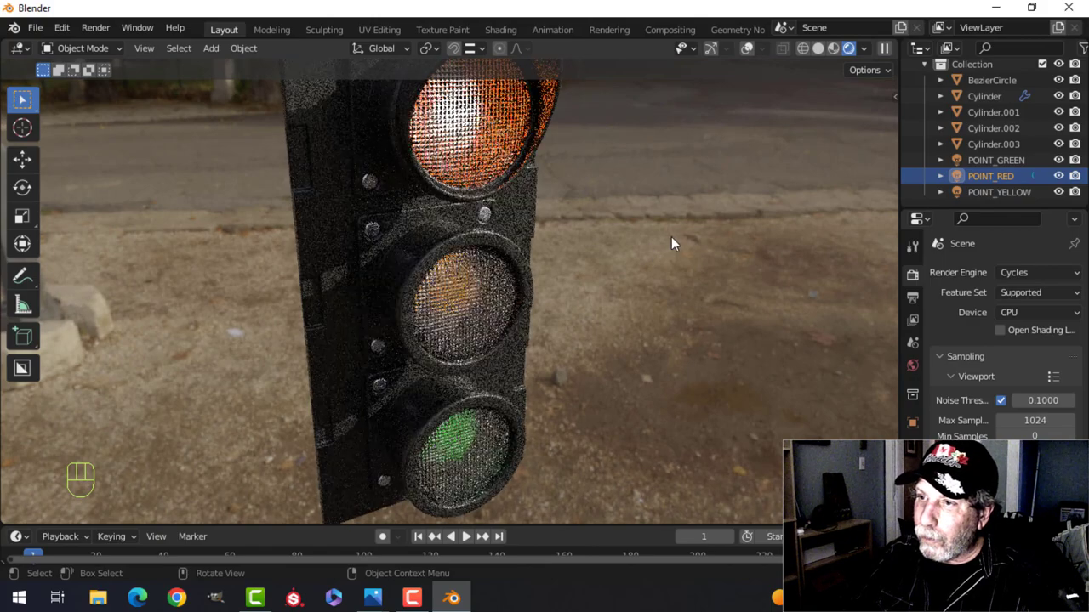
{"action": "left_click_drag", "start_coordinate": [667, 229], "coordinate": [687, 201]}
Return to Material Preview shading and inspect the red-lit traffic light up close.
{"action": "left_click", "coordinate": [840, 53]}
{"action": "left_click_drag", "start_coordinate": [588, 265], "coordinate": [685, 250]}
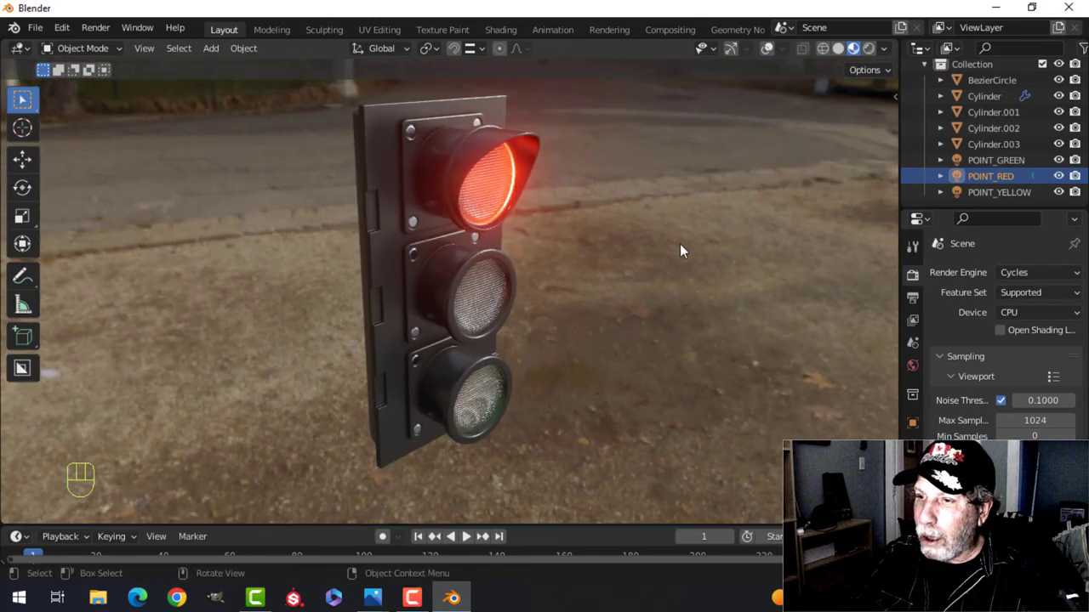
{"action": "left_click_drag", "start_coordinate": [626, 266], "coordinate": [566, 286]}
{"action": "middle_click", "coordinate": [593, 282]}
{"action": "middle_click", "coordinate": [621, 281]}
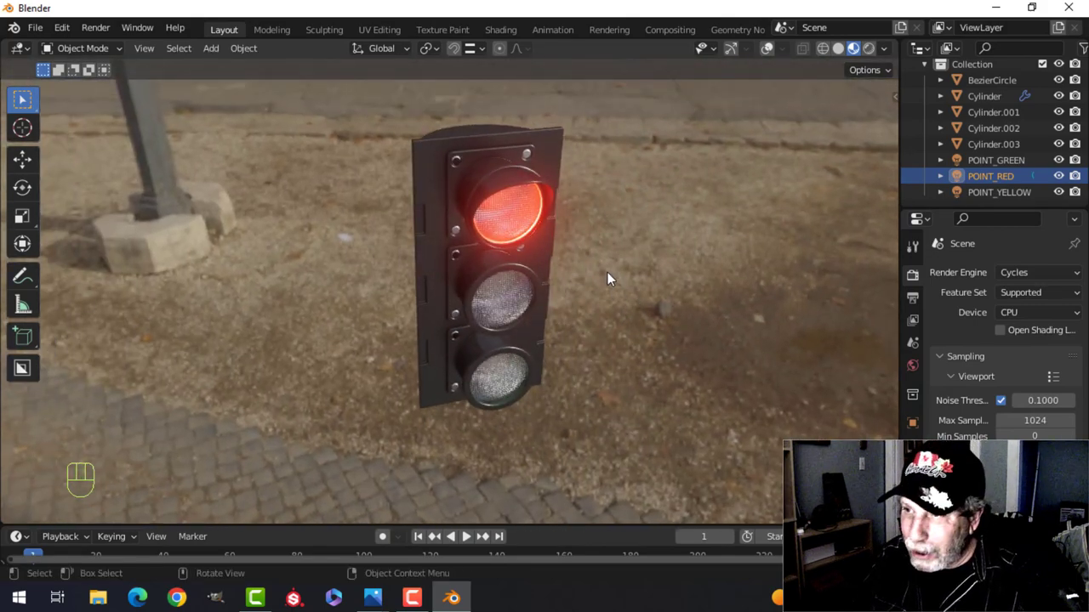